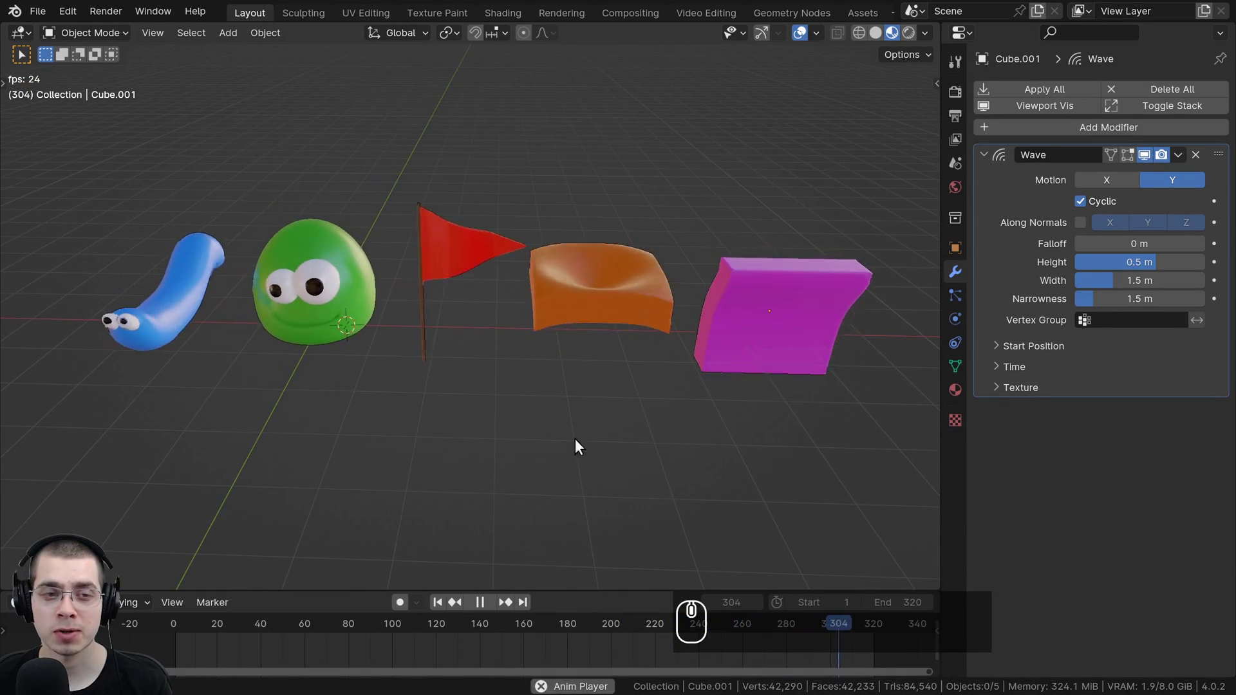
Step: Orbit around the row of five waving objects during playback, closing in on the worm and blob
drag(723, 402, 896, 268)
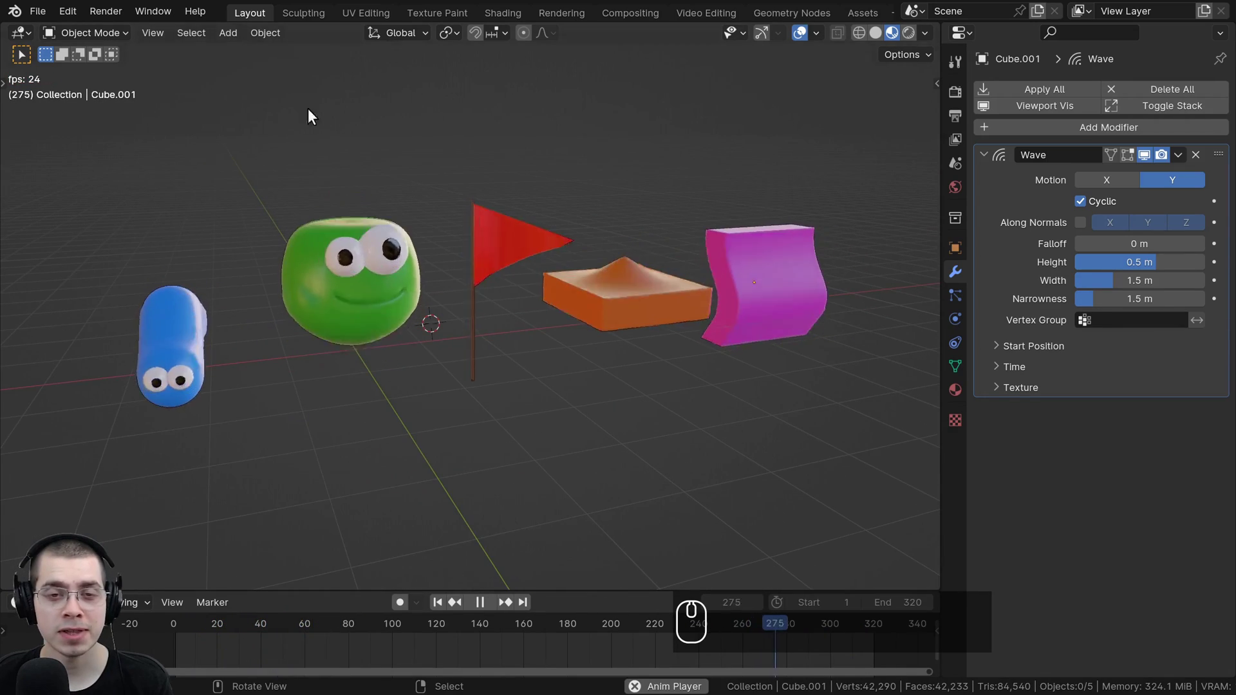
middle_click(652, 439)
middle_click(641, 64)
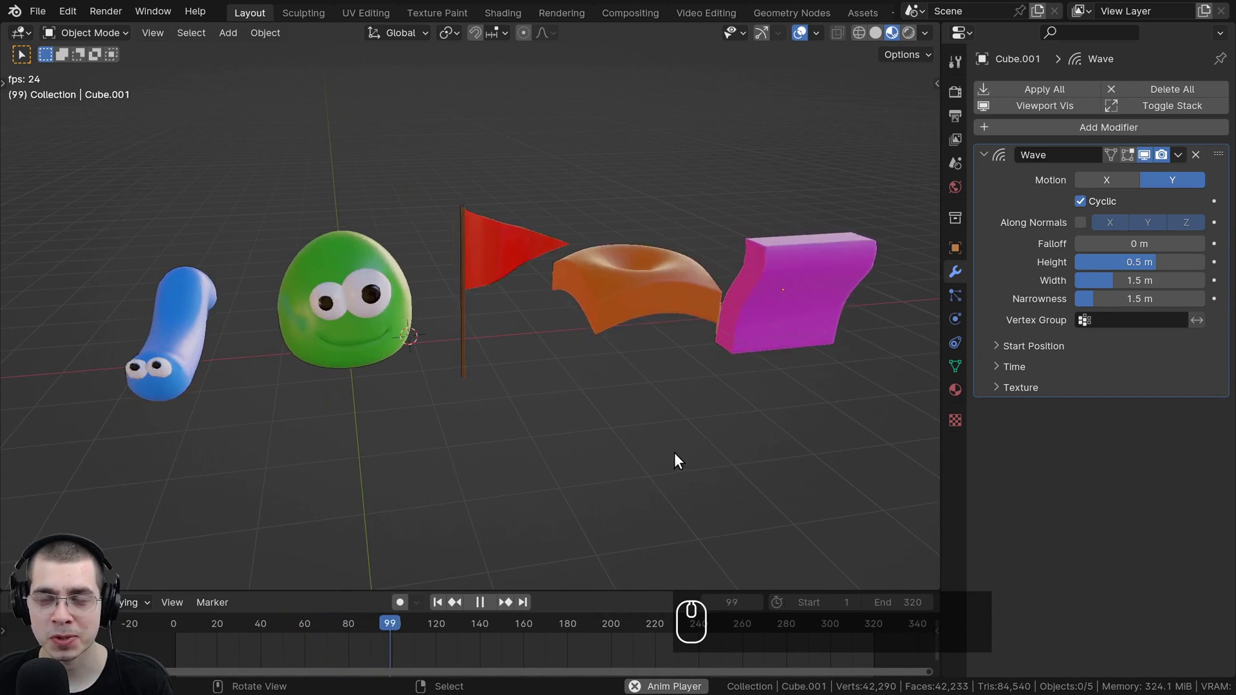
drag(684, 436, 704, 421)
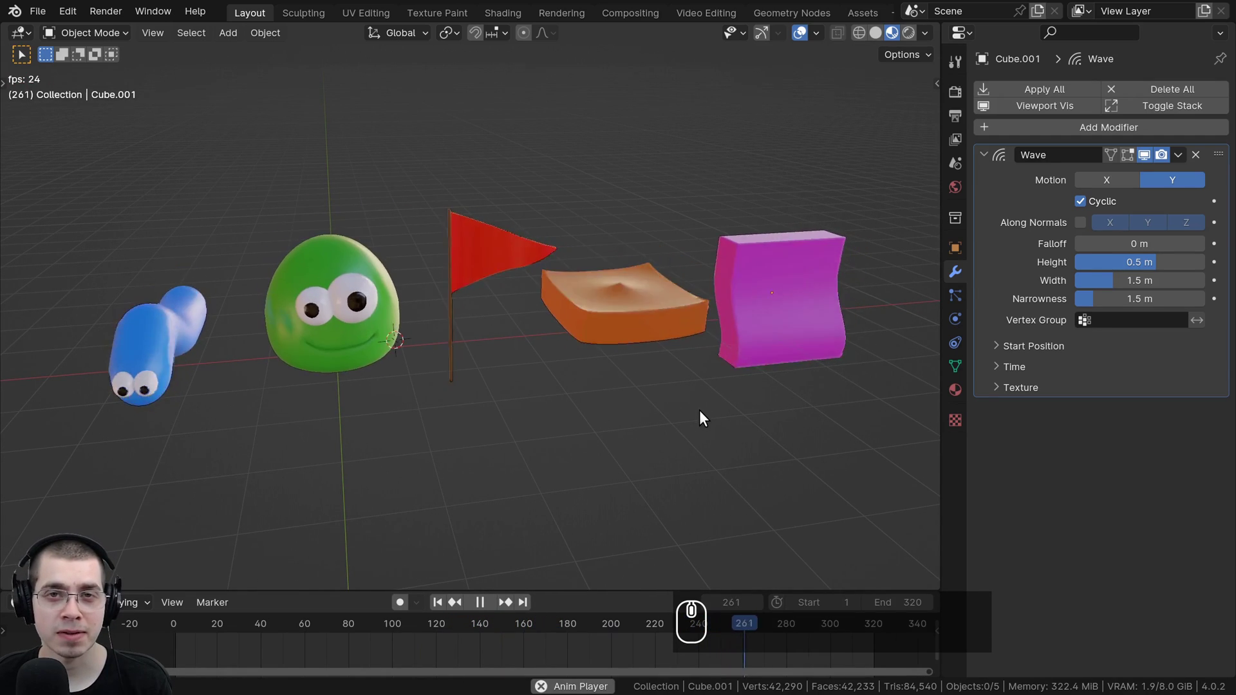
middle_click(692, 409)
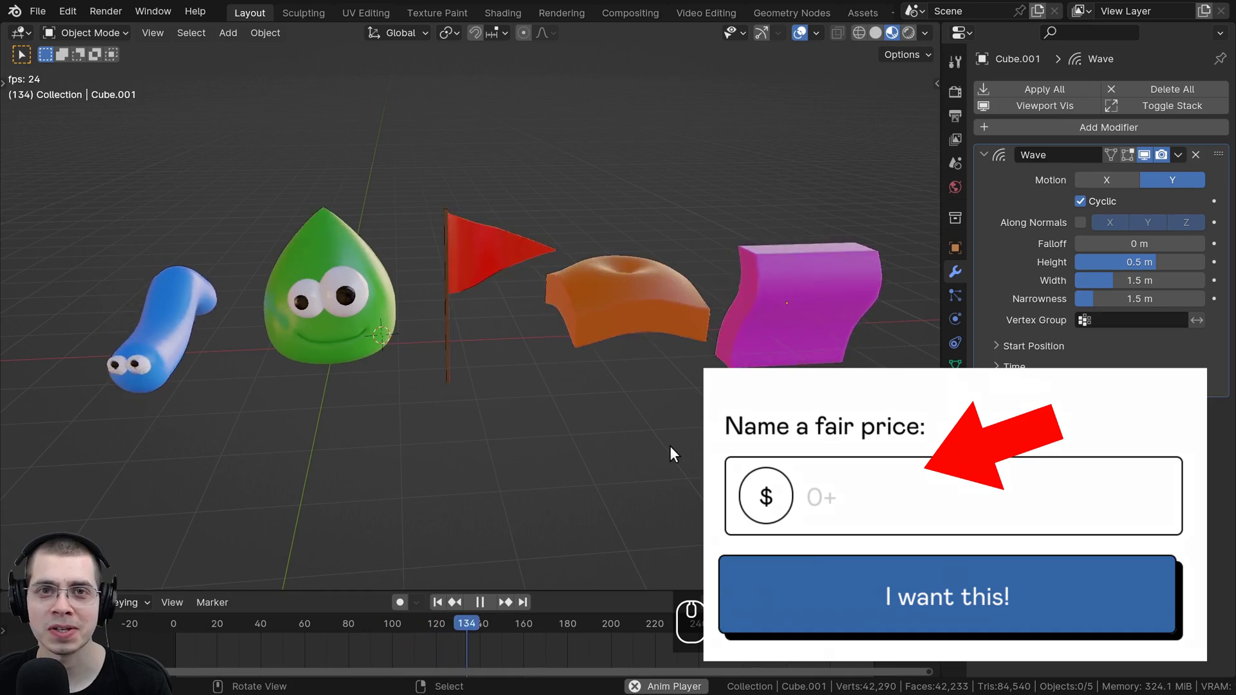
middle_click(1038, 228)
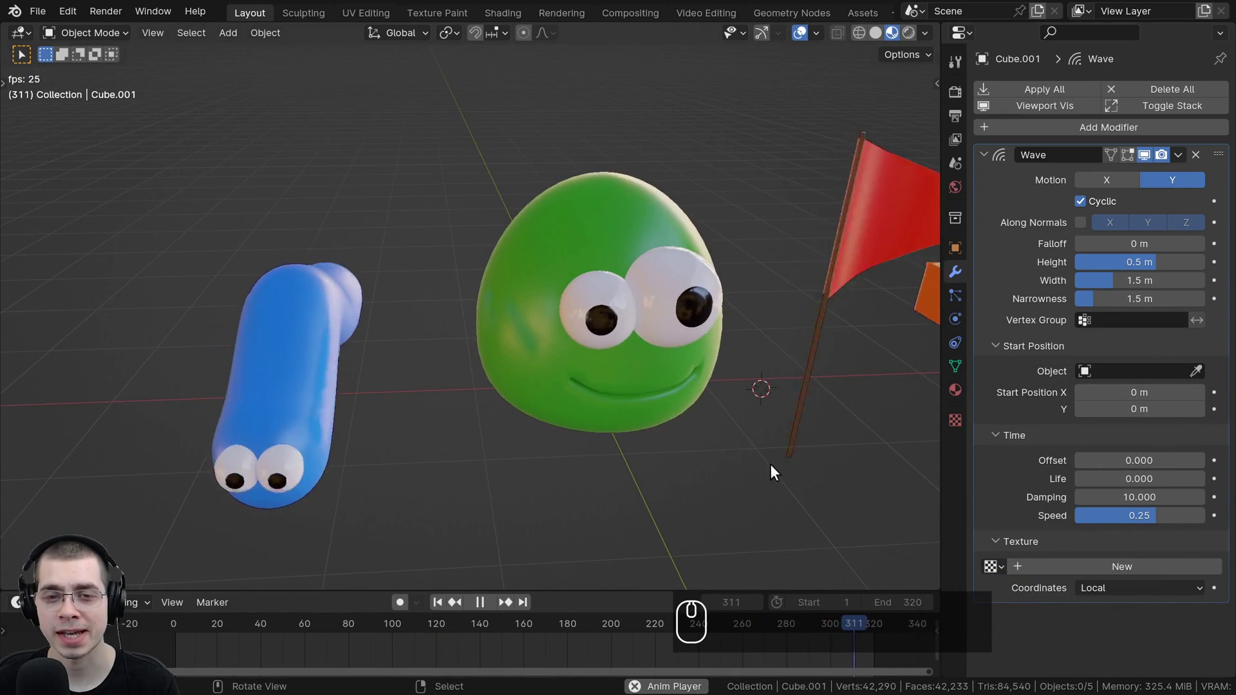
scroll(down, 3)
drag(329, 346, 644, 342)
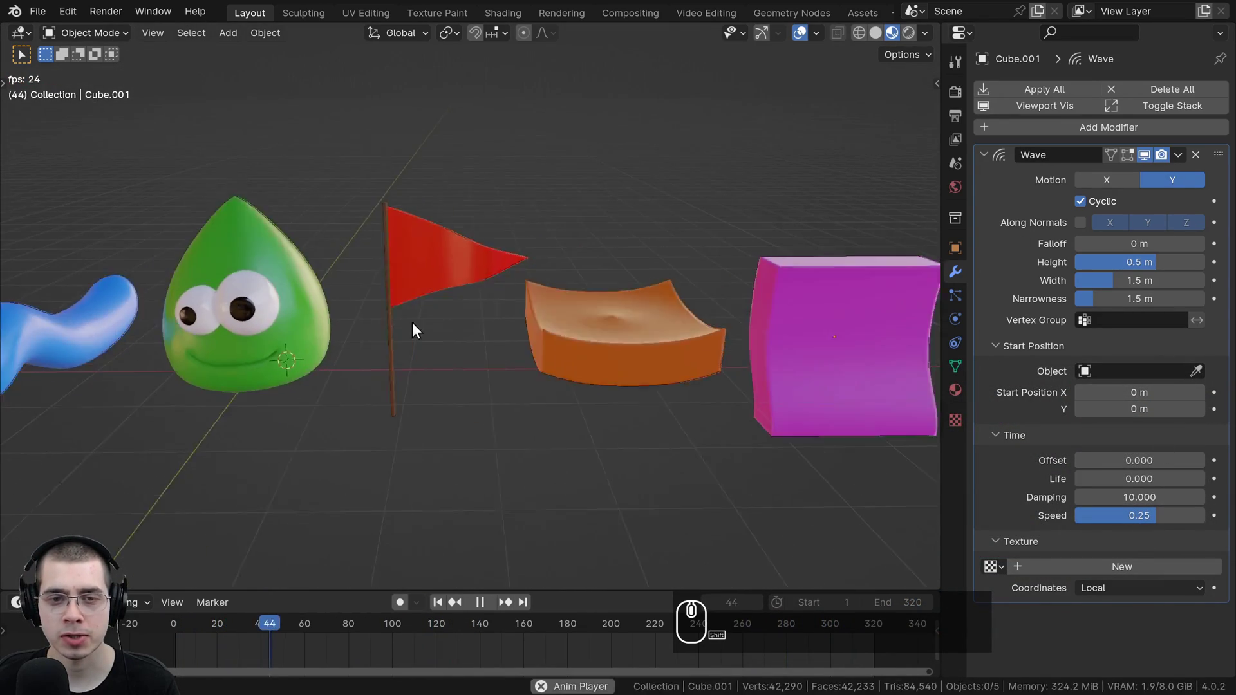
drag(643, 311, 647, 439)
scroll(down, 3)
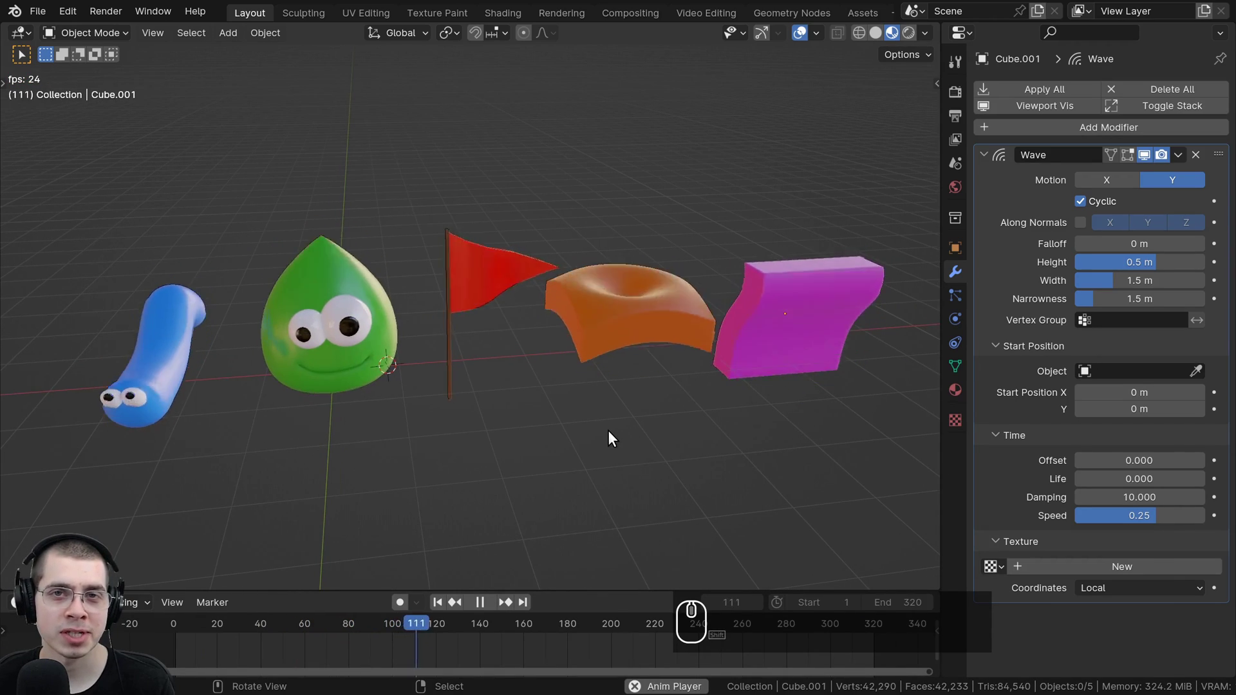
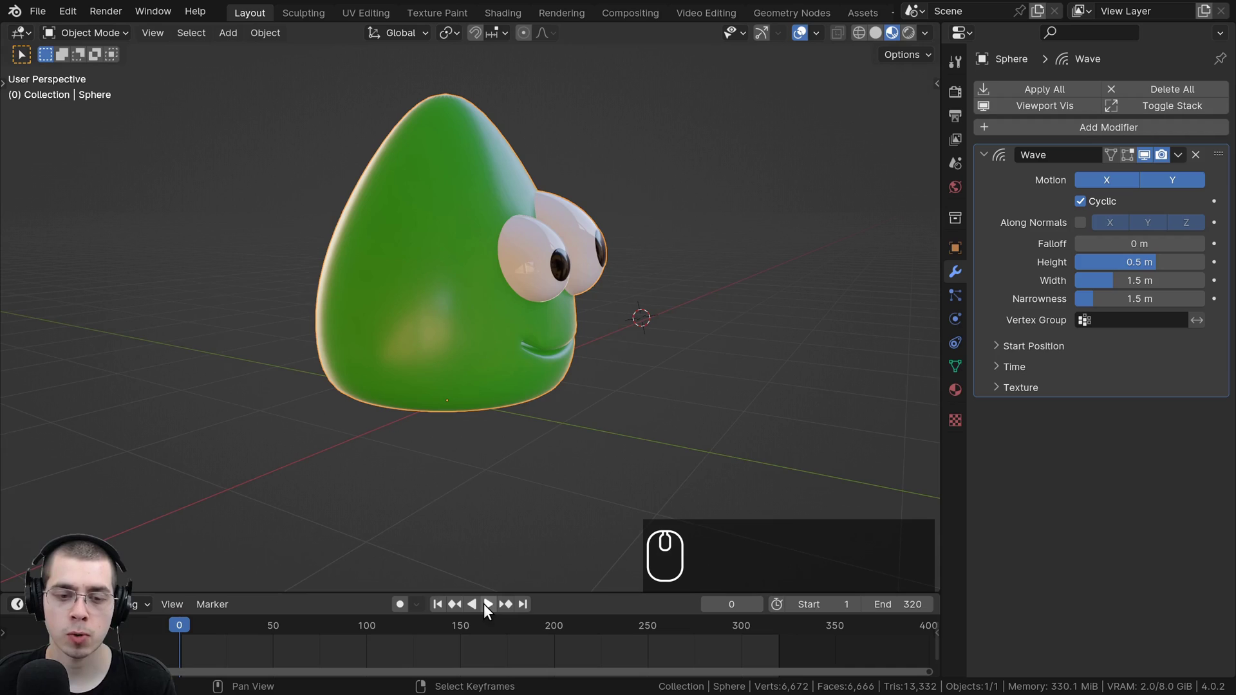
Step: Play the animation and orbit around the green blob to watch its wave wobble
drag(494, 486, 486, 453)
key(space)
scroll(down, 3)
drag(408, 428, 437, 373)
drag(445, 368, 567, 356)
scroll(up, 3)
middle_click(664, 308)
scroll(down, 3)
middle_click(427, 141)
drag(420, 394, 483, 190)
scroll(up, 3)
scroll(down, 3)
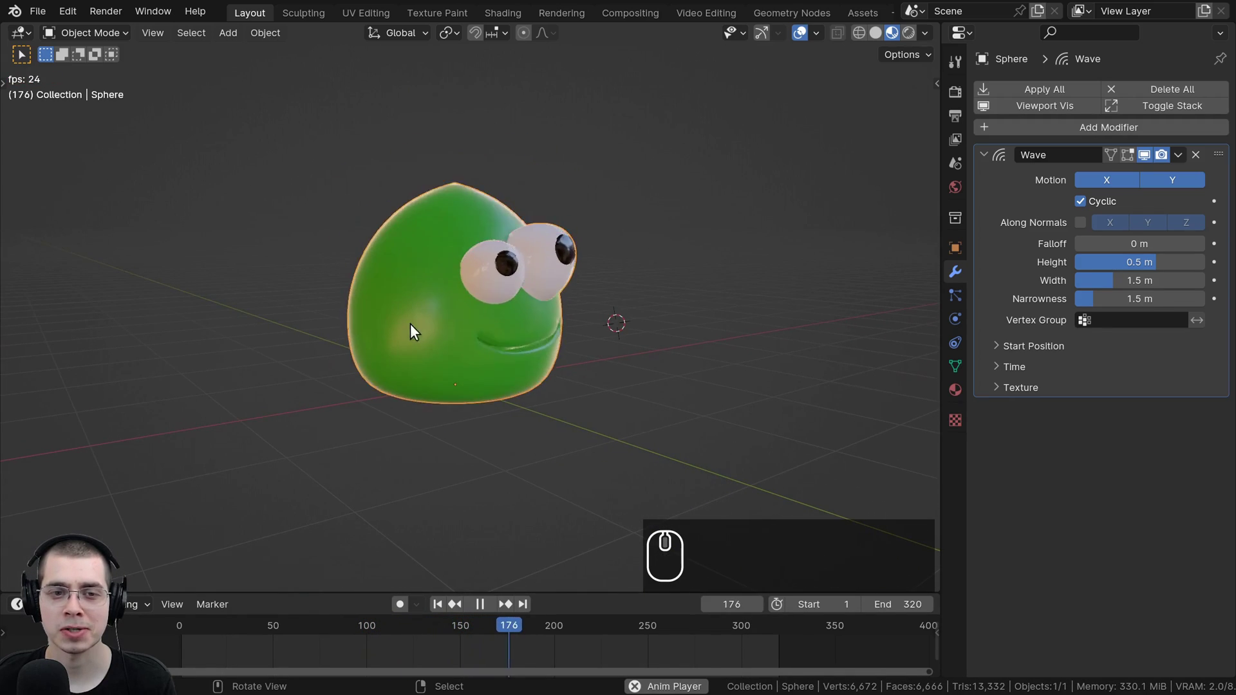
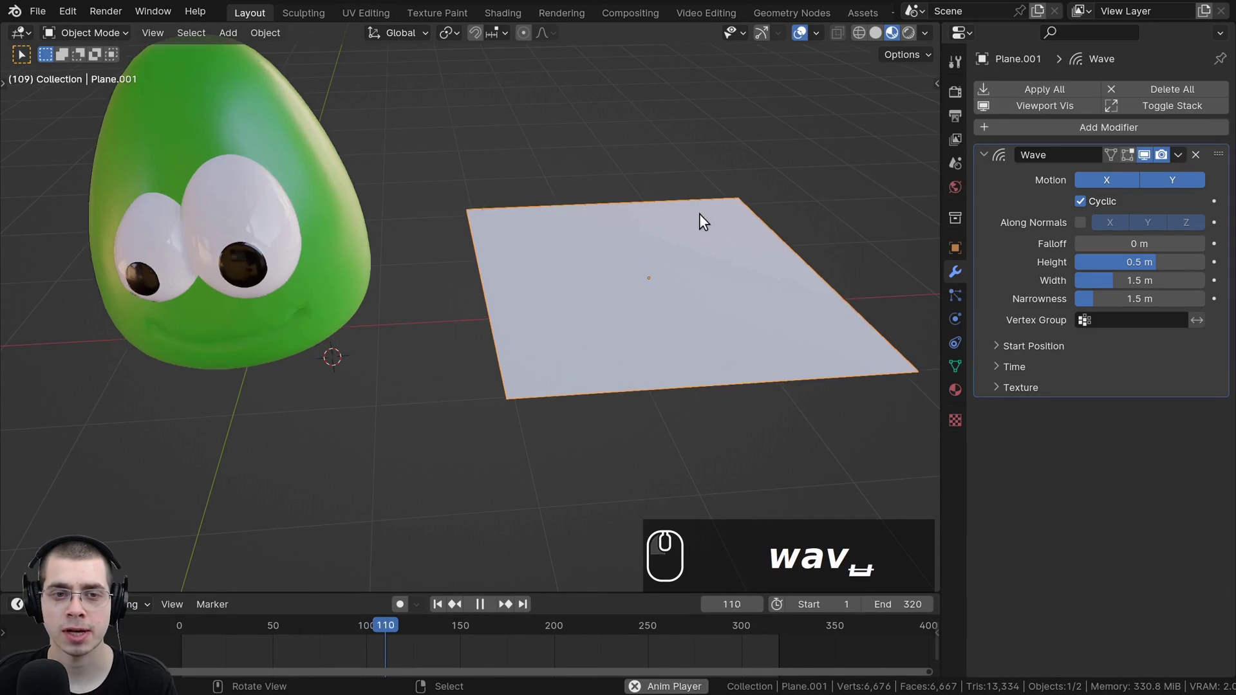
Step: Inspect the new plane, enter Edit Mode and select all of its geometry
drag(630, 279, 589, 257)
middle_click(565, 202)
scroll(down, 3)
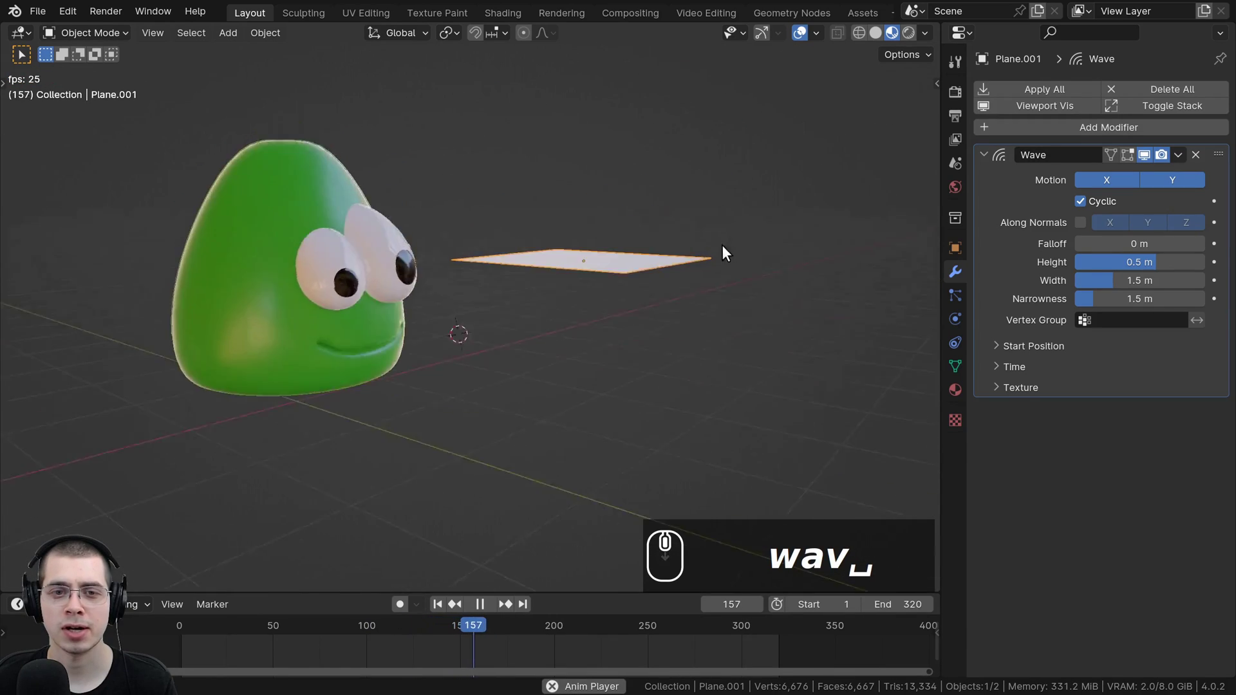
key(Tab)
scroll(up, 3)
key(ctrl+z)
key(Tab)
scroll(up, 3)
key(a)
Step: Rotate the plane 89° around X so it stands upright beside the blob
text(rl+z ⇆ aa)
key(r)
text(rx)
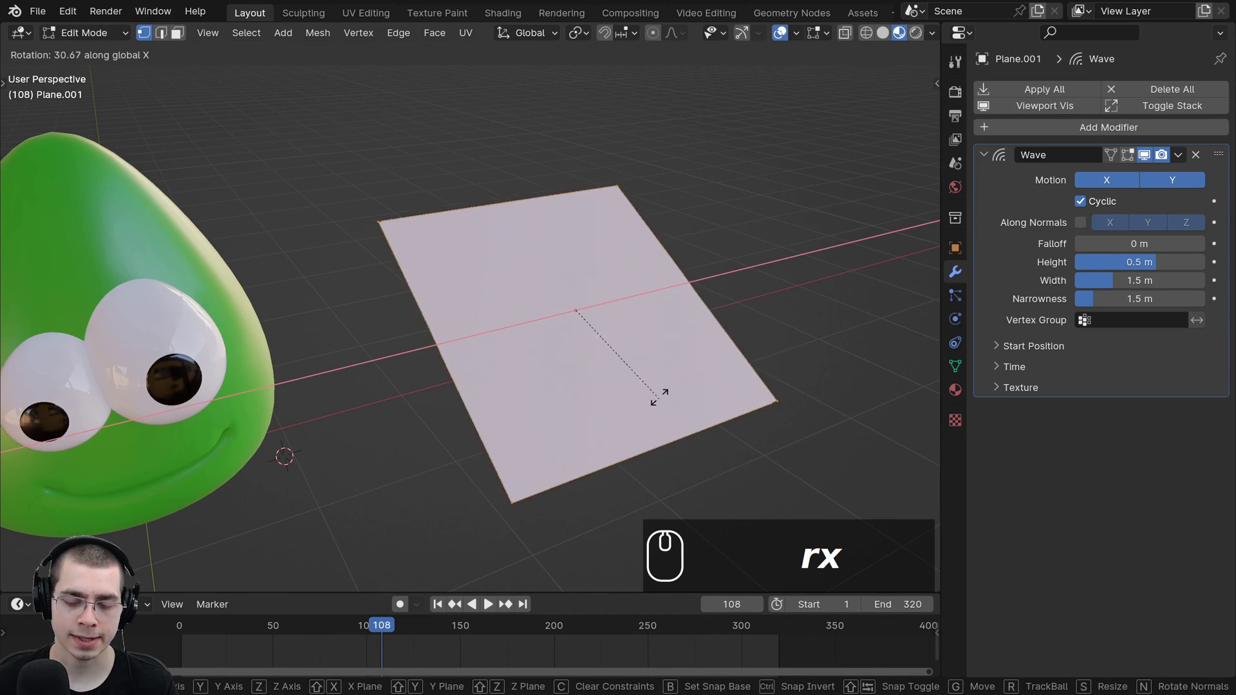
key(8)
text(89)
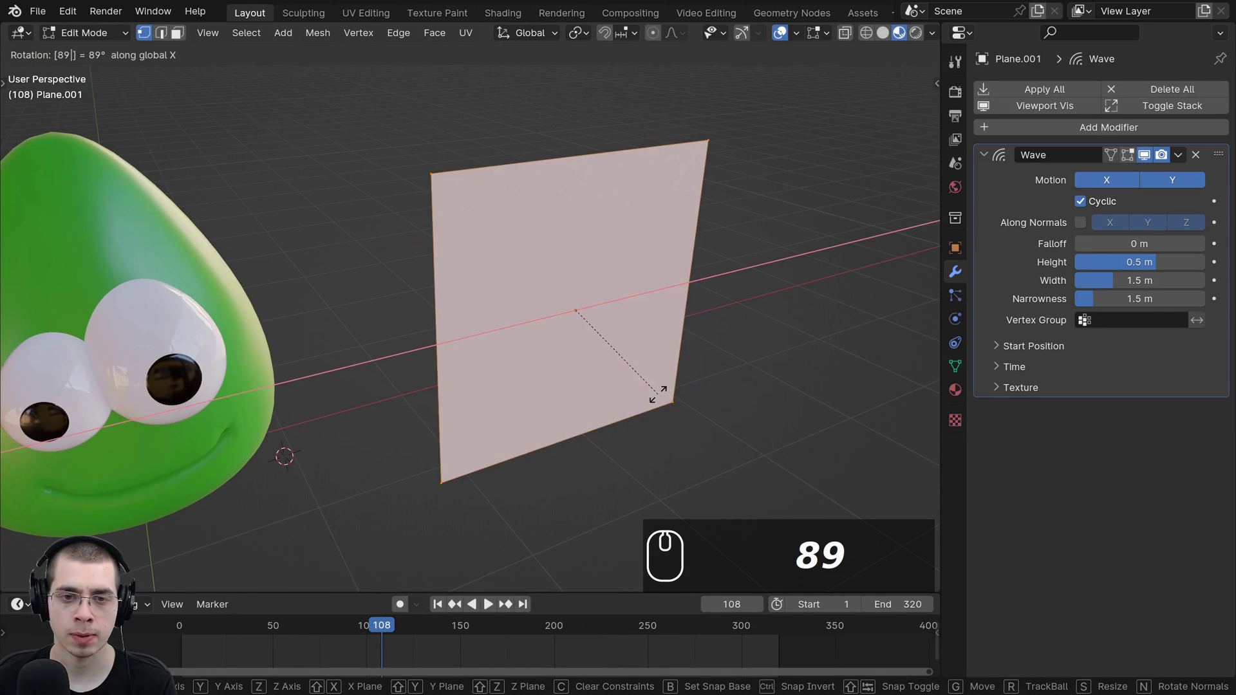
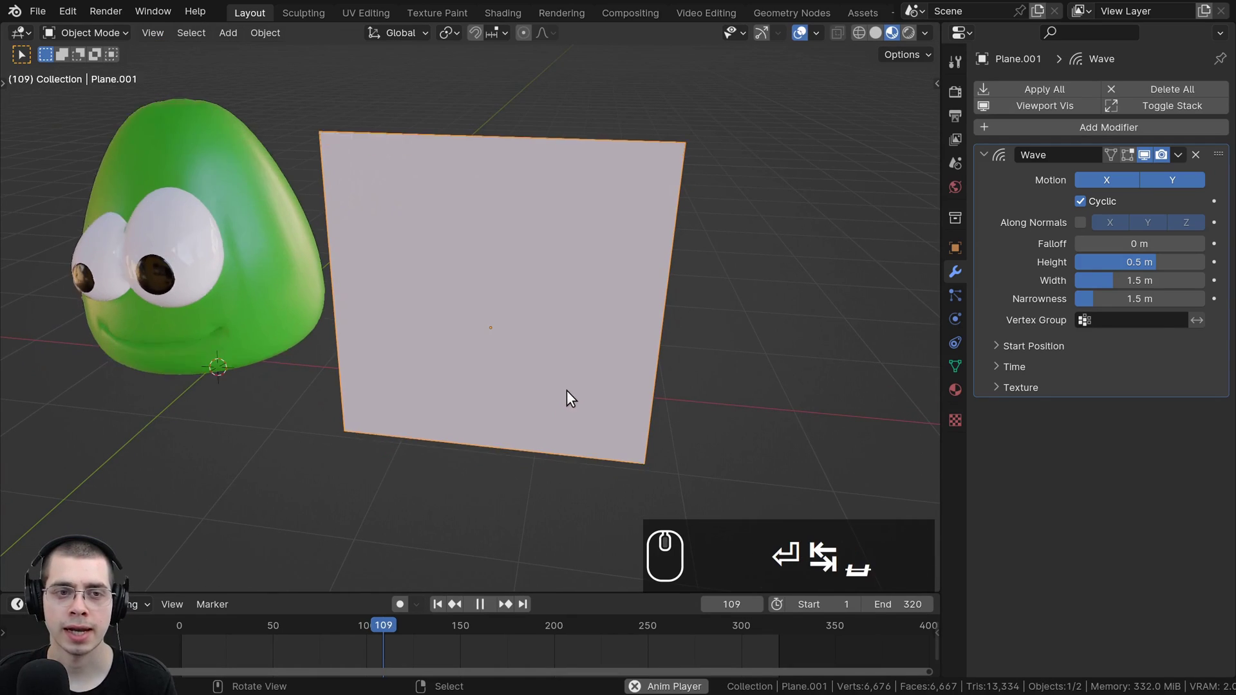
drag(366, 355, 394, 347)
middle_click(399, 345)
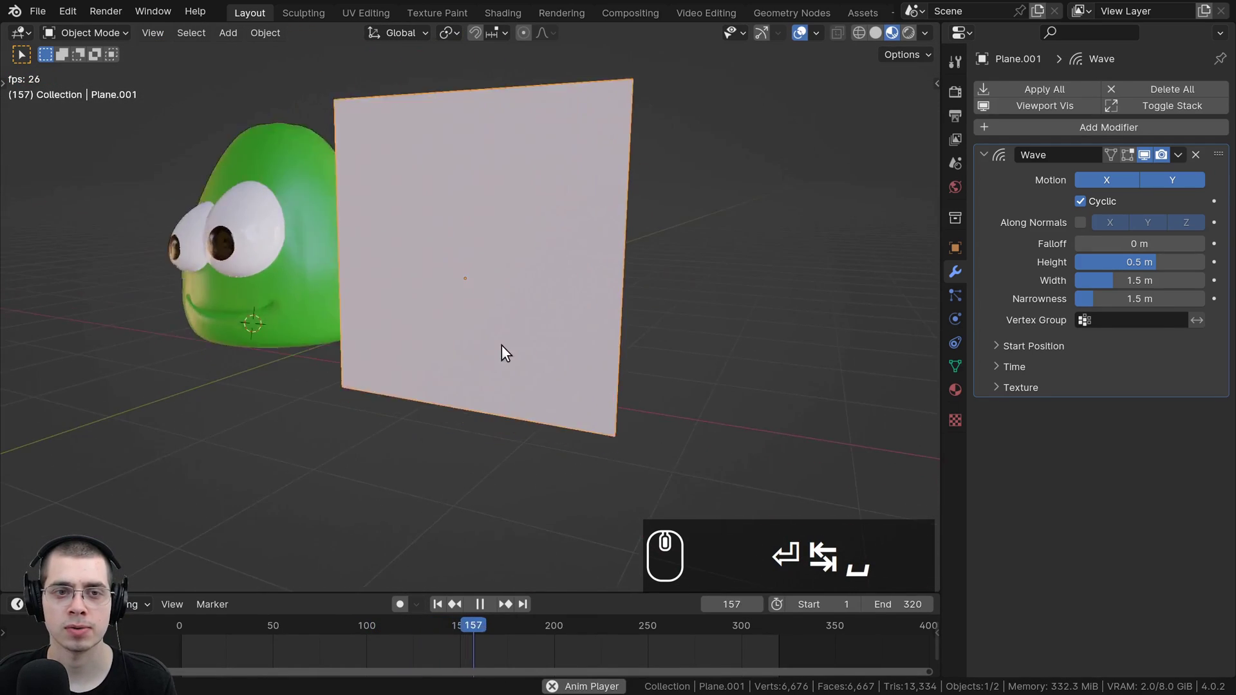
drag(508, 351, 512, 256)
scroll(down, 3)
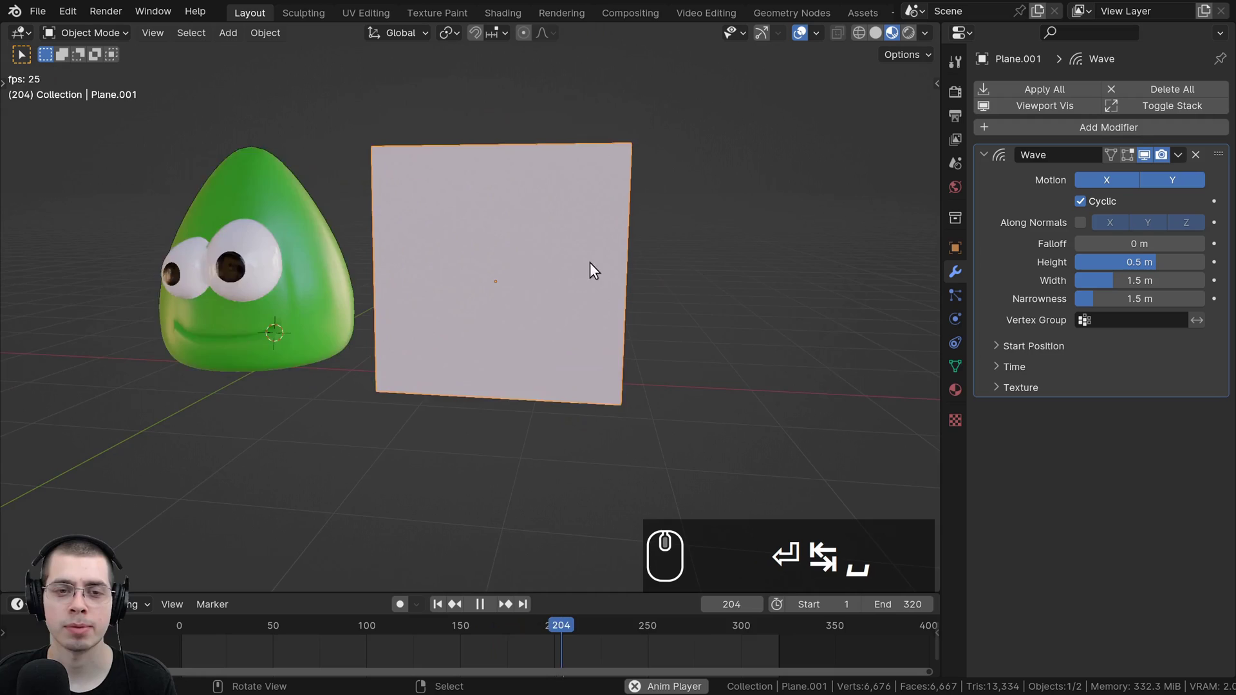
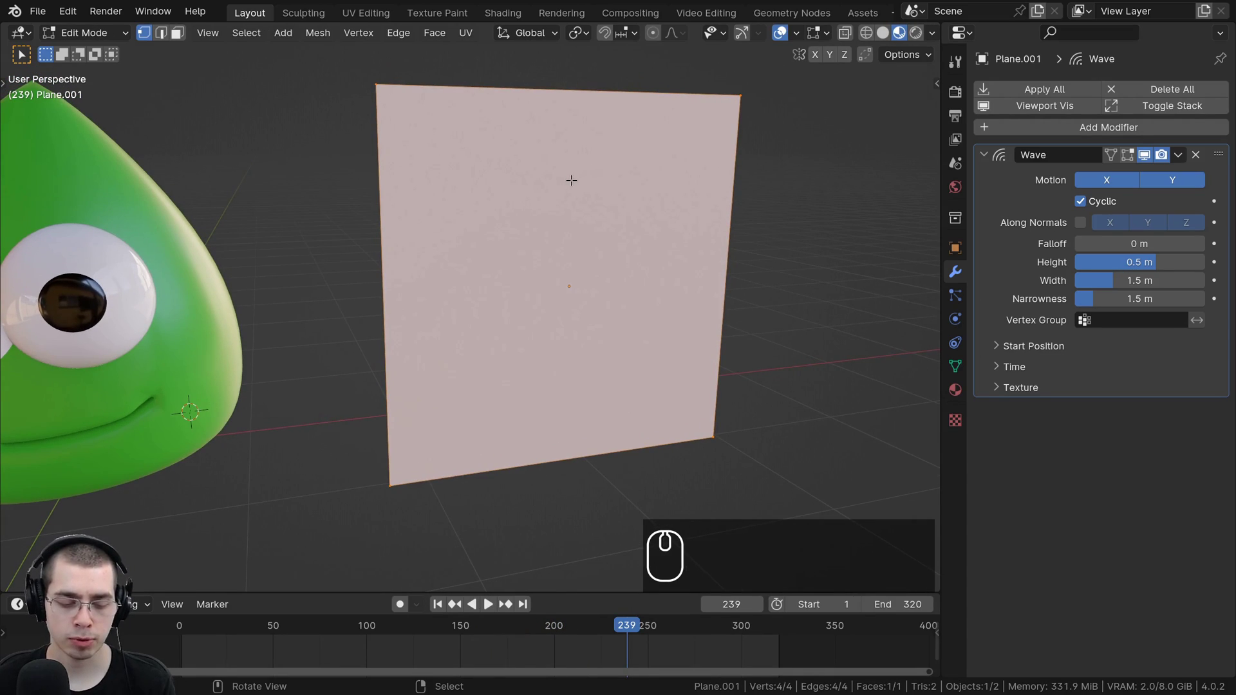
Step: Subdivide the upright plane's edges and adjust the Number of Cuts
key(ctrl+e)
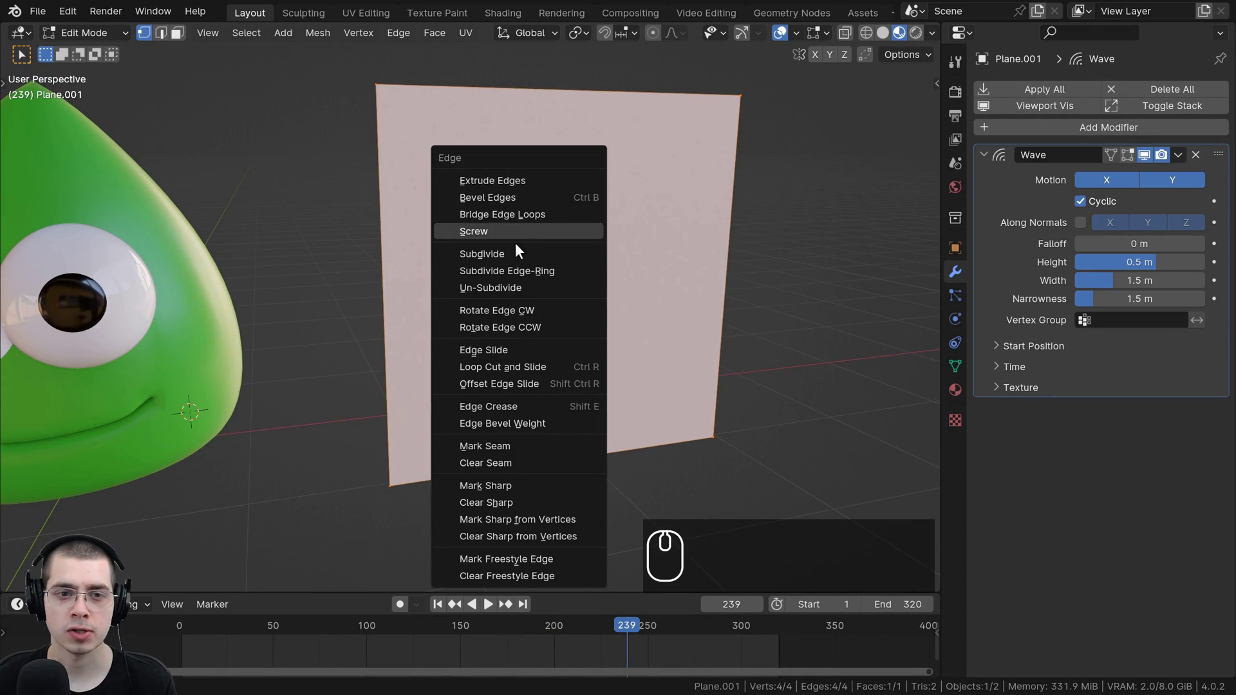
click(504, 253)
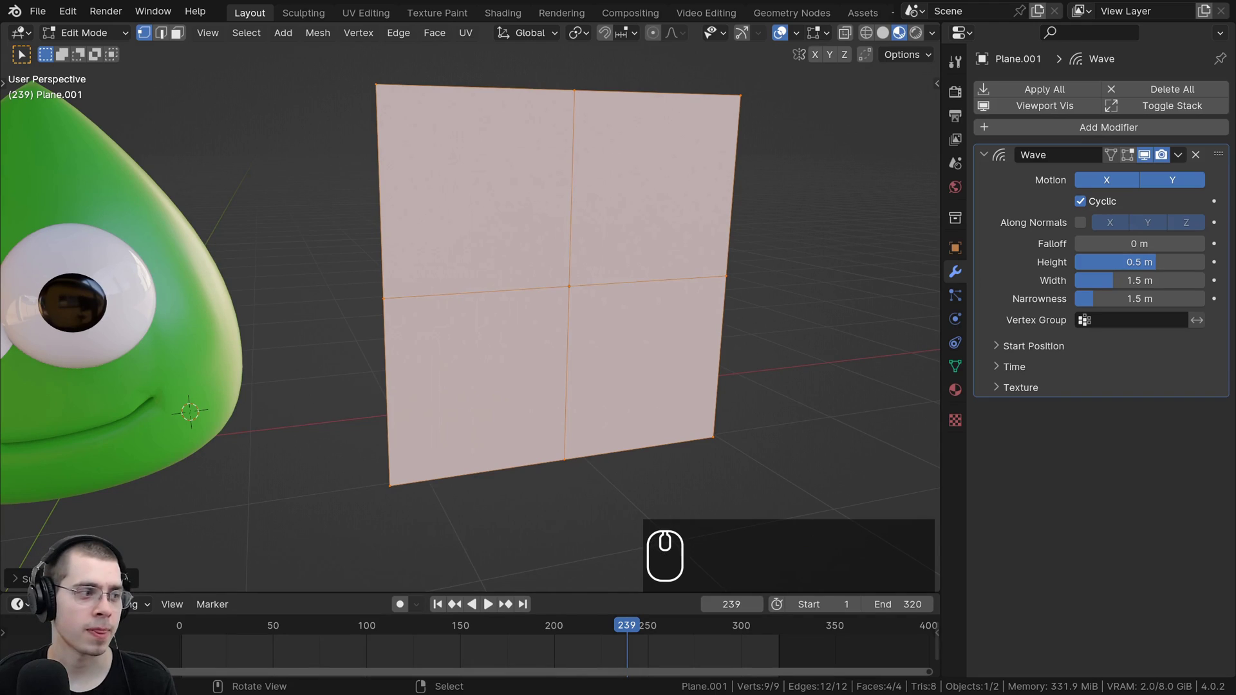
drag(25, 582, 23, 500)
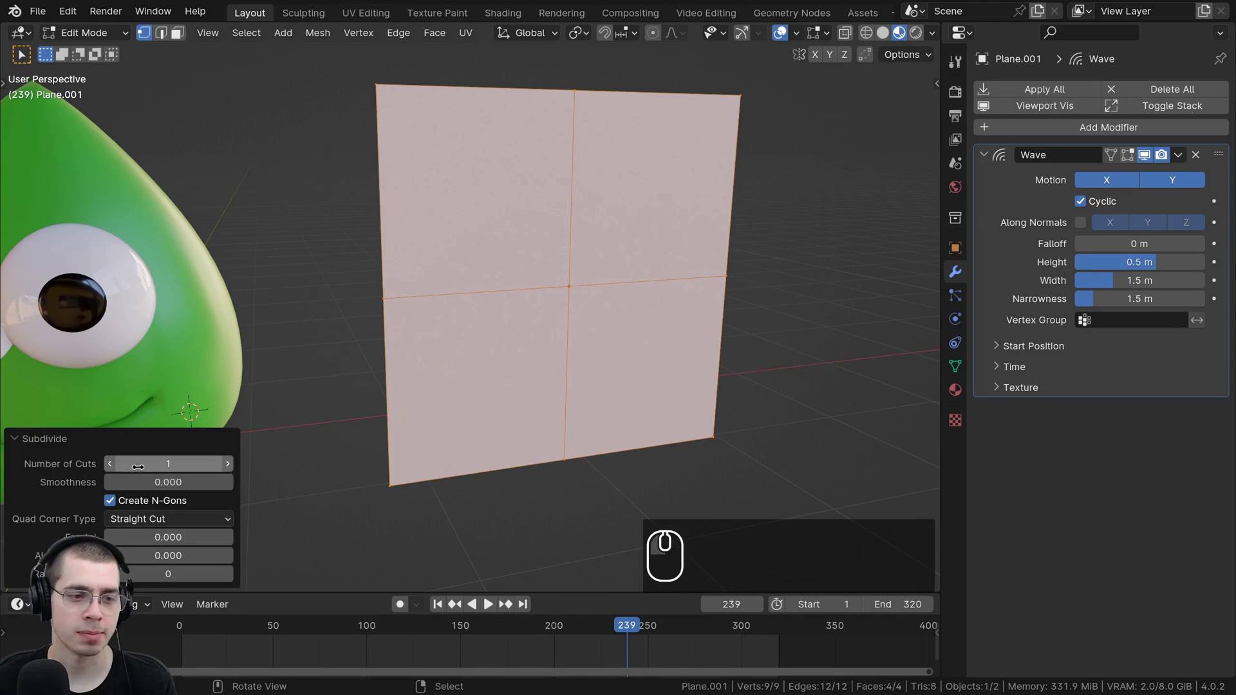
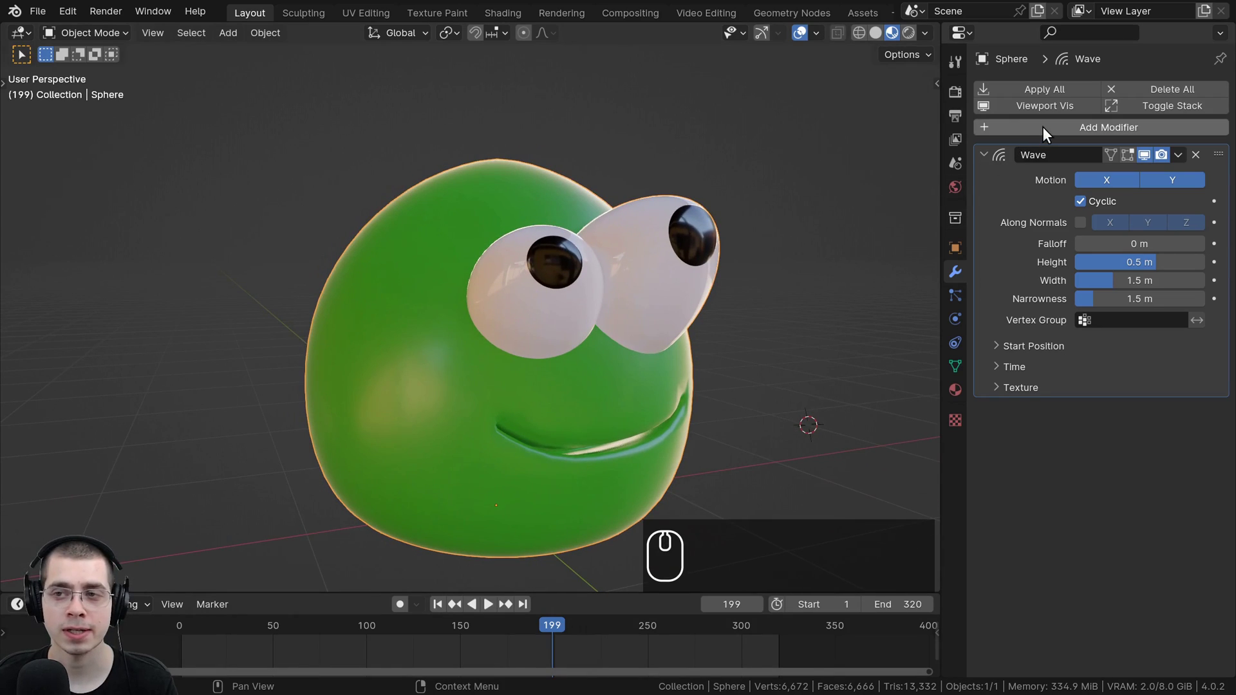
click(1047, 129)
text(sub)
key(Return)
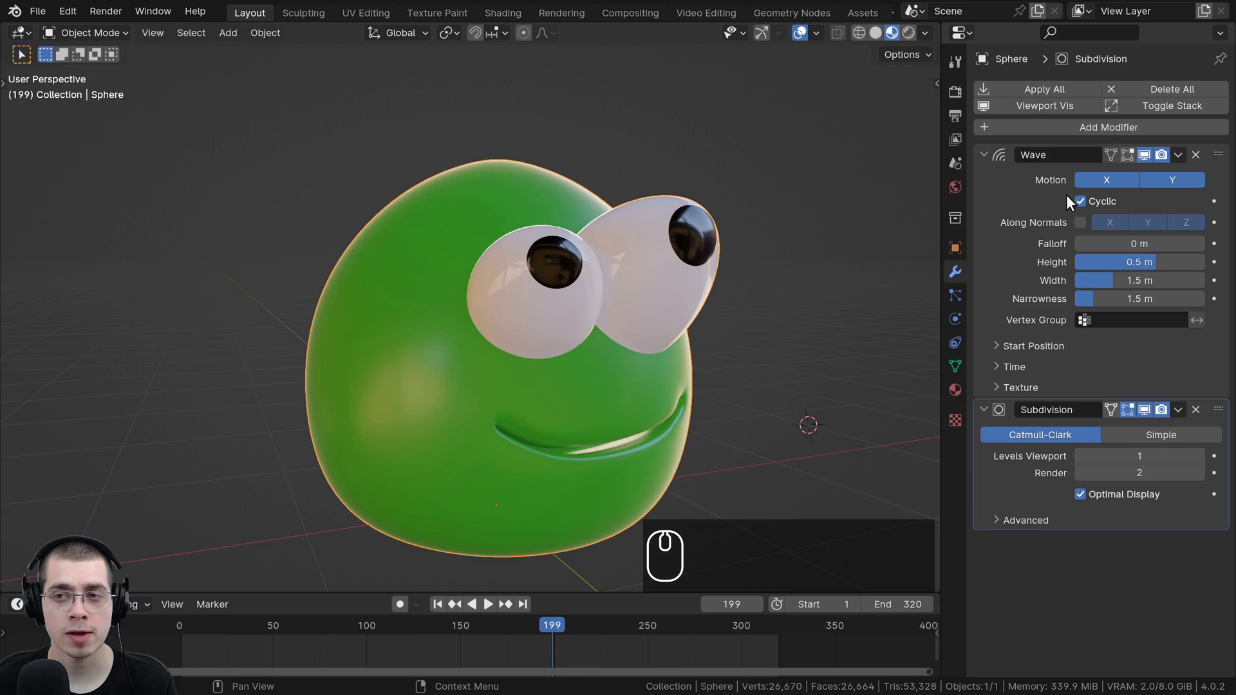
drag(1222, 410, 1220, 137)
click(1202, 200)
key(space)
middle_click(375, 342)
scroll(down, 3)
middle_click(392, 337)
scroll(up, 3)
key(space)
key(space)
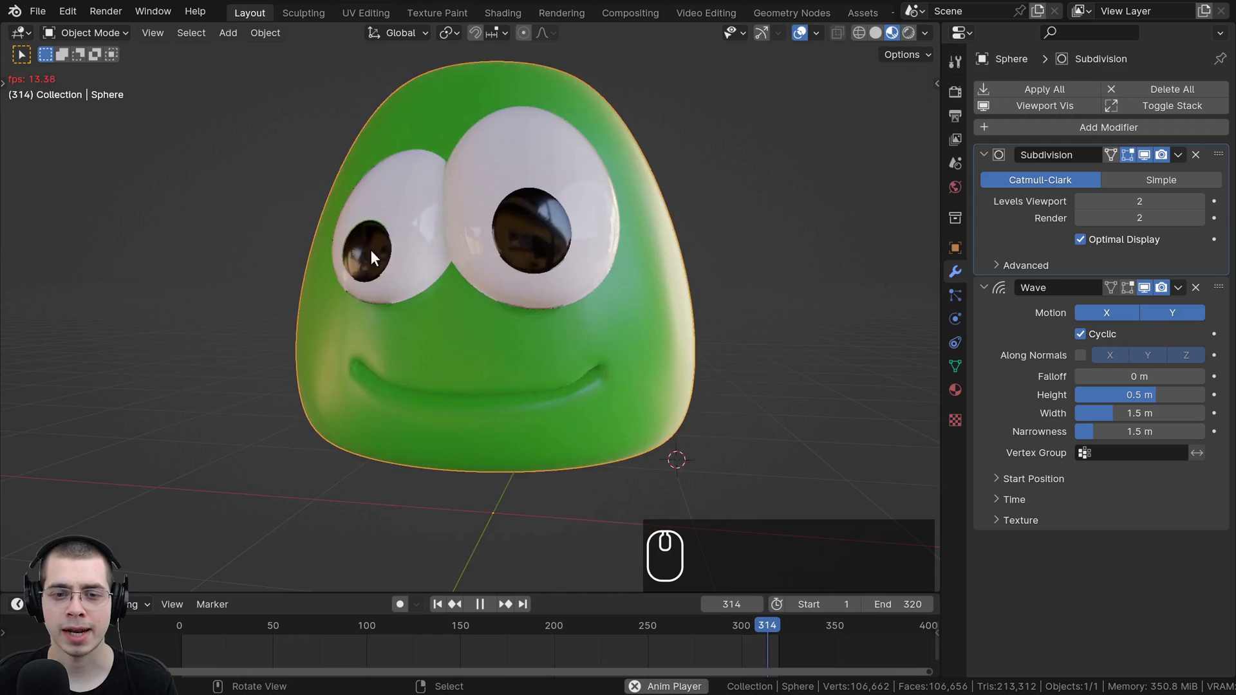
middle_click(665, 314)
key(space)
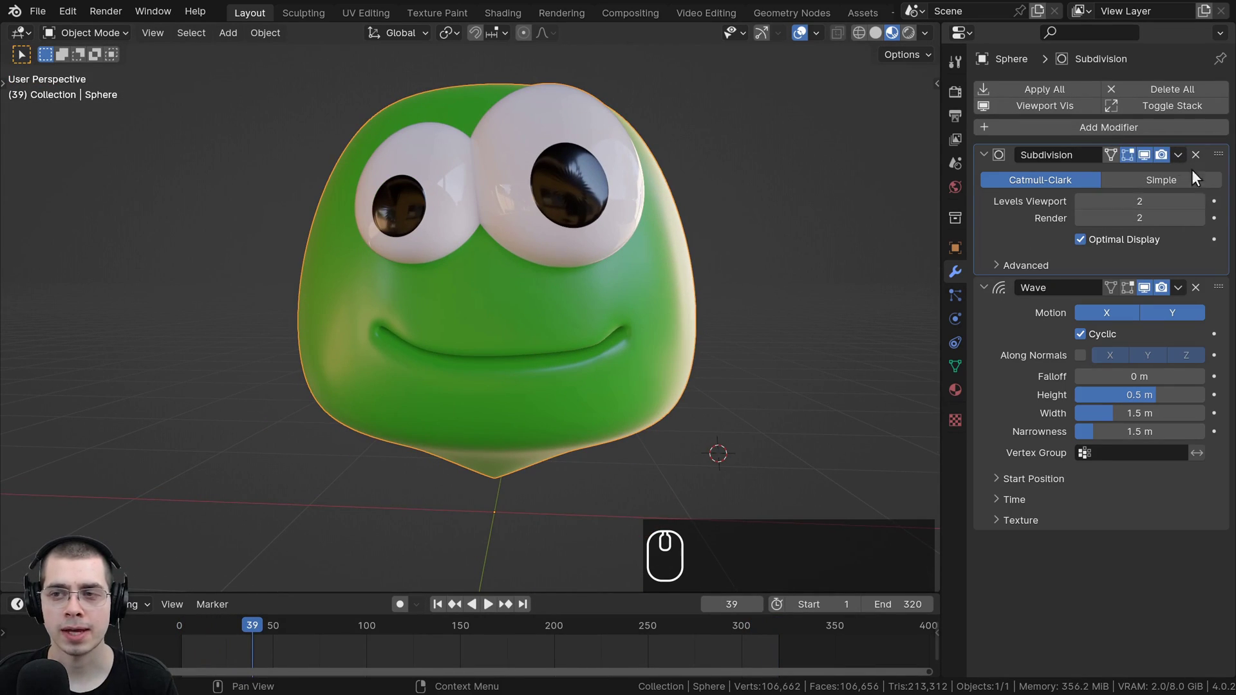
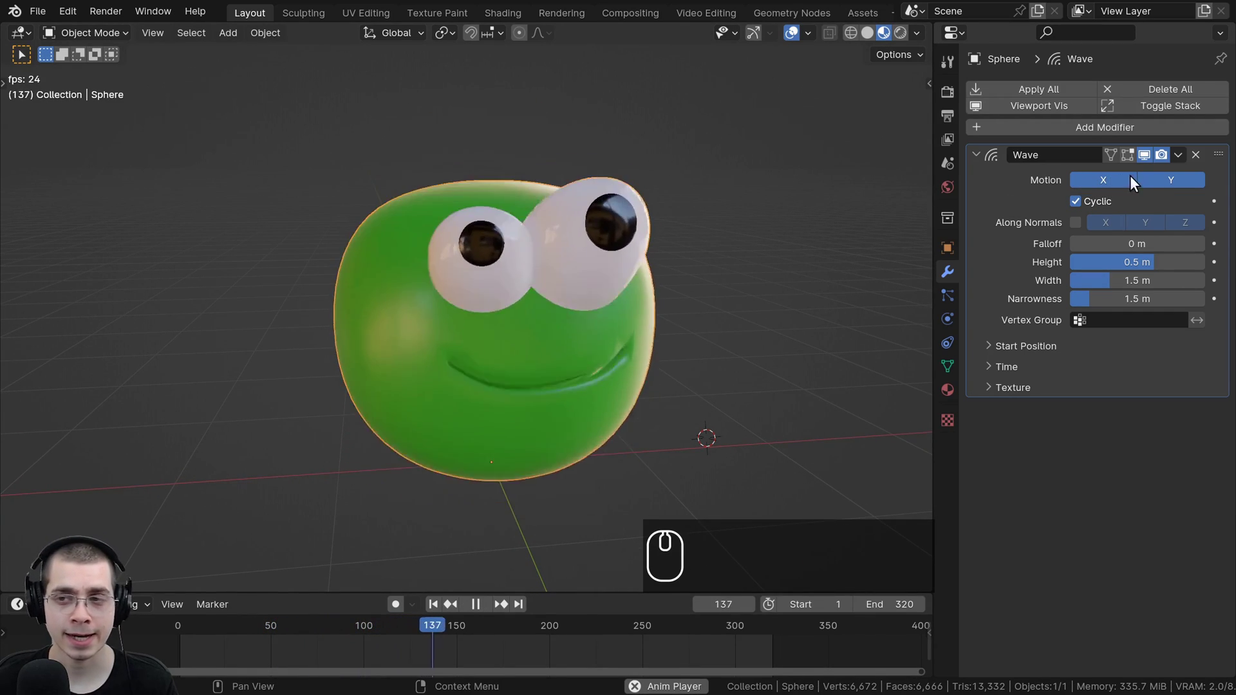
Step: Try the blob's wave with motion along X only, pausing to inspect frames 83 and 85
click(1121, 190)
click(1177, 190)
scroll(down, 3)
drag(657, 384, 585, 336)
scroll(up, 3)
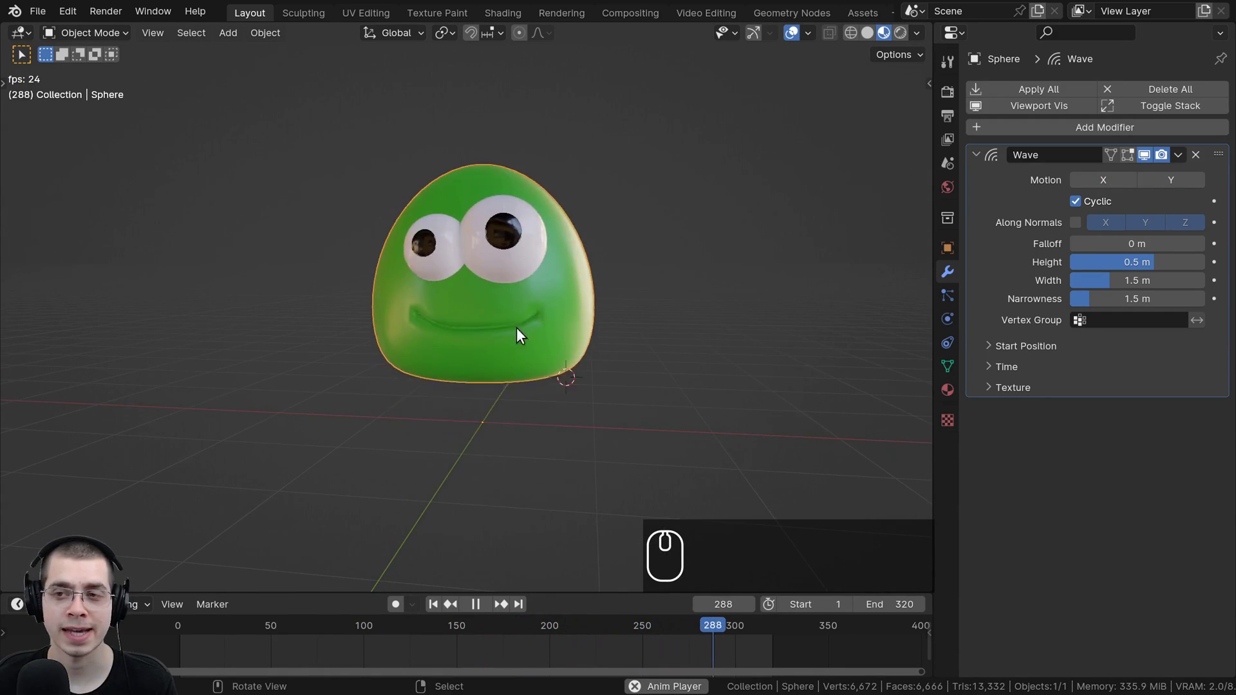
click(971, 226)
click(402, 281)
drag(420, 286, 430, 251)
scroll(up, 3)
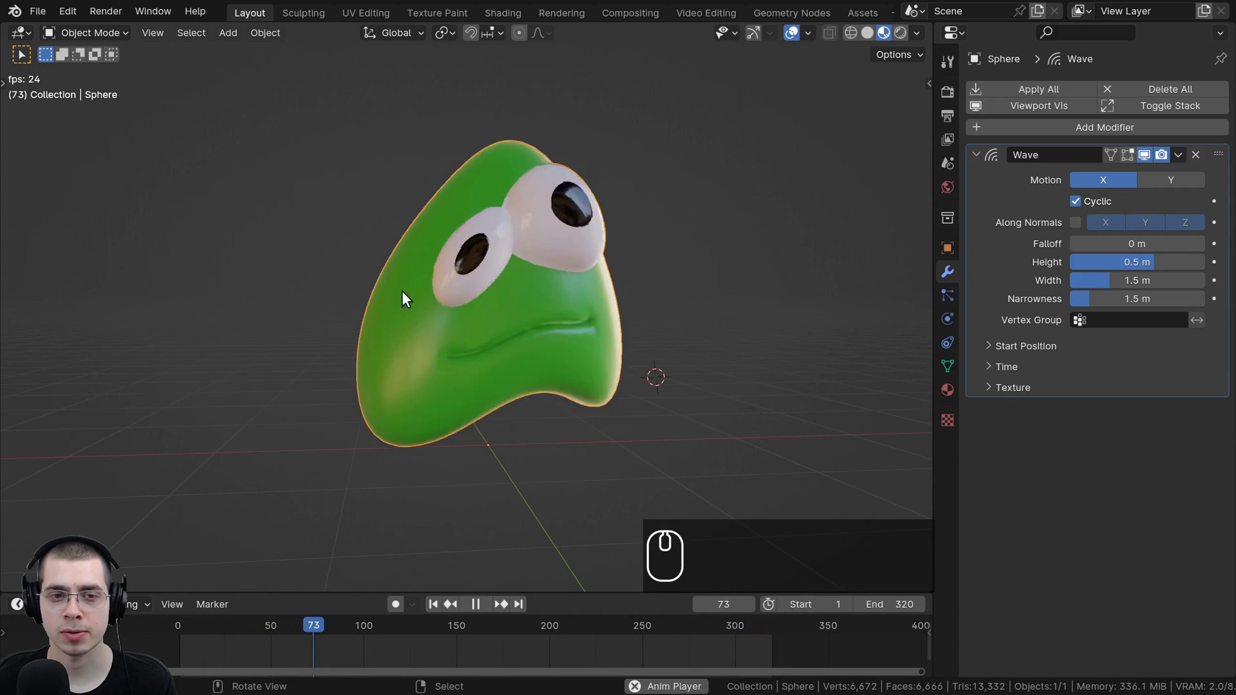
middle_click(612, 296)
key(space)
drag(341, 652, 329, 654)
click(331, 649)
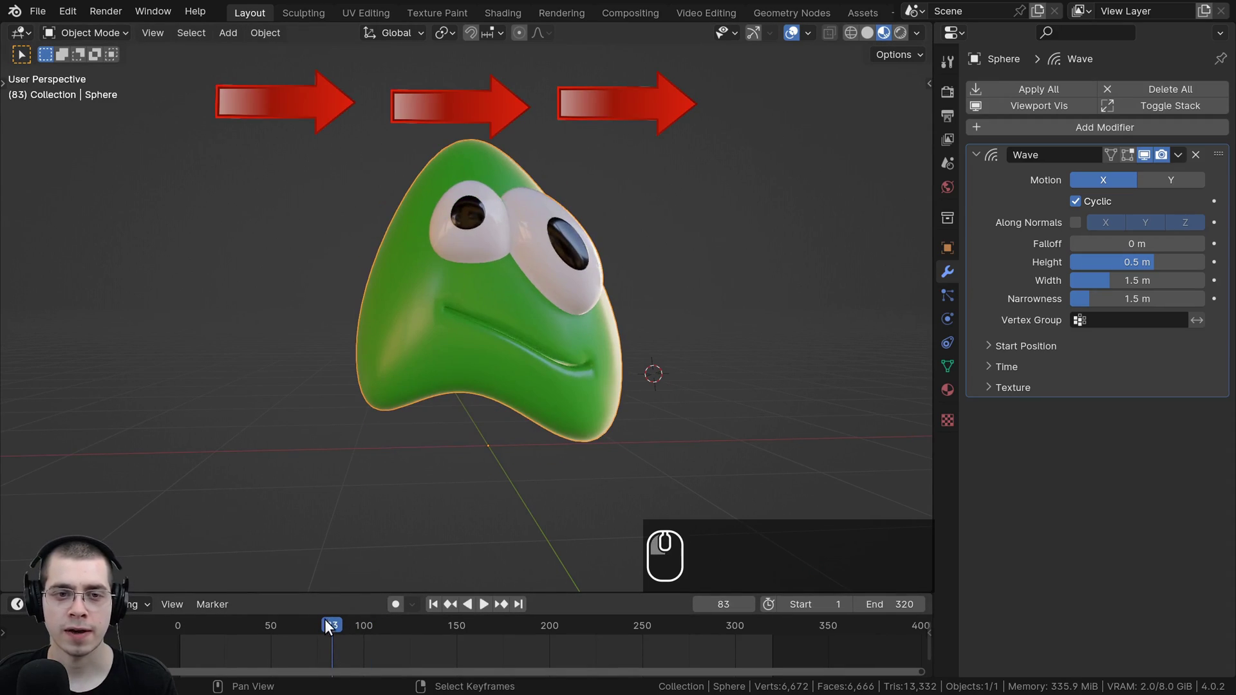
click(335, 658)
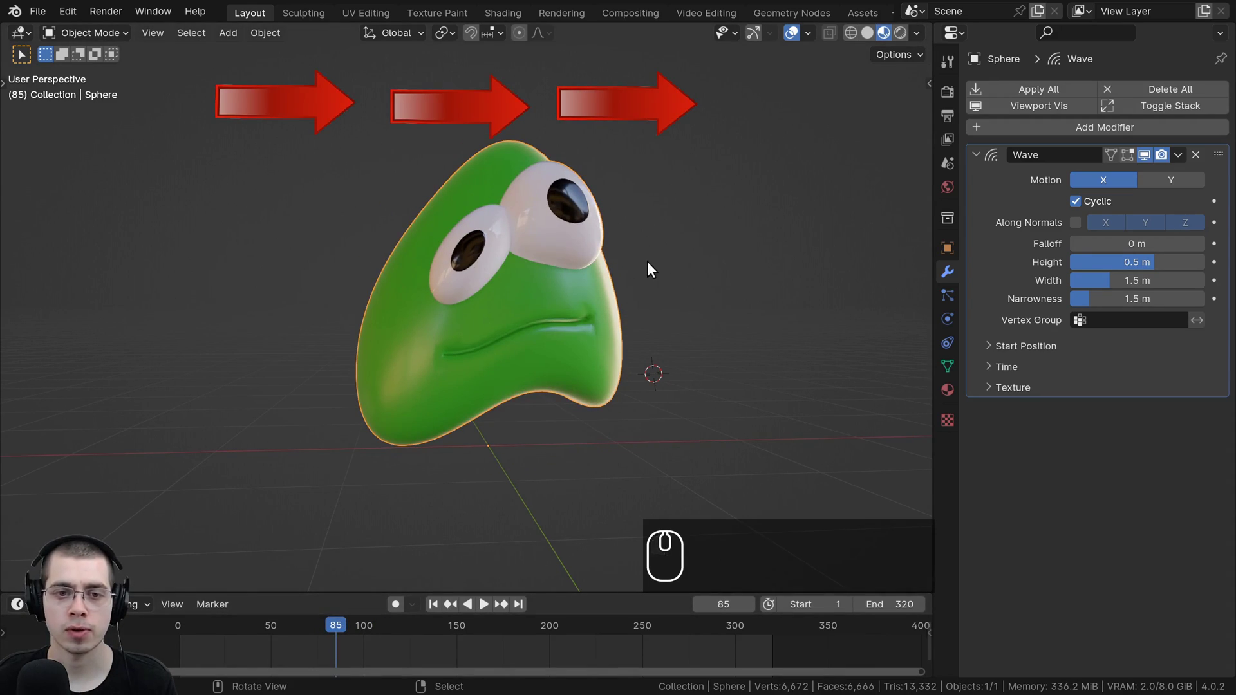
Step: Switch the wave motion to Y only and watch it travel across the blob from above and the side
key(space)
drag(733, 350, 1162, 183)
click(1163, 183)
scroll(down, 3)
middle_click(398, 379)
middle_click(490, 274)
scroll(up, 3)
drag(543, 205, 509, 449)
key(space)
scroll(up, 3)
click(535, 634)
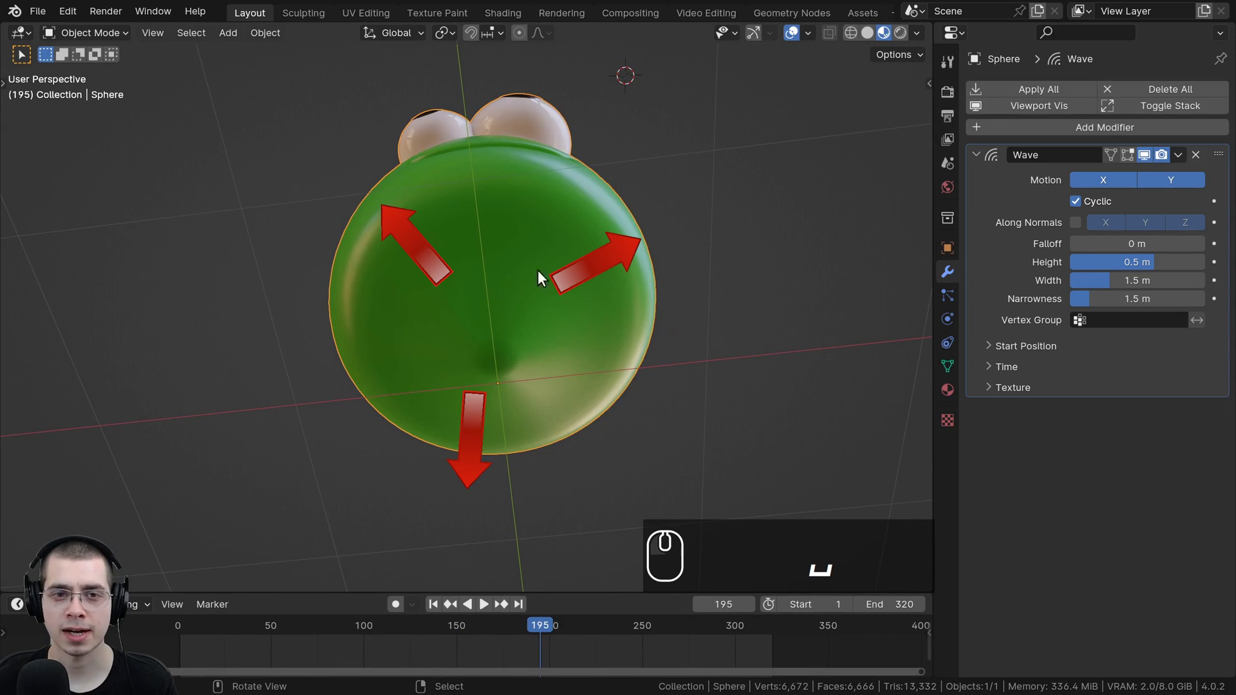
click(522, 648)
scroll(down, 3)
key(space)
middle_click(477, 311)
middle_click(533, 295)
middle_click(544, 308)
drag(659, 318, 649, 362)
scroll(down, 3)
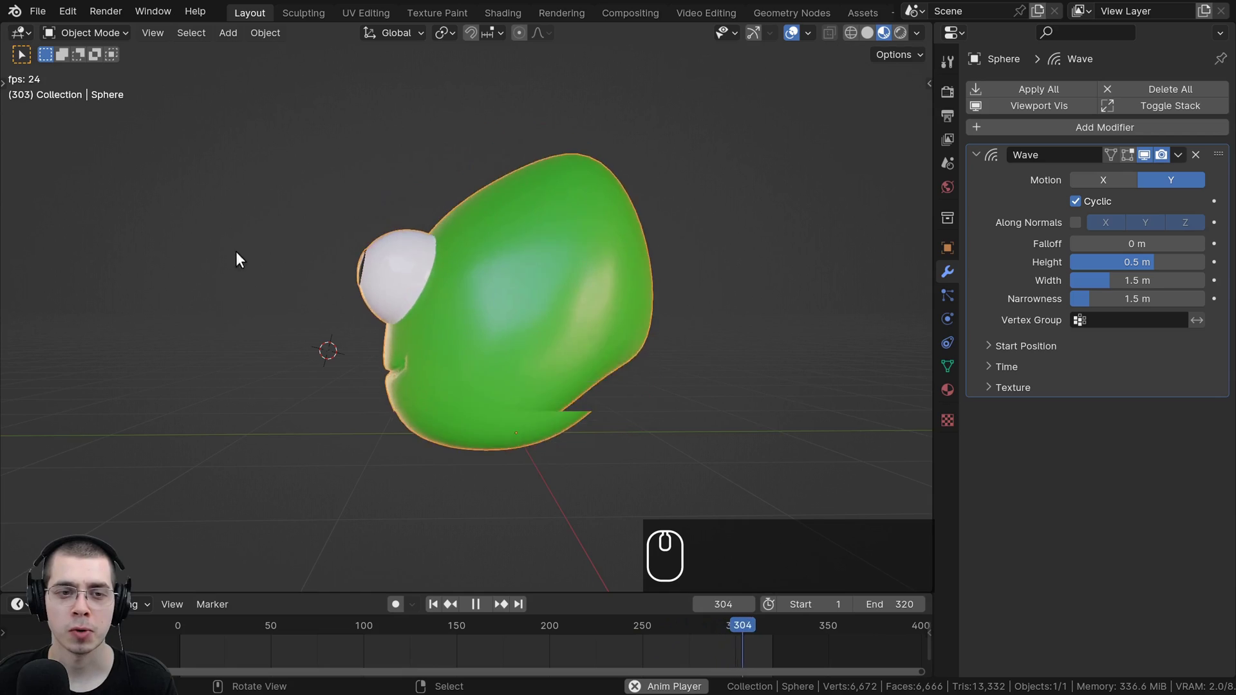
middle_click(780, 273)
middle_click(819, 283)
Step: Re-enable X motion with Y, turn Cyclic back on and preview from frame 1
text(uu)
click(1077, 204)
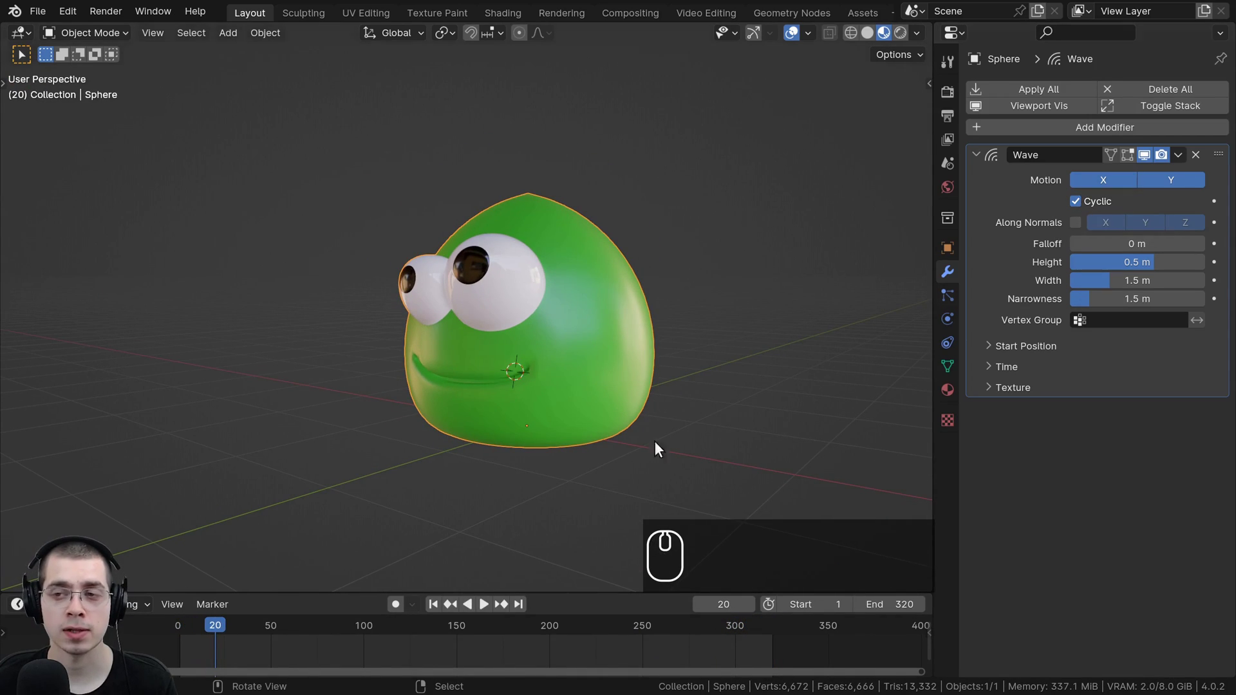
drag(202, 642, 165, 639)
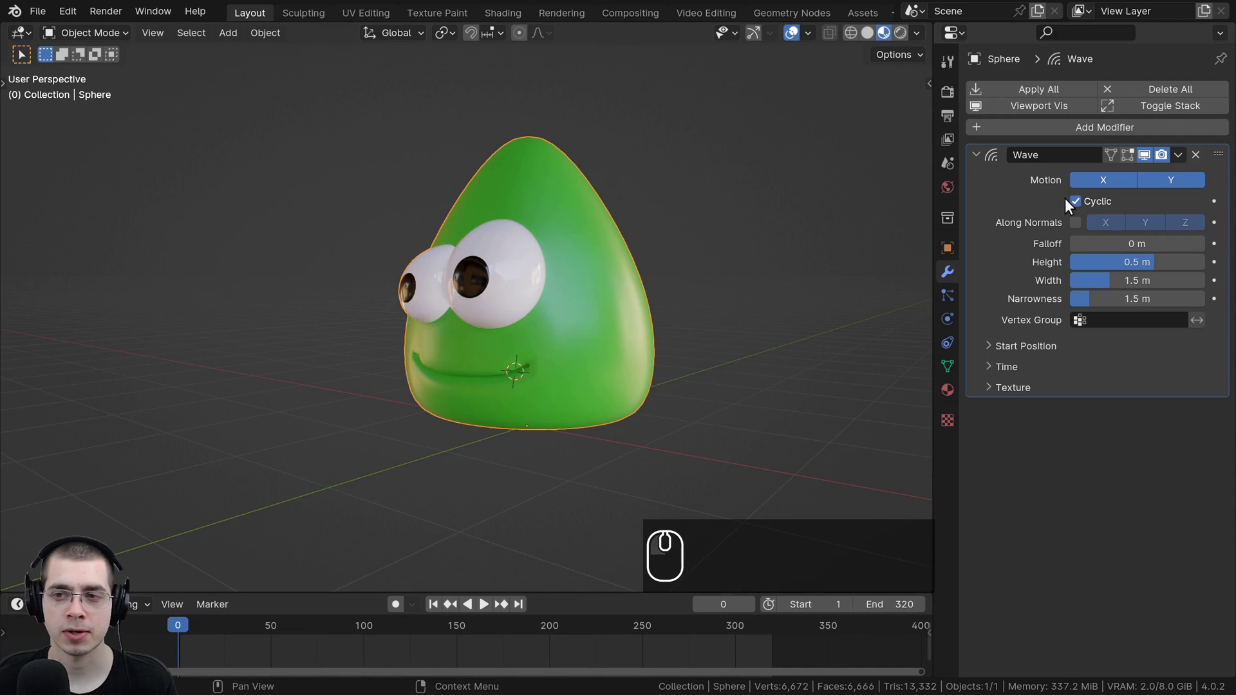
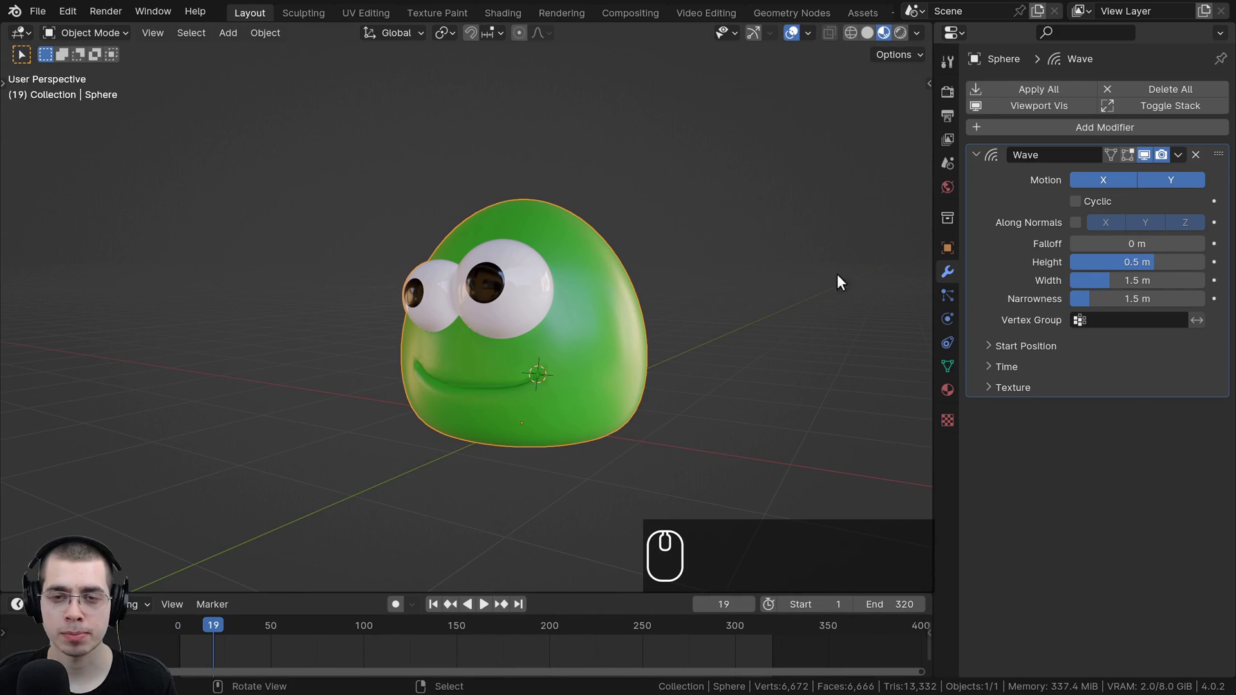
click(1082, 203)
click(377, 522)
key(space)
drag(671, 287, 352, 286)
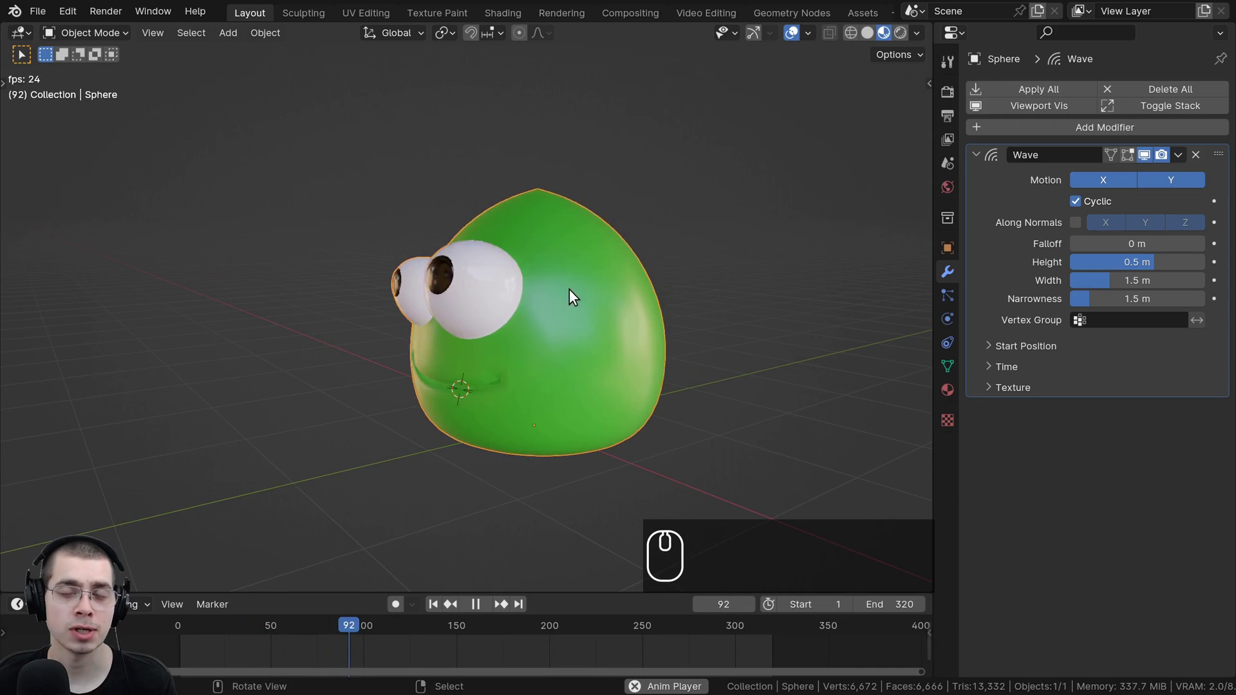
middle_click(596, 299)
key(space)
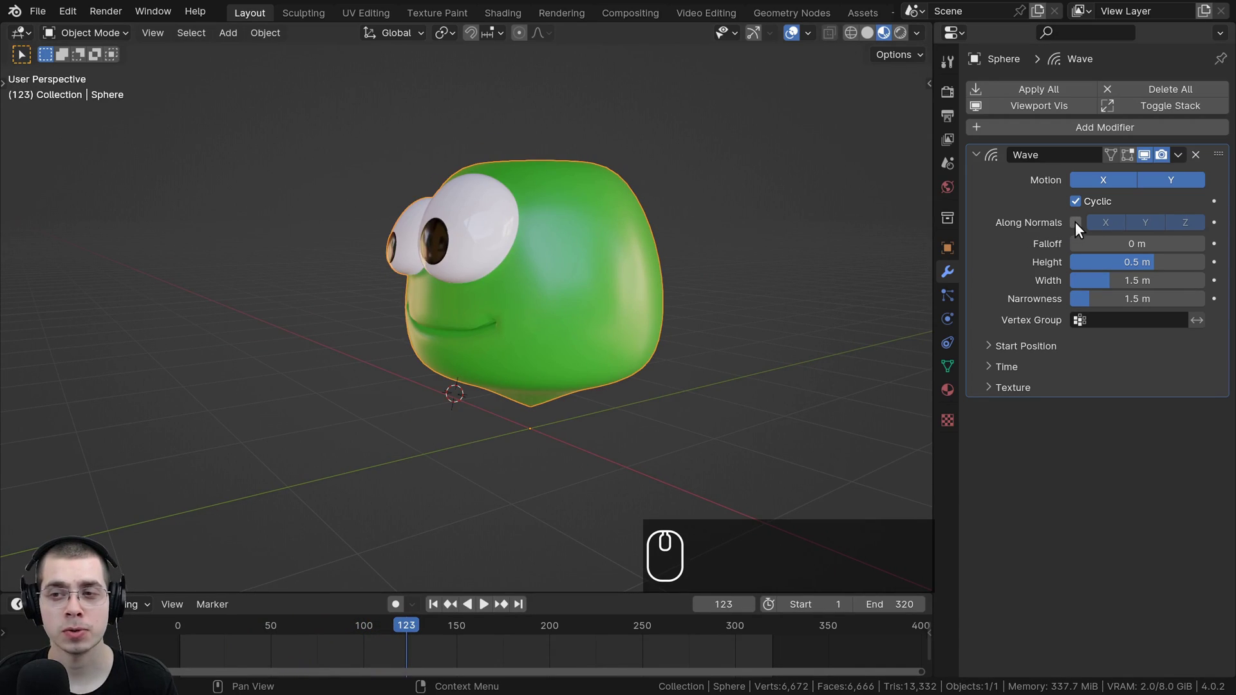
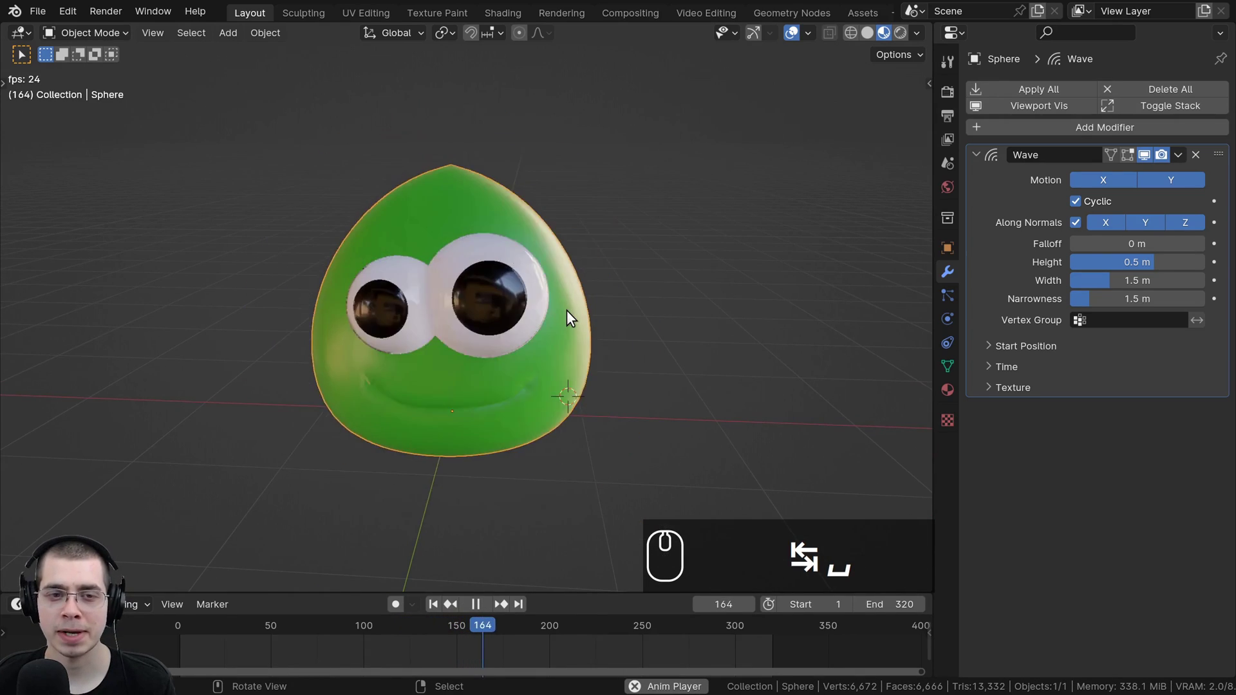
Step: Pause to adjust the wave settings, then limit Along Normals displacement to Z only during playback
scroll(down, 3)
drag(594, 303, 503, 267)
key(space)
scroll(up, 3)
drag(565, 645, 568, 598)
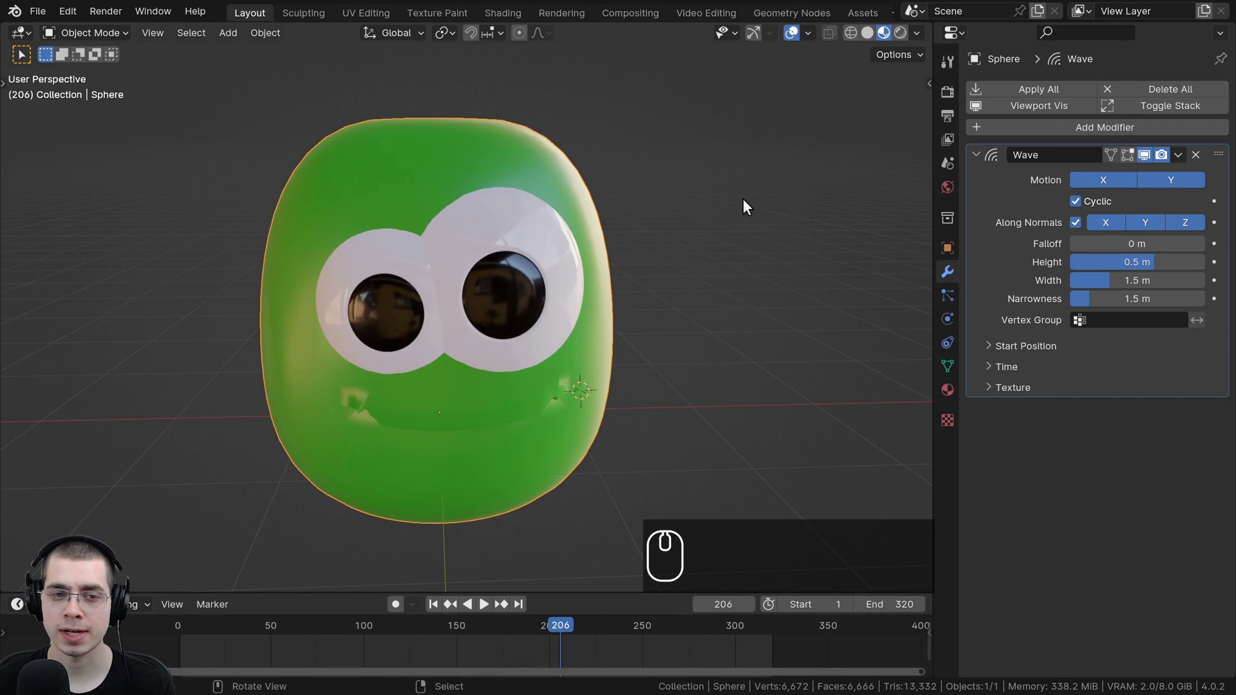
scroll(down, 3)
key(space)
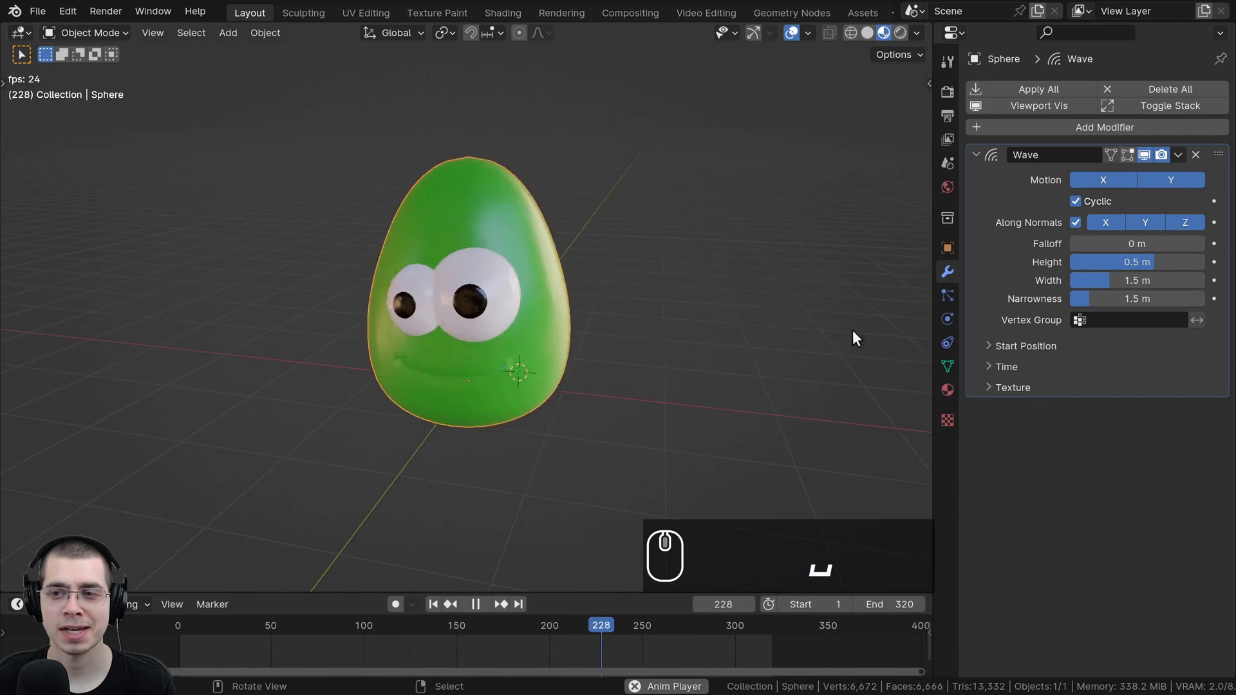
scroll(up, 3)
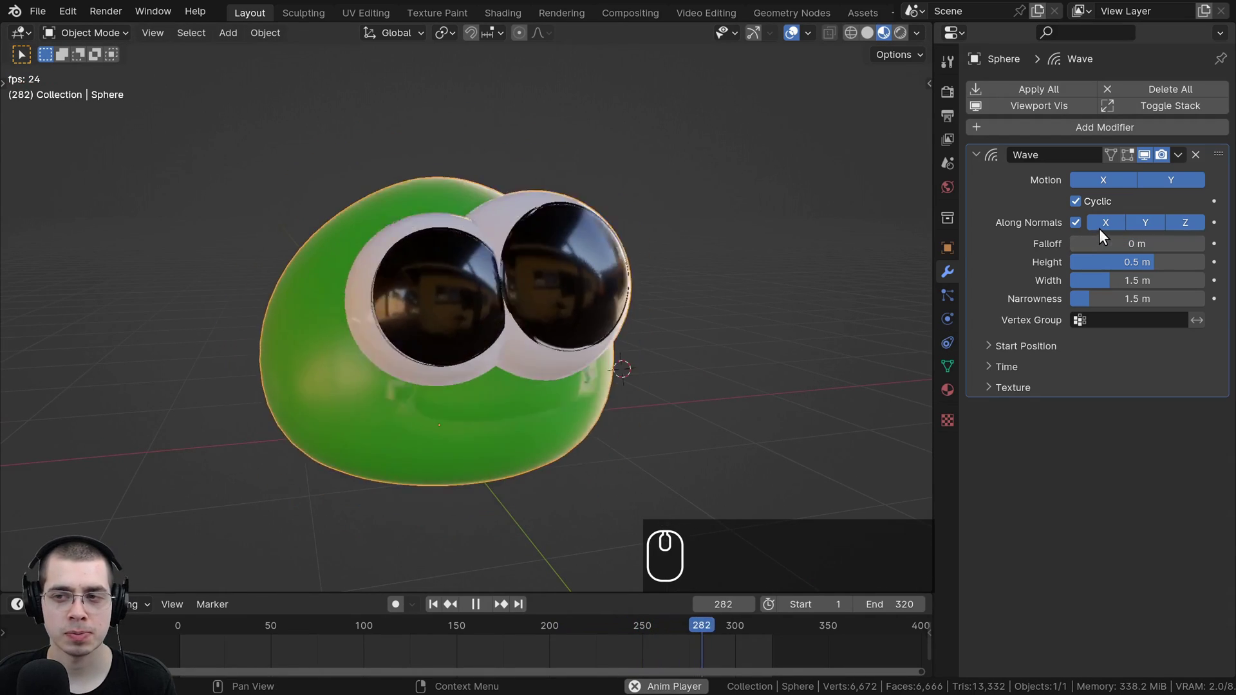
drag(1112, 219, 1141, 222)
scroll(down, 3)
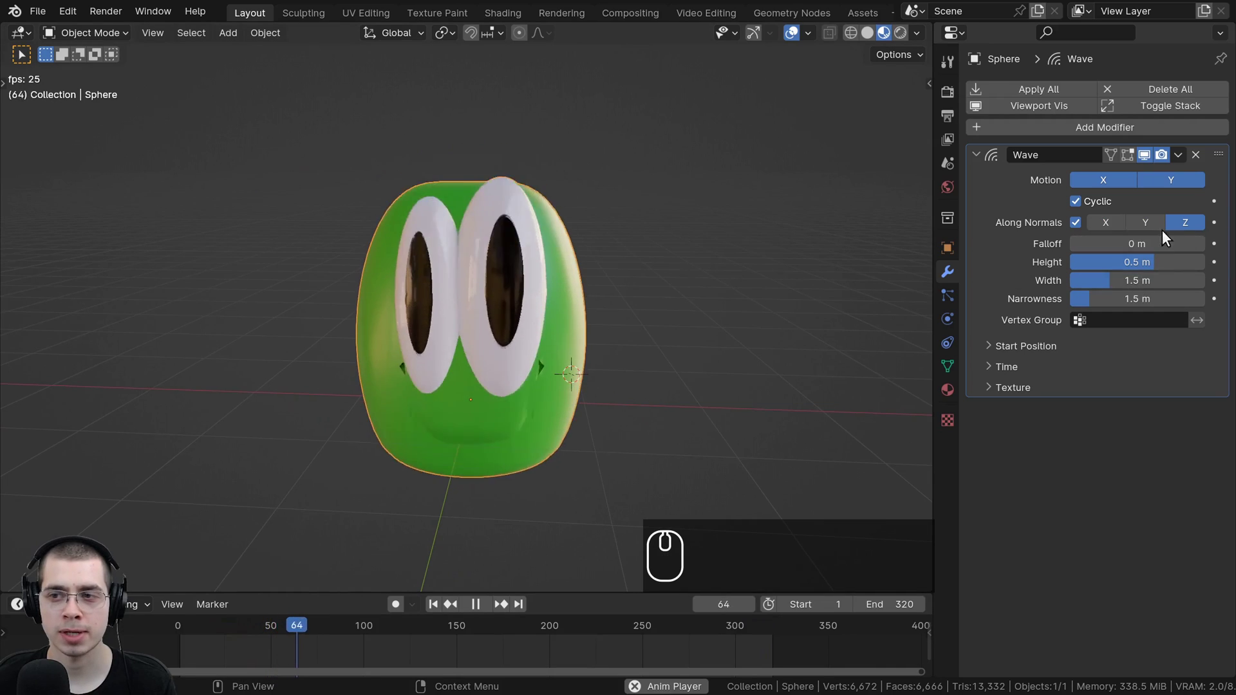
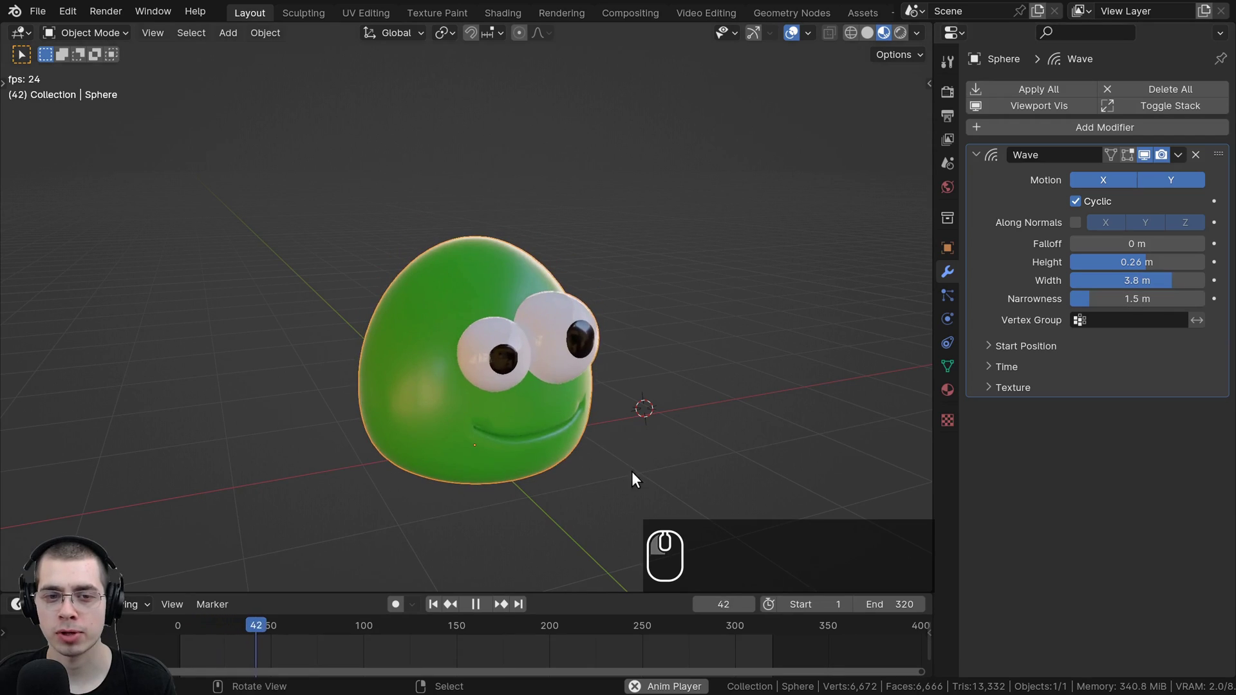
Step: Narrow the blob's wave width from 3.8 m down to 0.42 m while it plays
scroll(up, 3)
key(space)
drag(284, 642, 156, 600)
scroll(down, 3)
key(space)
click(467, 237)
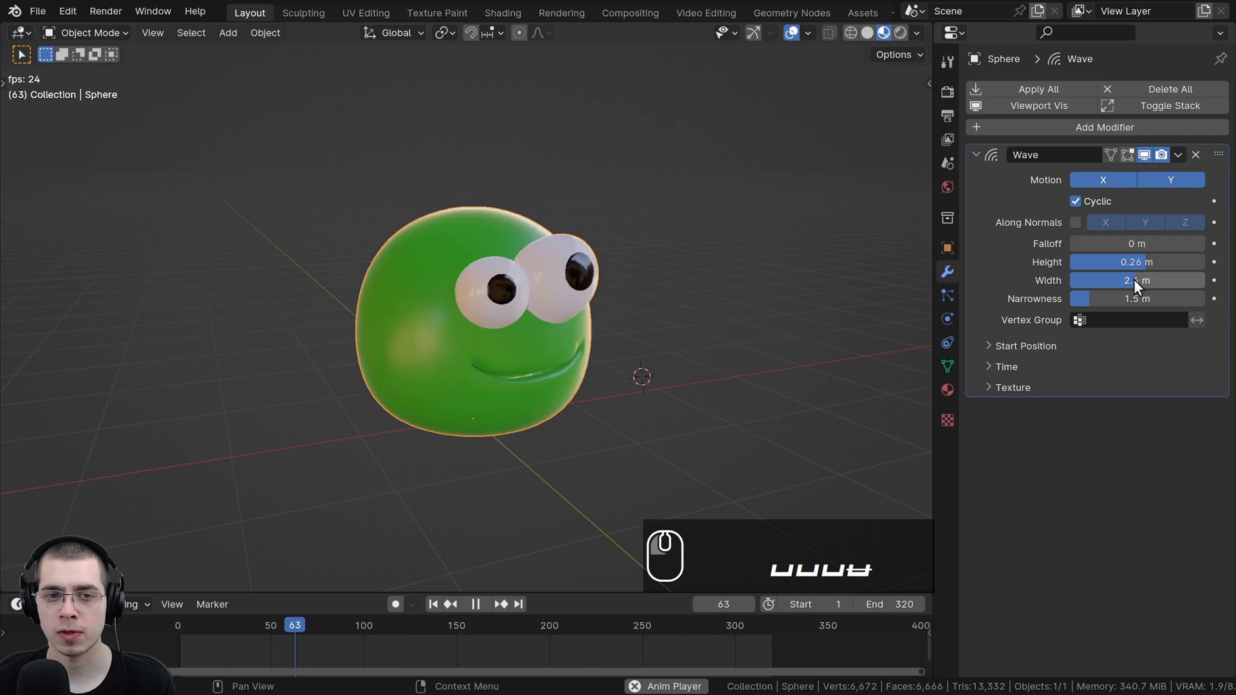
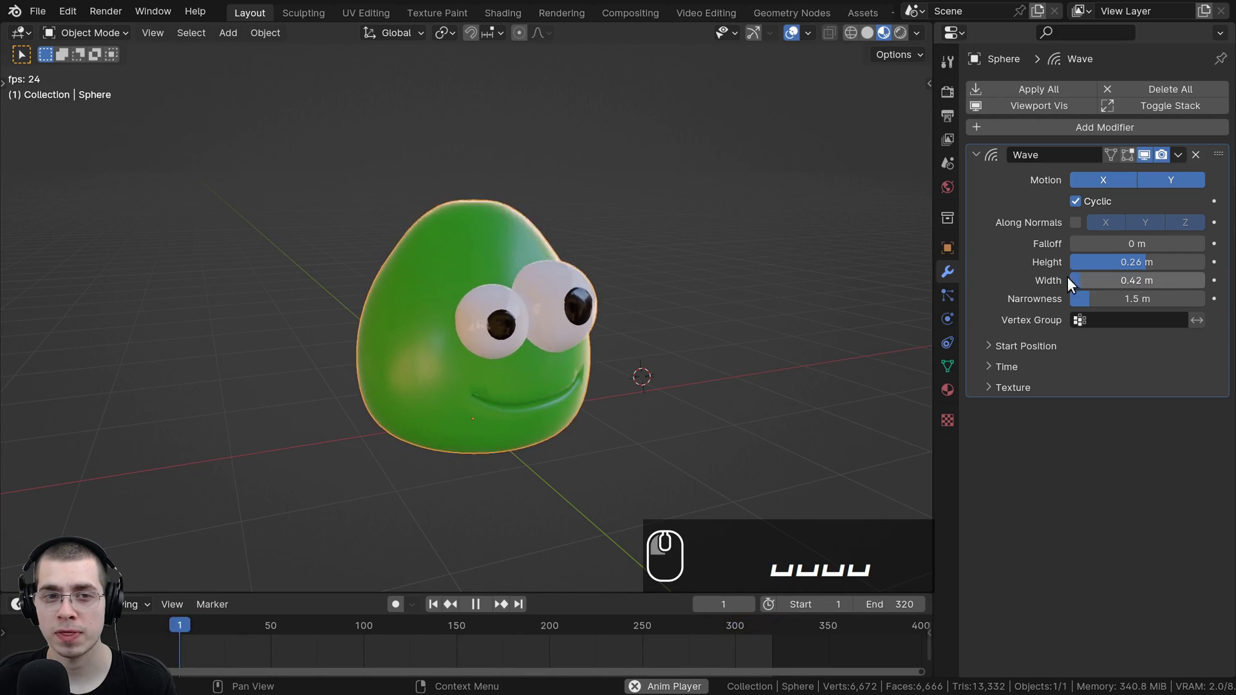
drag(628, 252, 551, 239)
drag(628, 252, 577, 301)
scroll(up, 3)
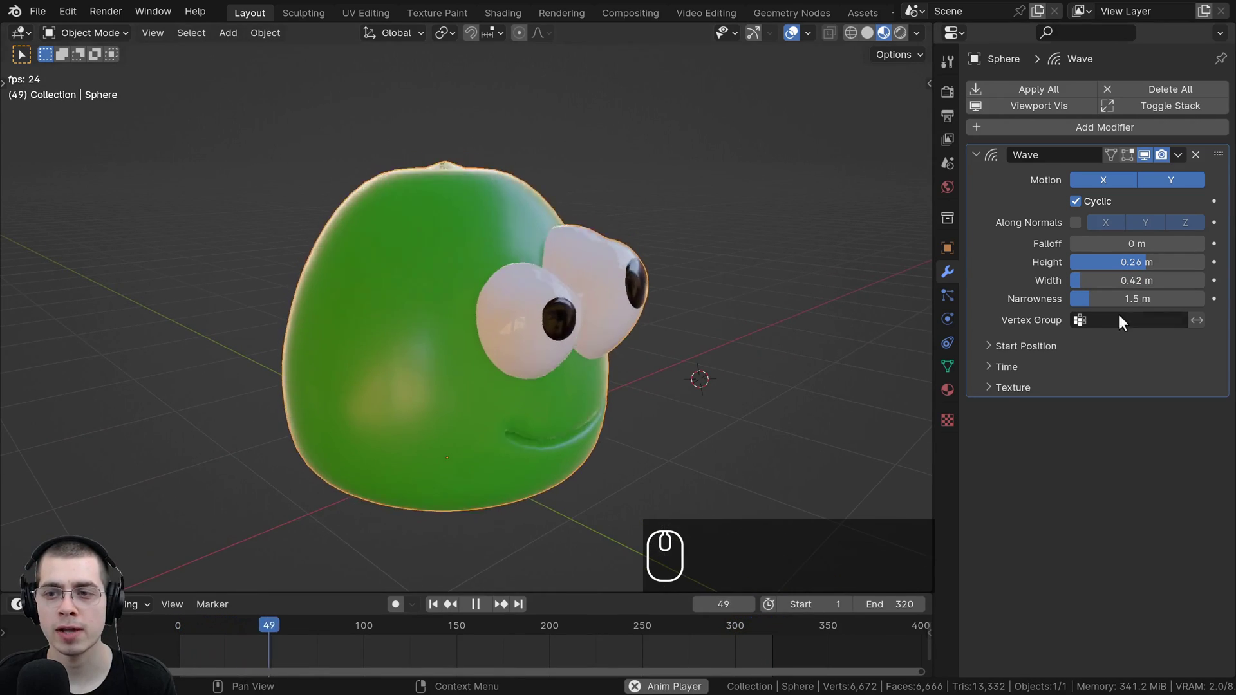
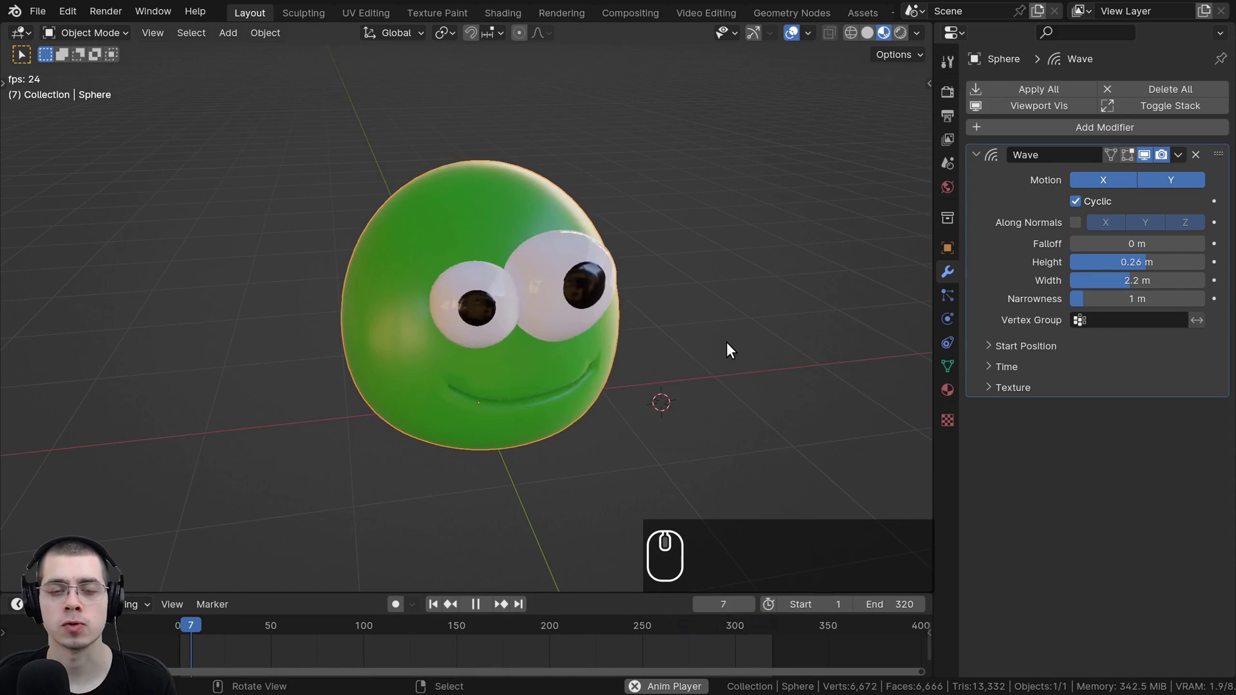
Step: In Edit Mode, add a new vertex group on the blob and name it 'Top of Blob'
key(space)
key(Tab)
scroll(up, 3)
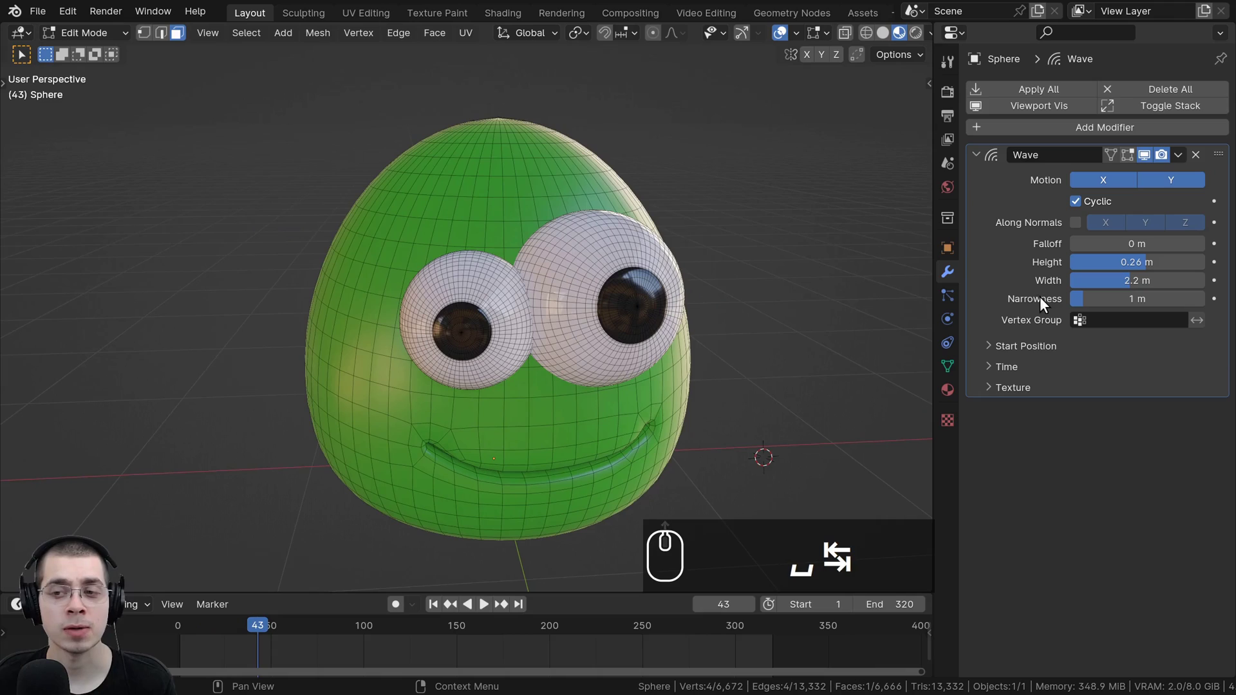
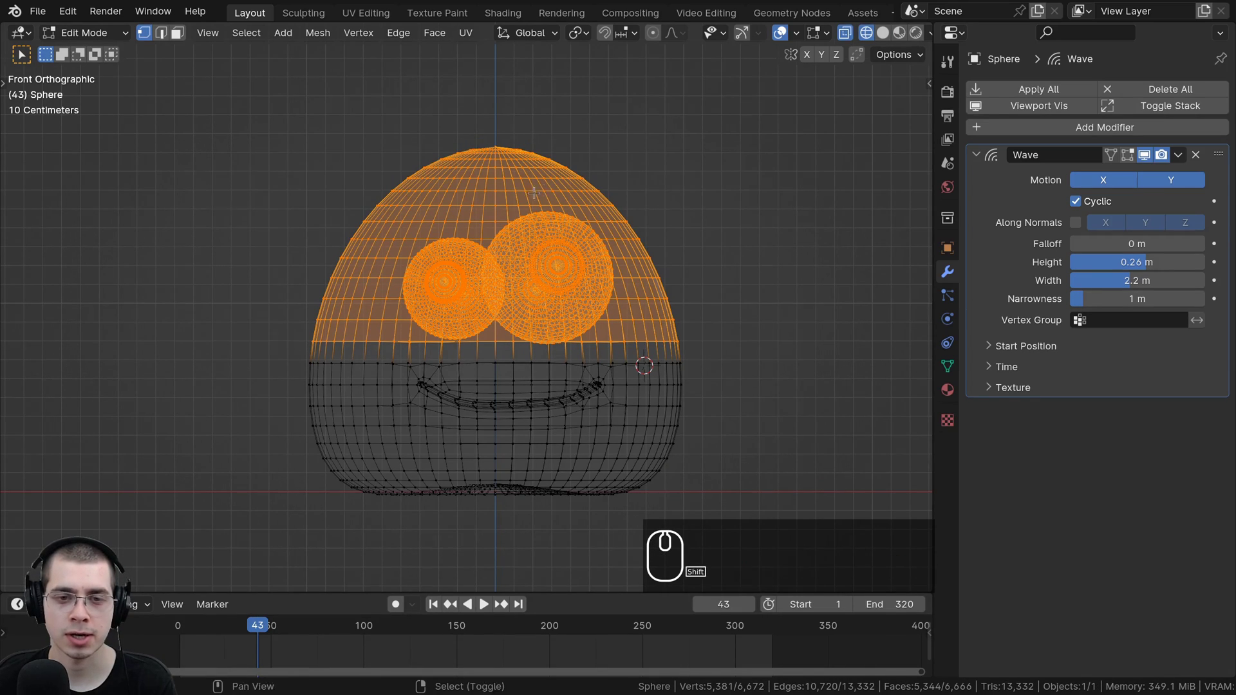
scroll(up, 3)
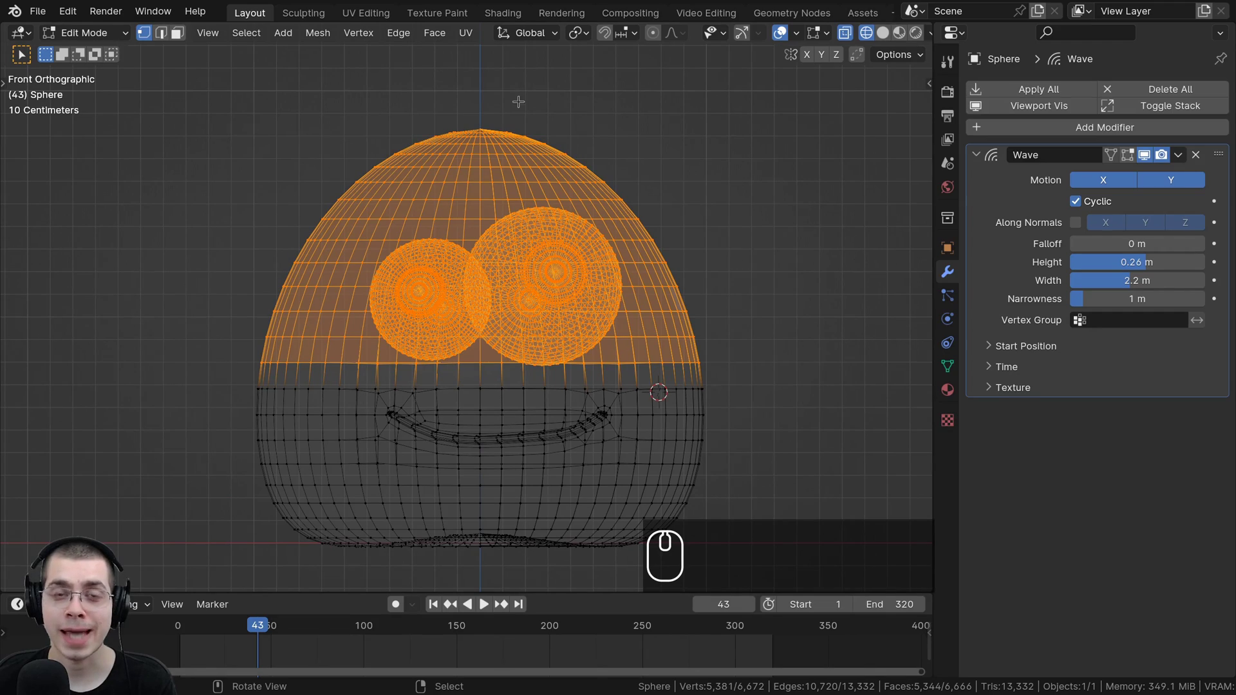
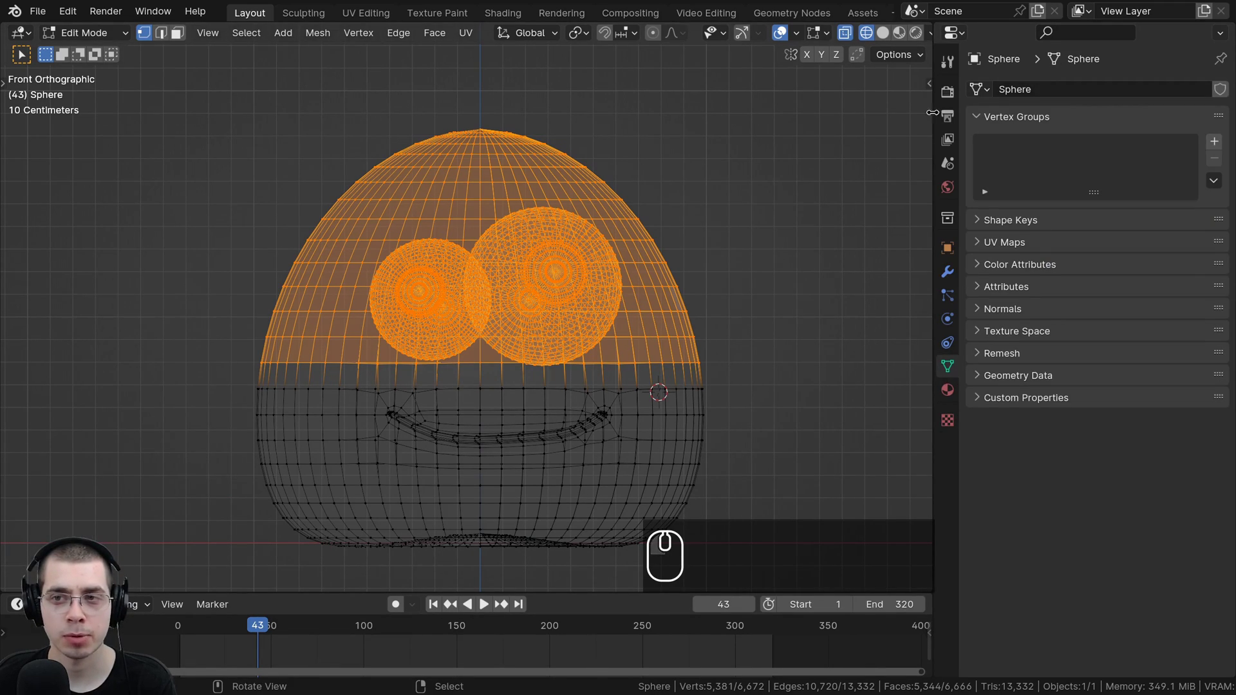
click(1000, 117)
click(981, 114)
click(1220, 140)
text(Top␣of blob)
key(Return)
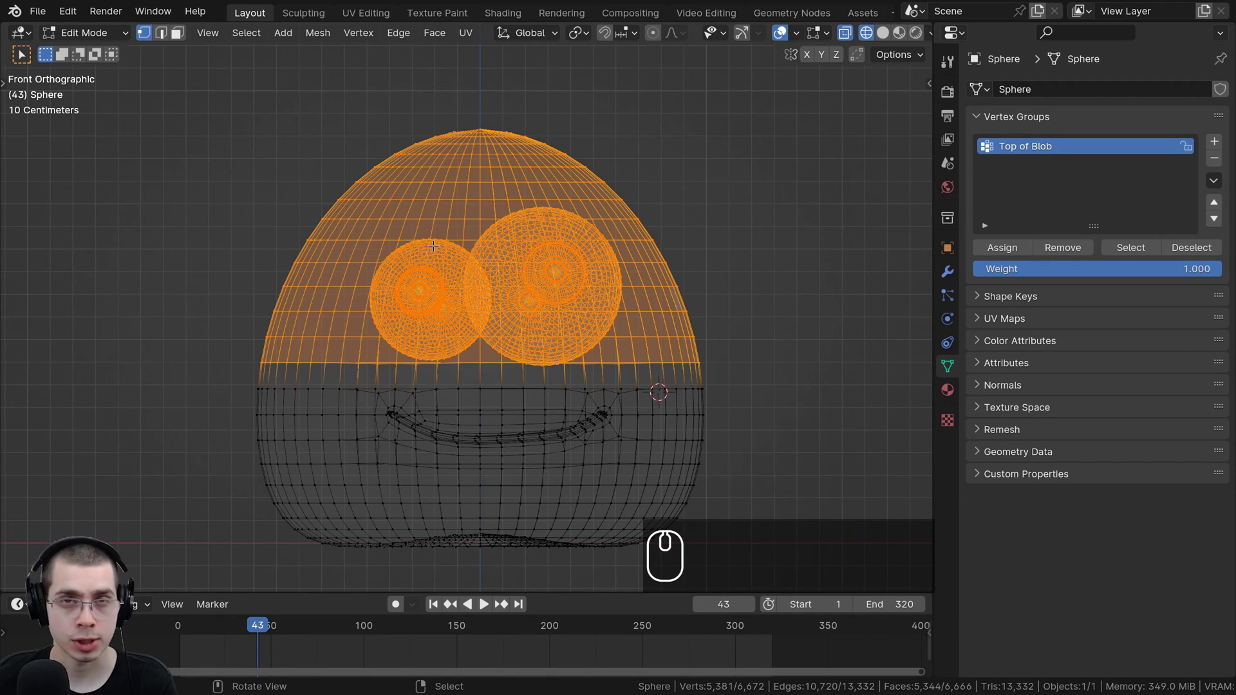
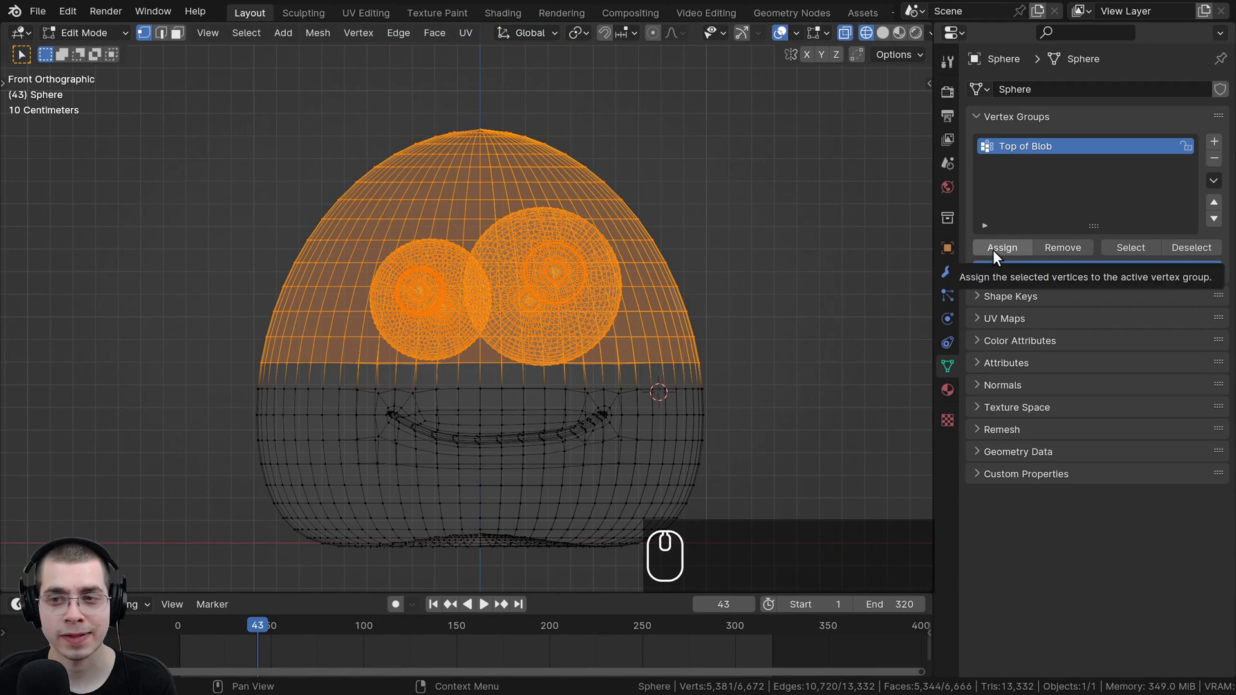
Step: Assign the selected upper-half vertices to Top of Blob and return to Object Mode
click(998, 253)
key(Tab)
key(z)
key(shift+z)
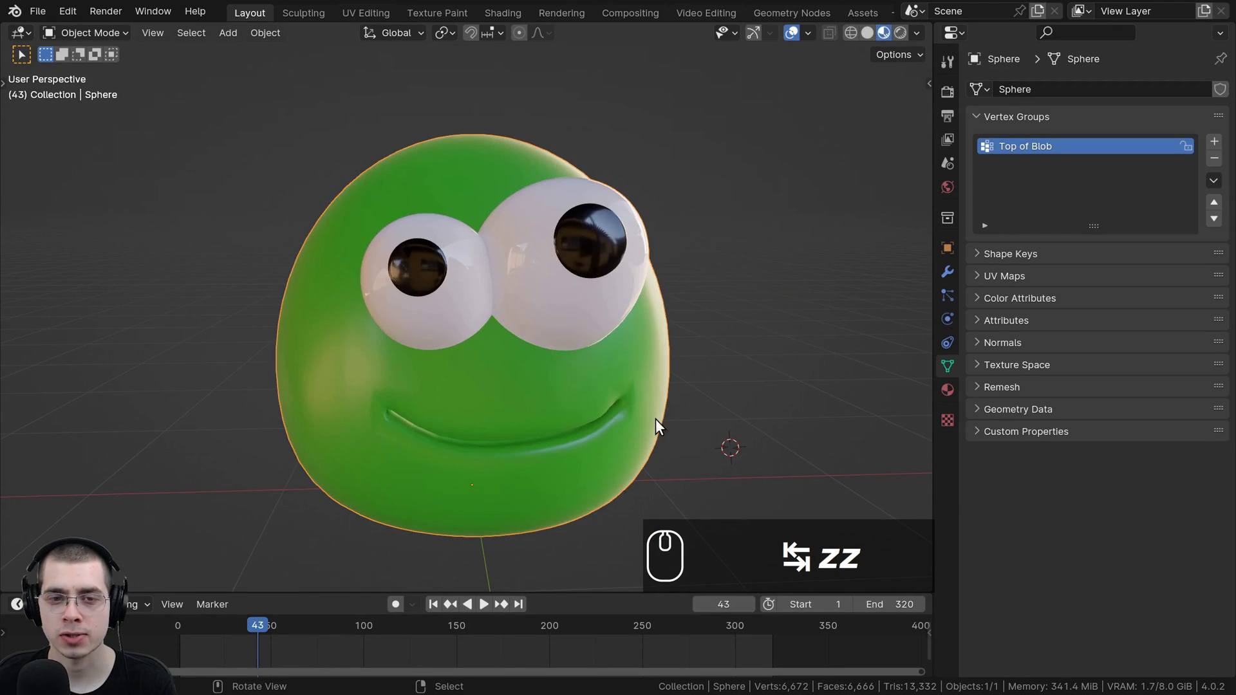
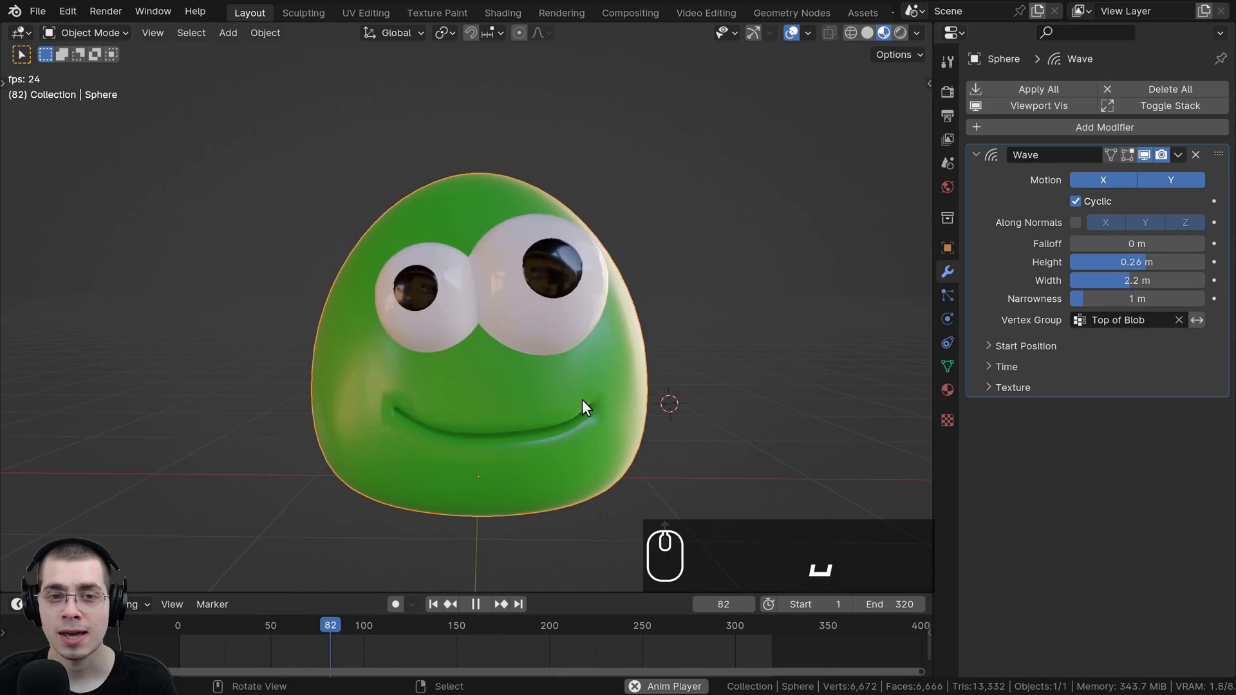
Step: Orbit around the blob to compare the ripple limited to Top of Blob with the whole-body wave
drag(513, 234, 618, 431)
drag(568, 409, 472, 130)
scroll(down, 3)
drag(559, 287, 618, 318)
drag(576, 317, 598, 296)
drag(599, 291, 492, 467)
scroll(up, 3)
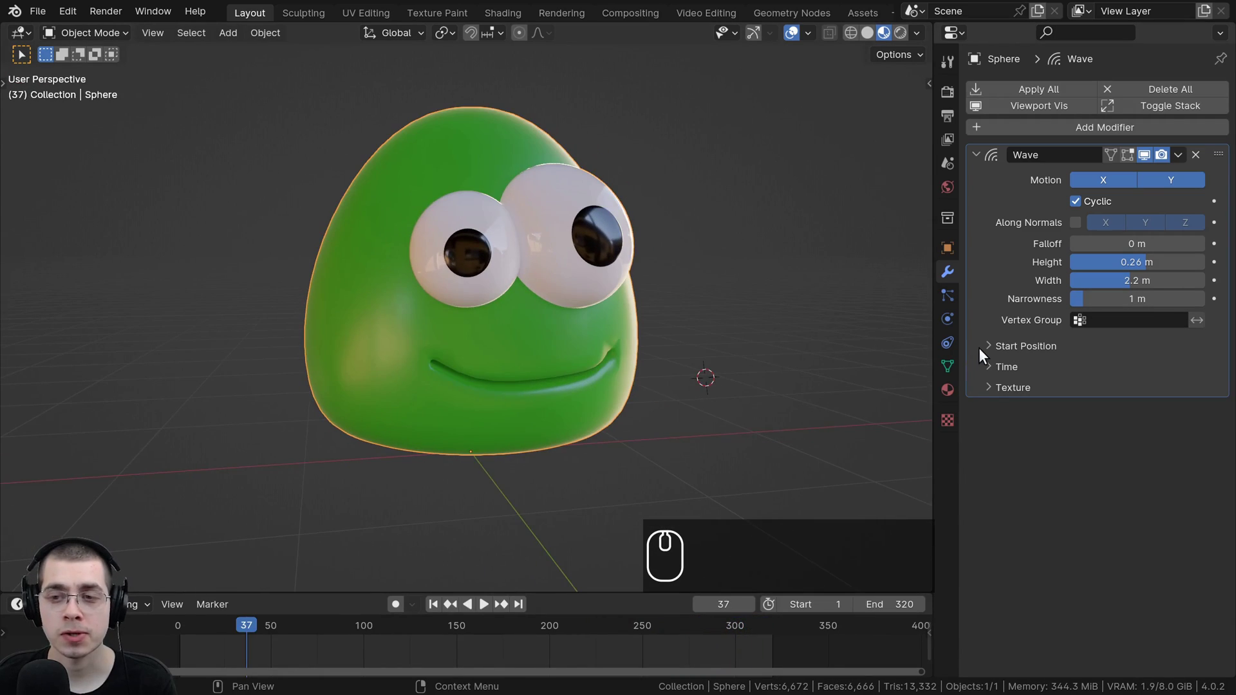
Step: Reveal the wave's Start Position settings and add a Plain Axes empty, moved beside the blob
click(989, 350)
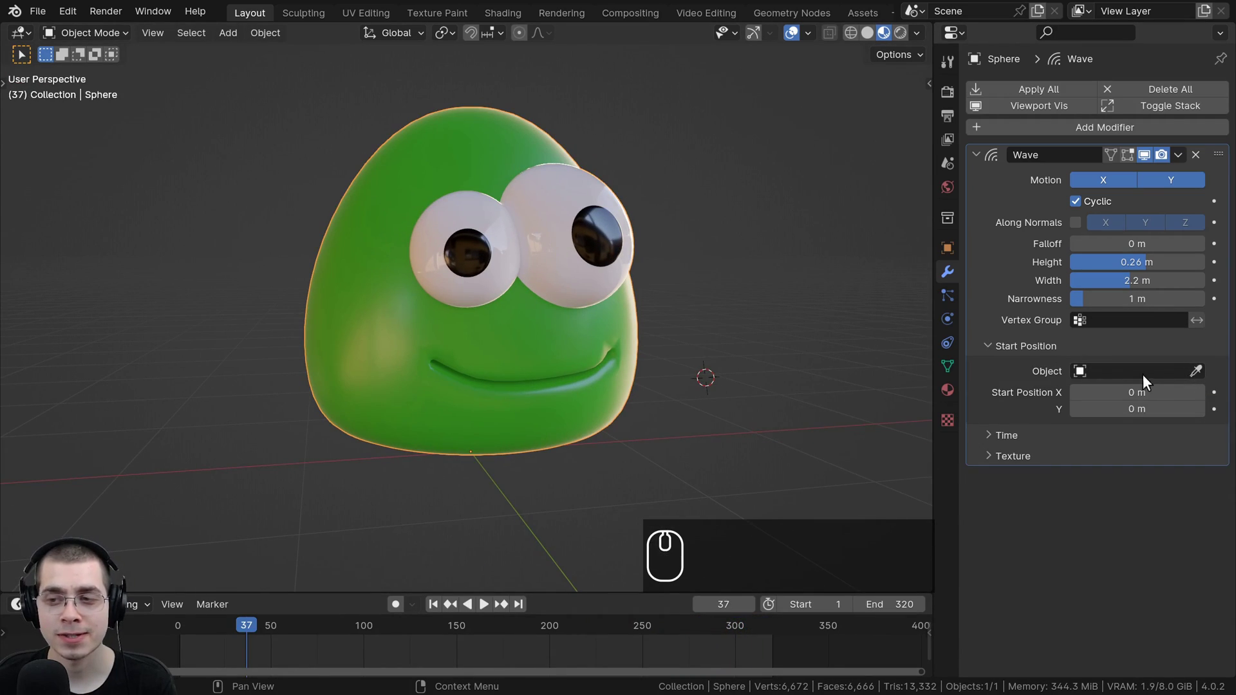
scroll(down, 3)
key(shift+a)
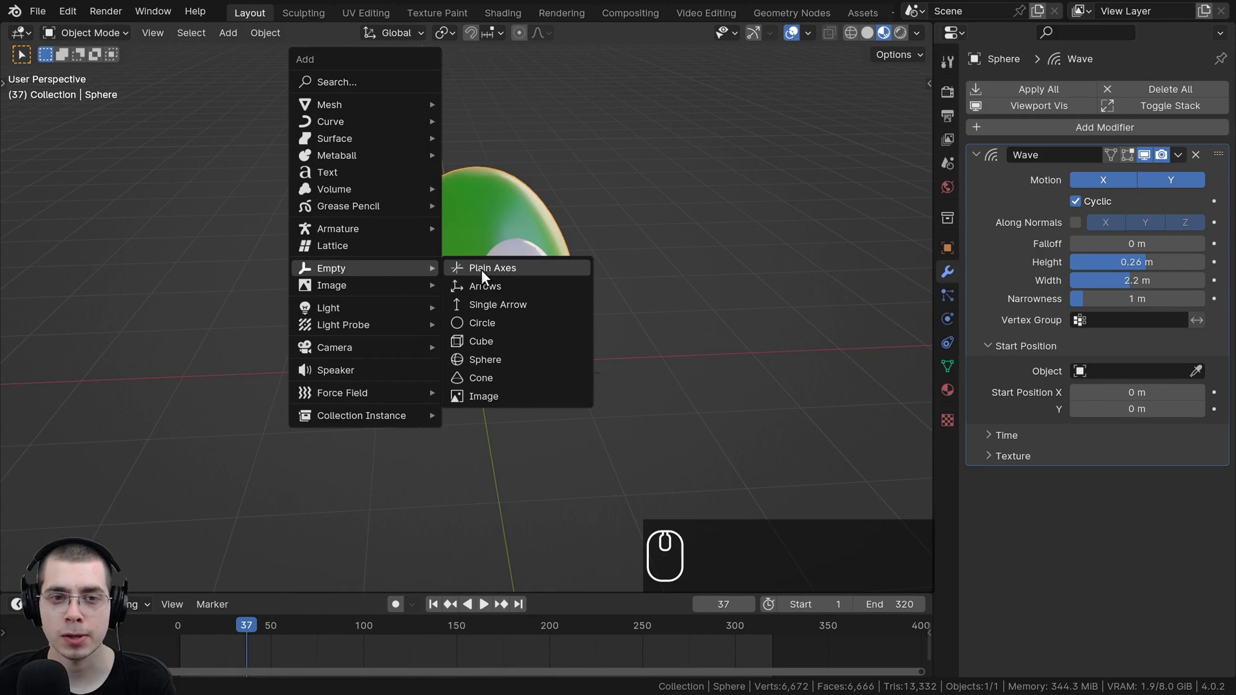
click(498, 273)
scroll(down, 3)
drag(601, 300, 697, 266)
key(g)
click(484, 240)
Step: Reposition the empty off to the side and start picking it as the wave's start-point object
drag(425, 392, 454, 449)
drag(437, 436, 497, 361)
middle_click(497, 362)
scroll(up, 3)
drag(351, 362, 363, 335)
key(g)
drag(324, 337, 406, 338)
drag(351, 332, 406, 338)
middle_click(407, 337)
drag(523, 400, 485, 326)
right_click(484, 326)
key(g)
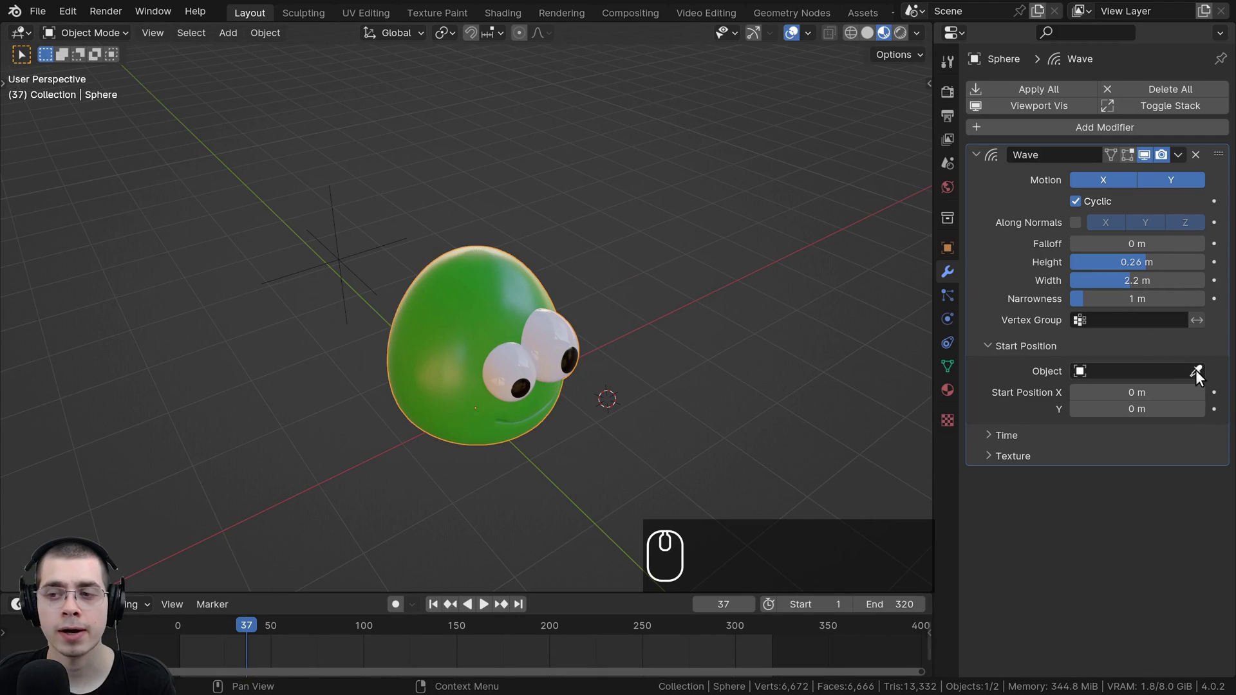
click(1199, 373)
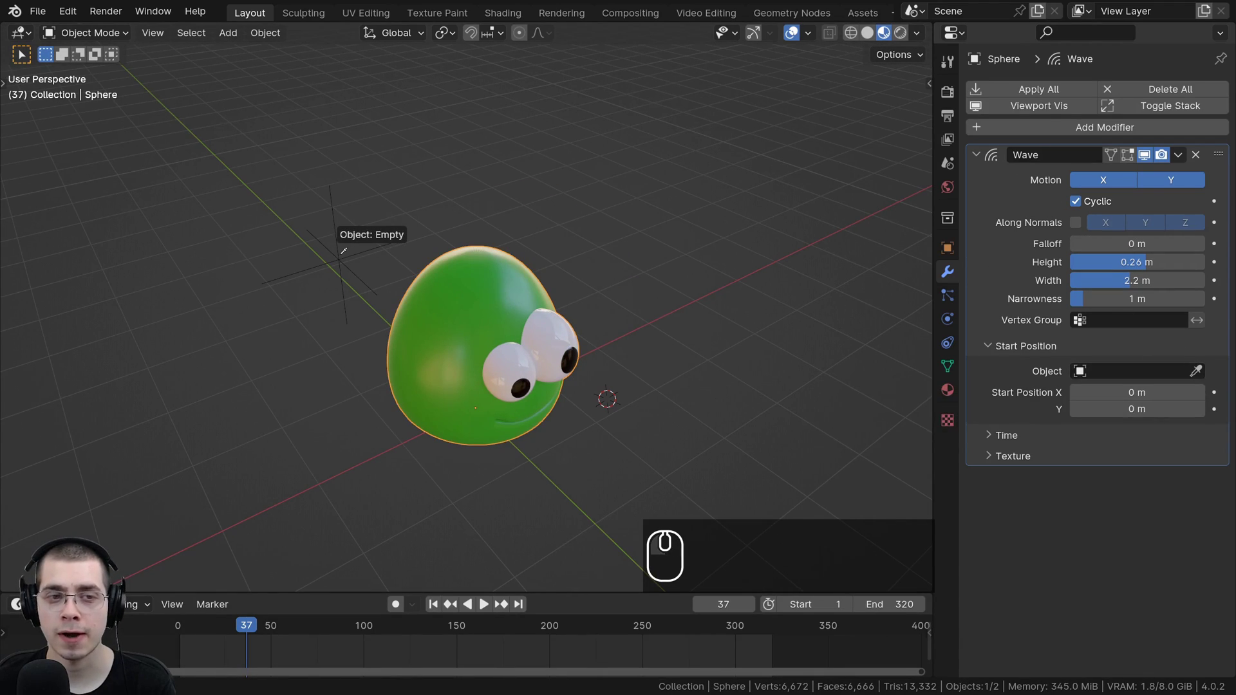
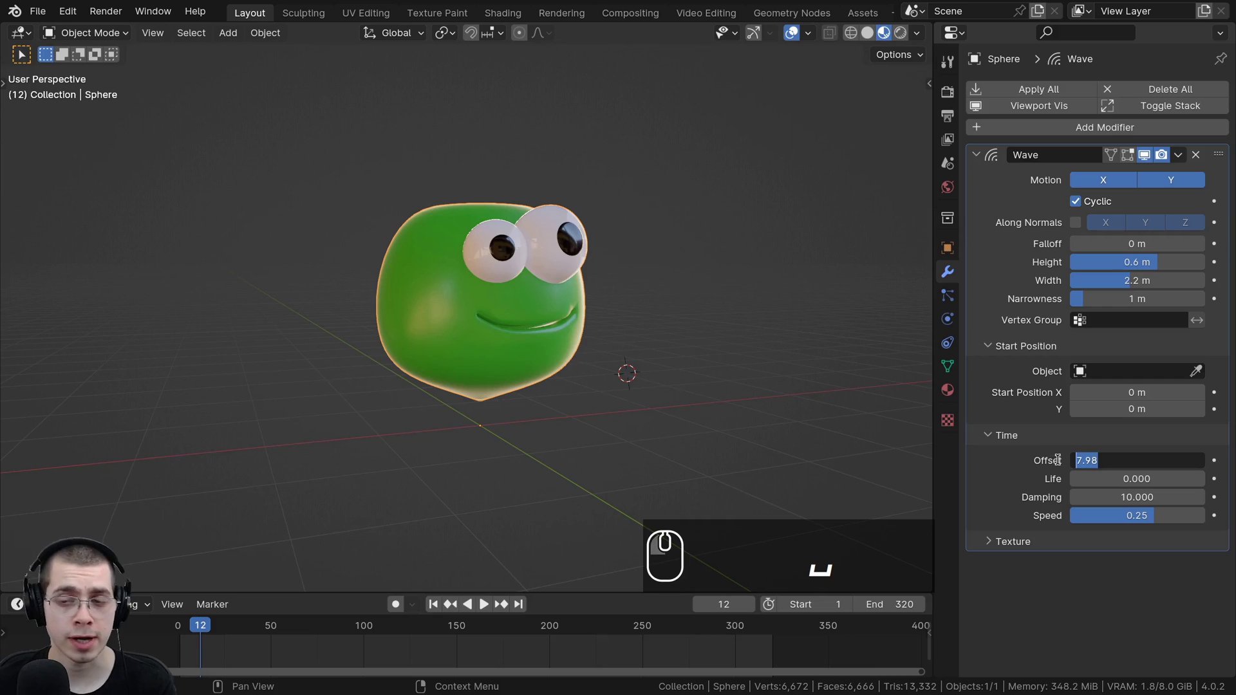
Step: Tune the blob wave's Time offset and life, then scrub and play the animation to check it
key(space)
click(491, 298)
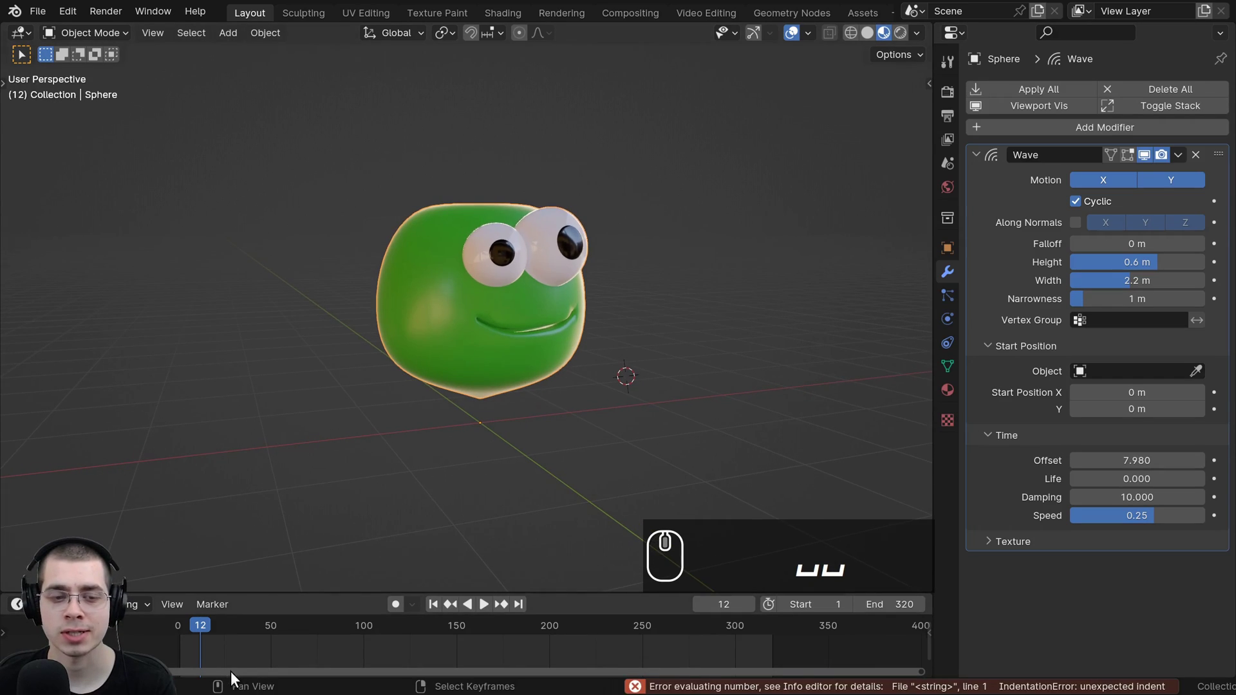
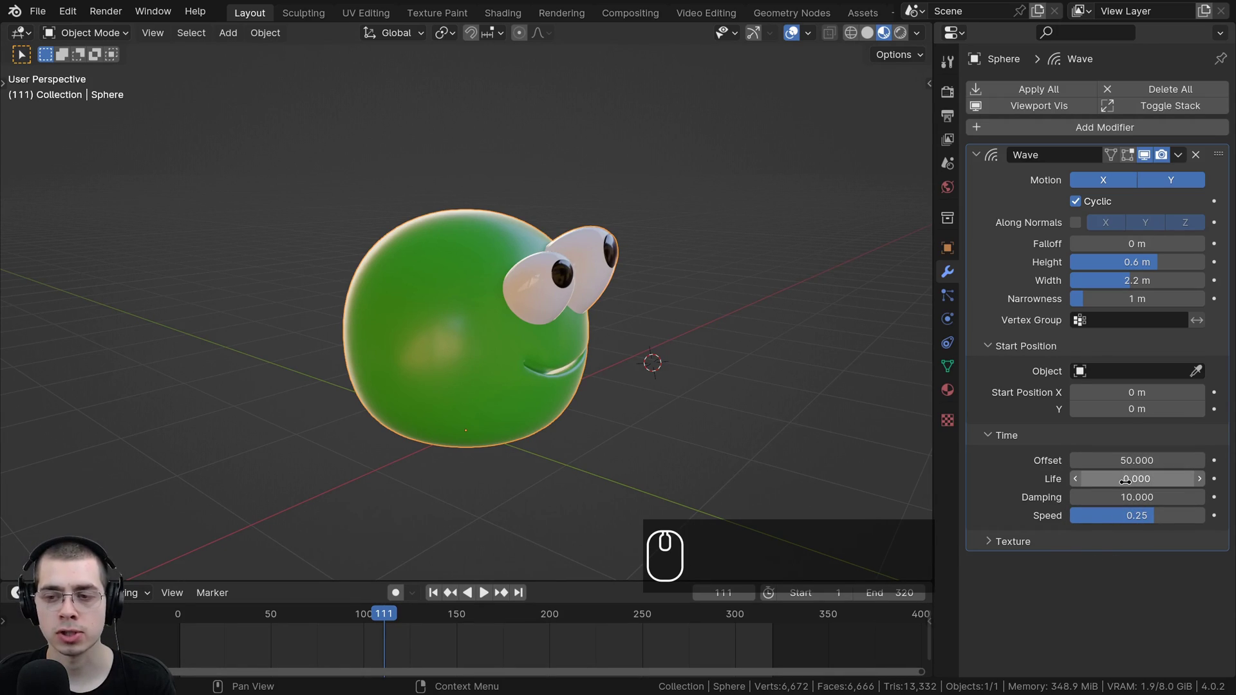
drag(356, 627, 502, 639)
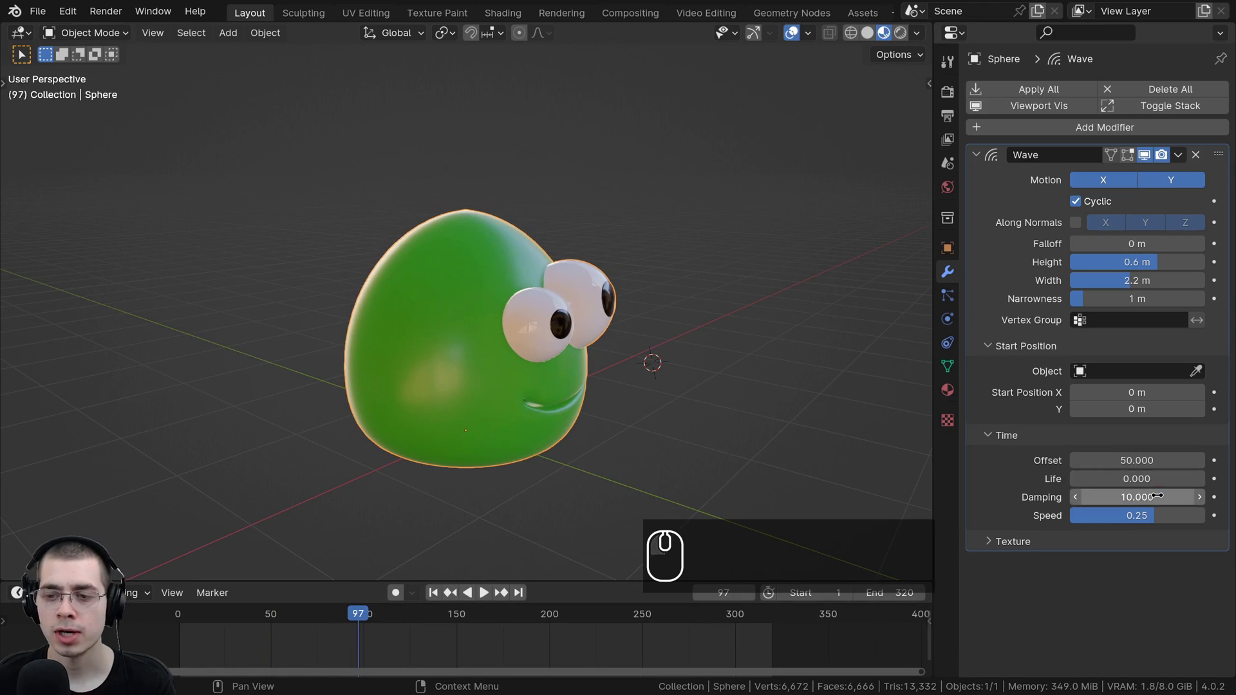
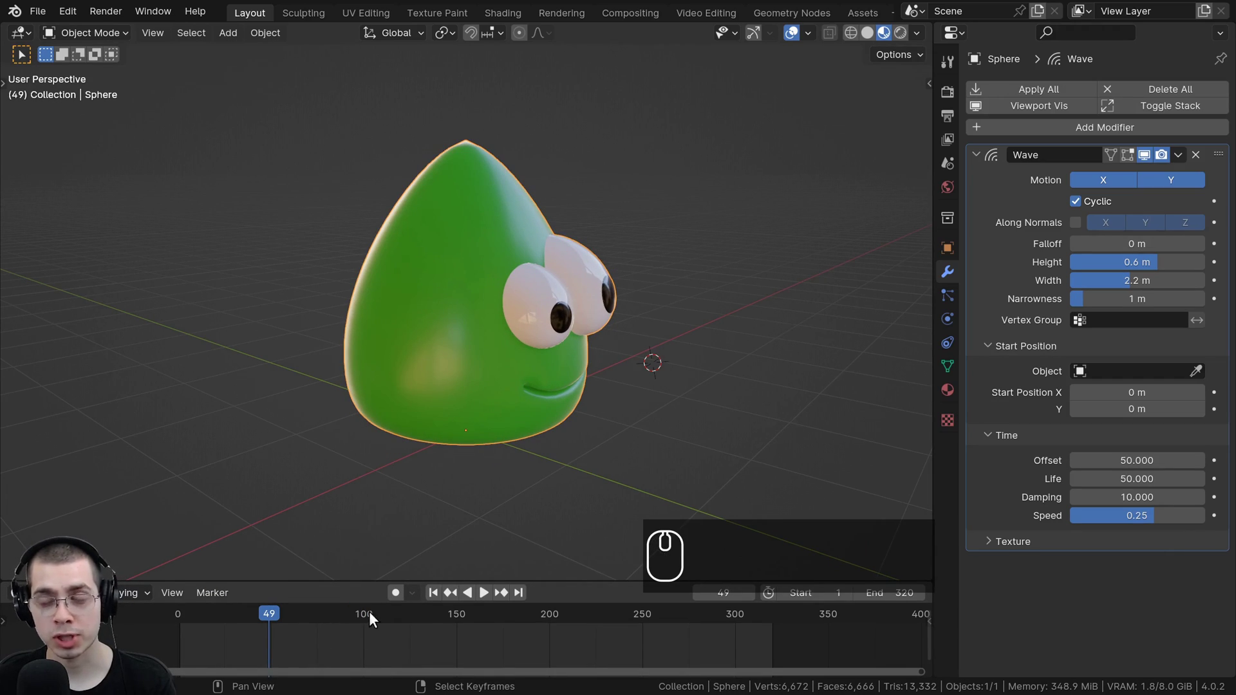
drag(304, 620, 192, 607)
key(space)
drag(280, 568, 234, 619)
click(233, 618)
middle_click(473, 418)
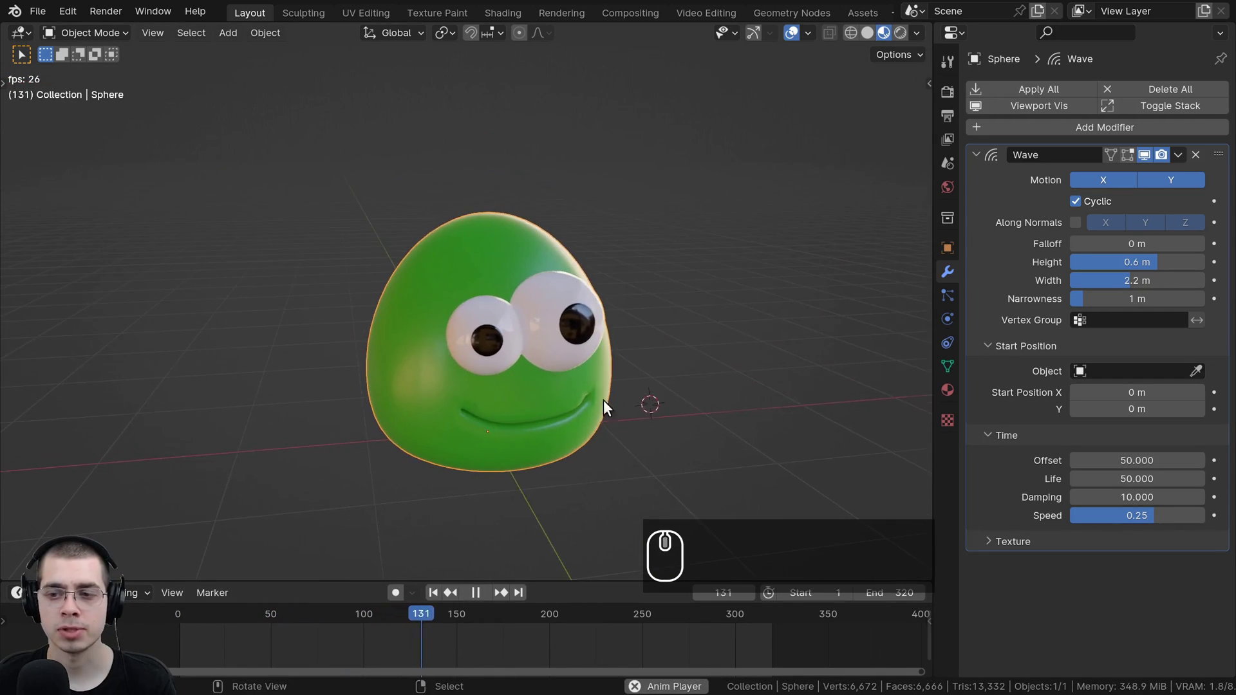
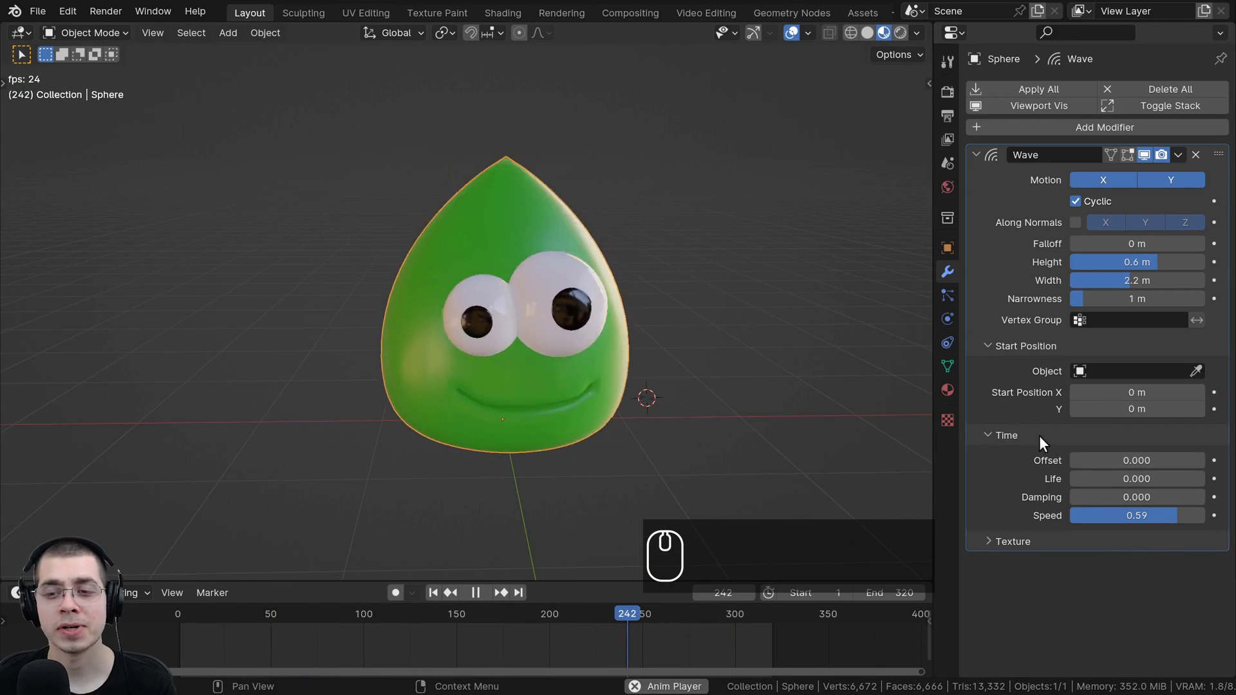
Step: Attach a new texture to the blob's Wave modifier and pause playback at frame 94
scroll(down, 3)
click(990, 542)
scroll(down, 3)
drag(1038, 421, 642, 499)
scroll(down, 3)
key(space)
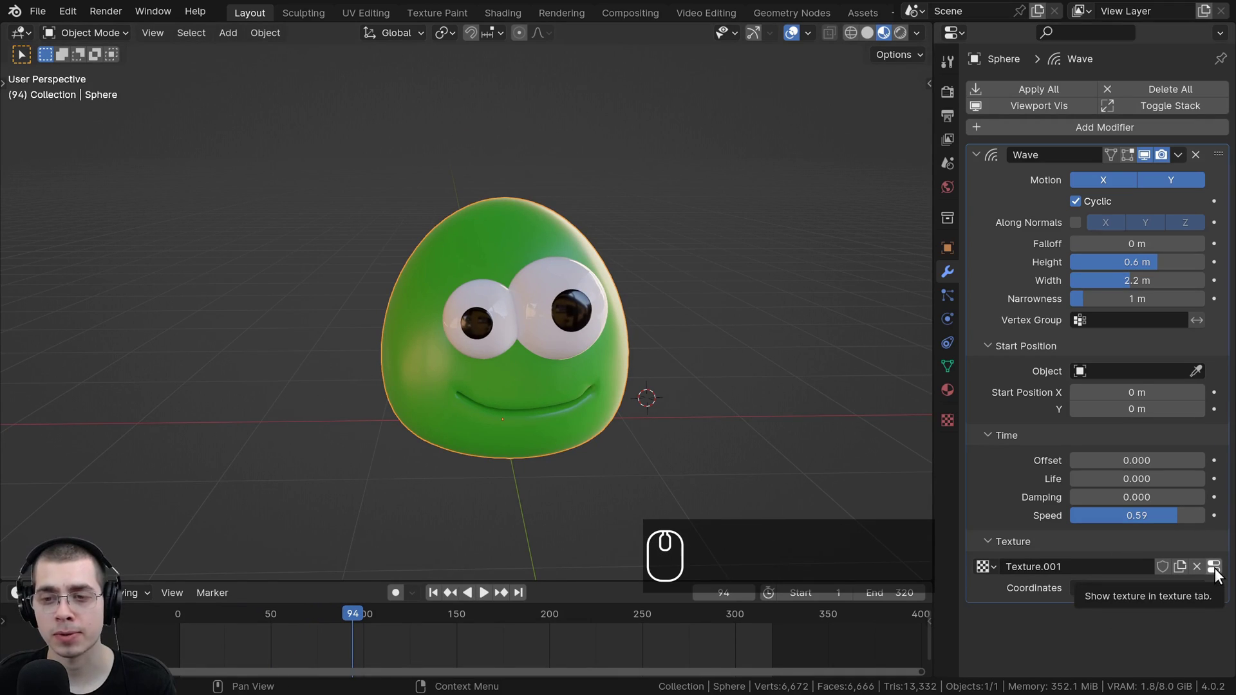
Step: Set the wave's texture type to Clouds so the blob's surface turns lumpy and uneven
drag(1219, 571, 941, 422)
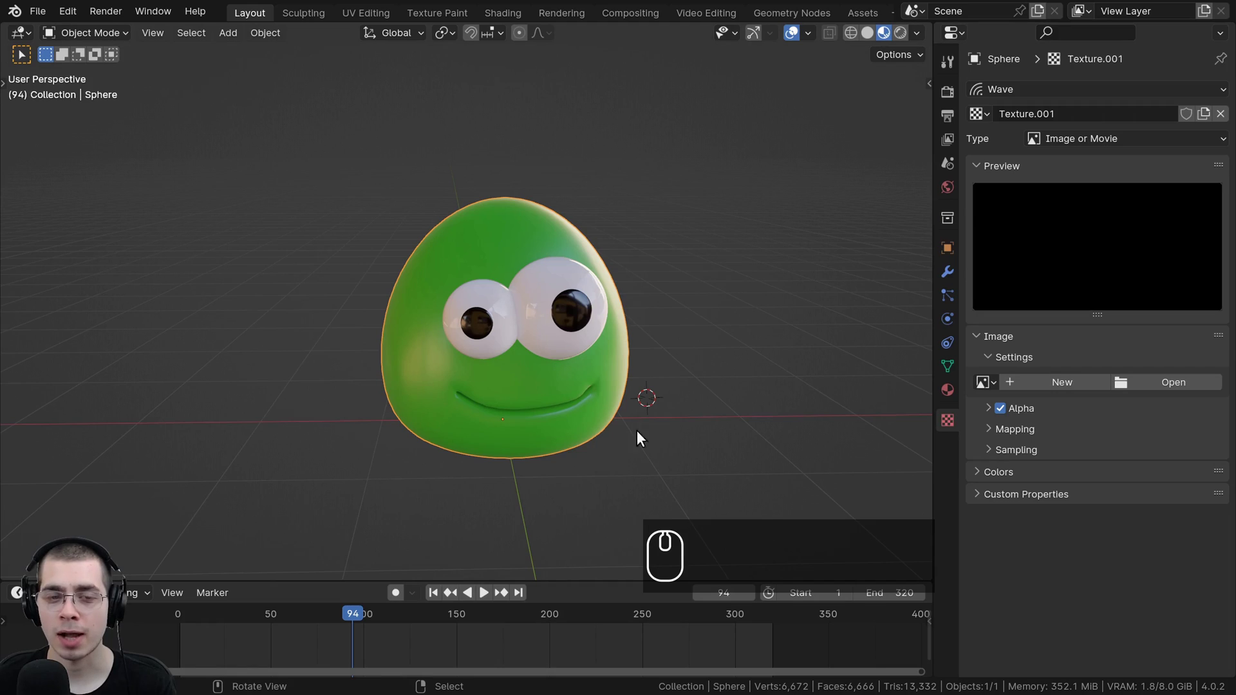
middle_click(309, 234)
scroll(up, 3)
drag(313, 252, 1065, 142)
click(1065, 142)
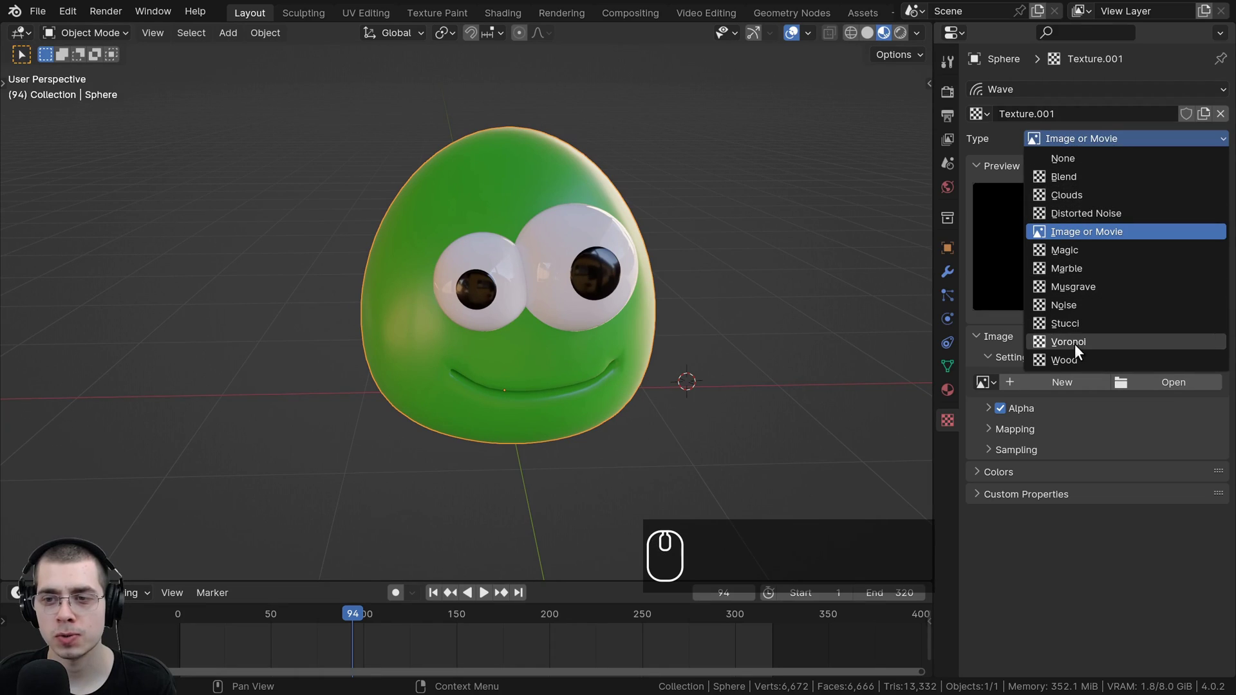
click(1057, 148)
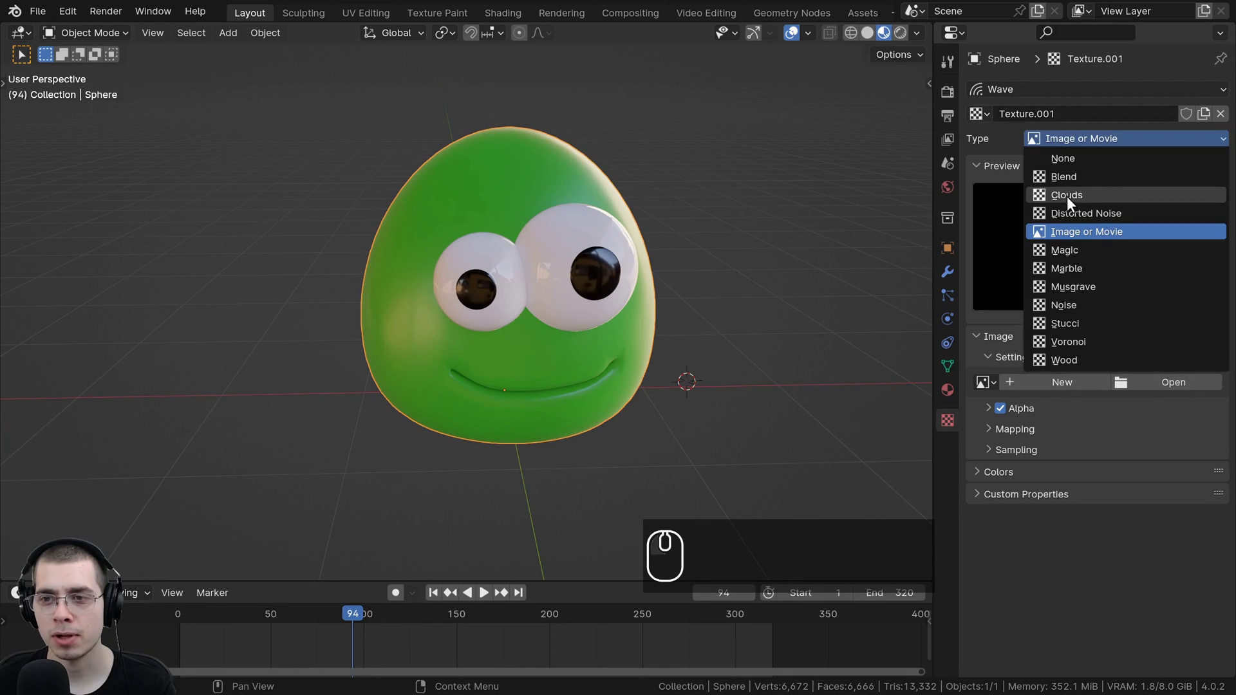
drag(1074, 202, 1083, 334)
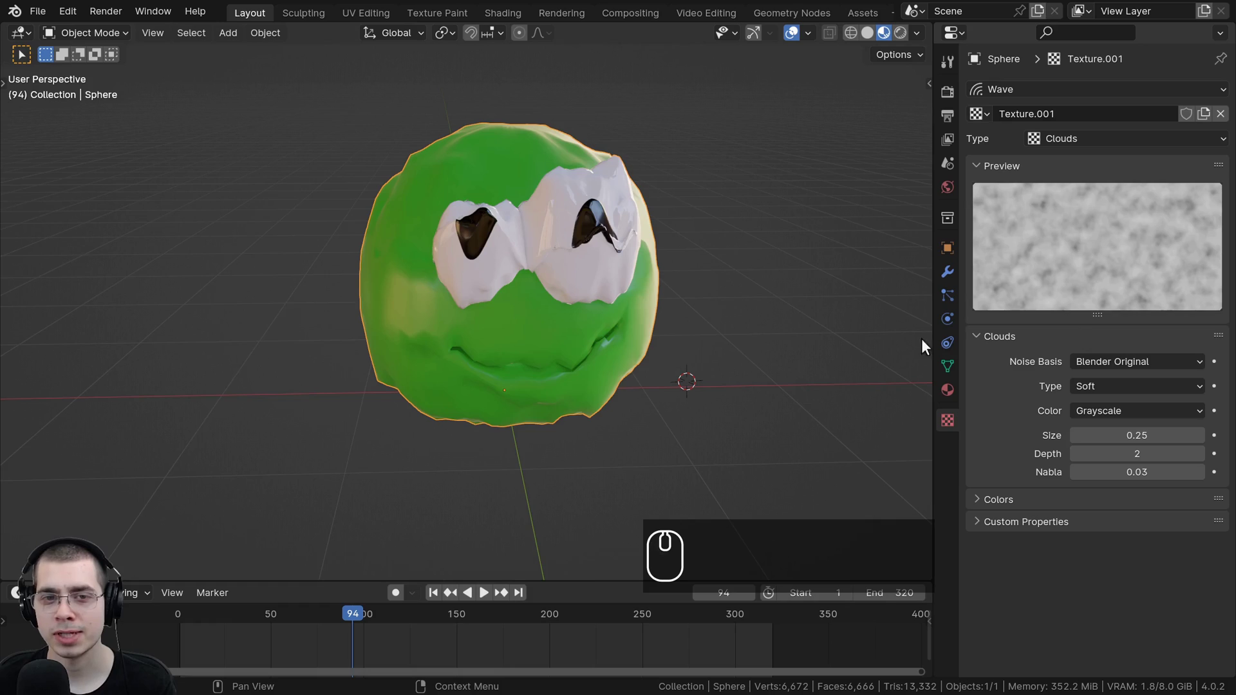
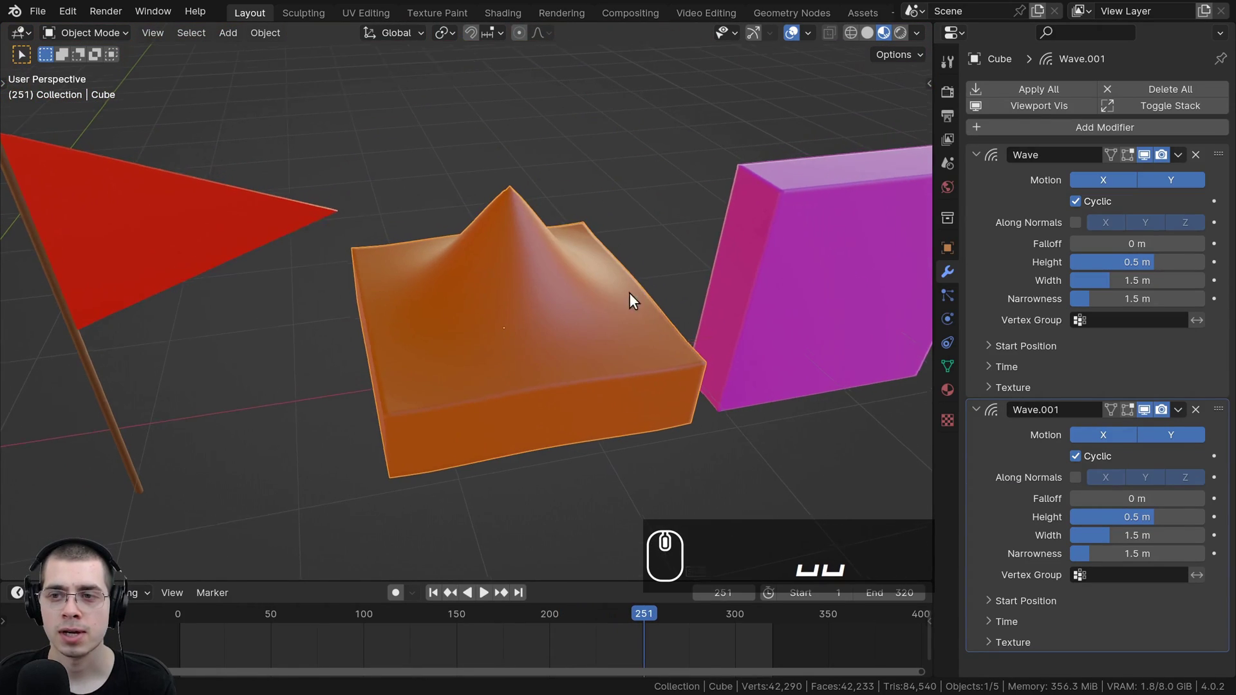
Step: Frame the orange slab in view and play back its waving deformation to inspect it
drag(575, 208, 1100, 205)
scroll(up, 3)
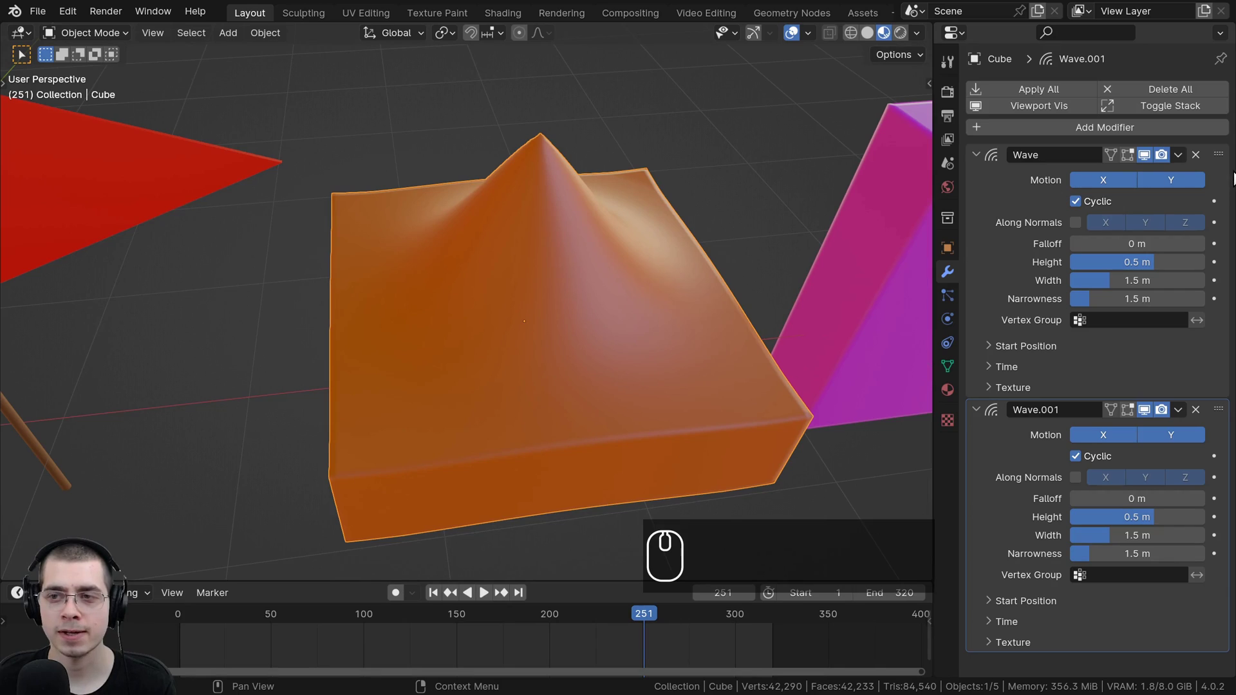
drag(1175, 184, 1097, 464)
click(1105, 438)
scroll(down, 3)
middle_click(624, 376)
key(space)
scroll(up, 3)
scroll(up, 3)
middle_click(651, 422)
key(space)
drag(751, 634, 516, 292)
text(uu)
scroll(up, 3)
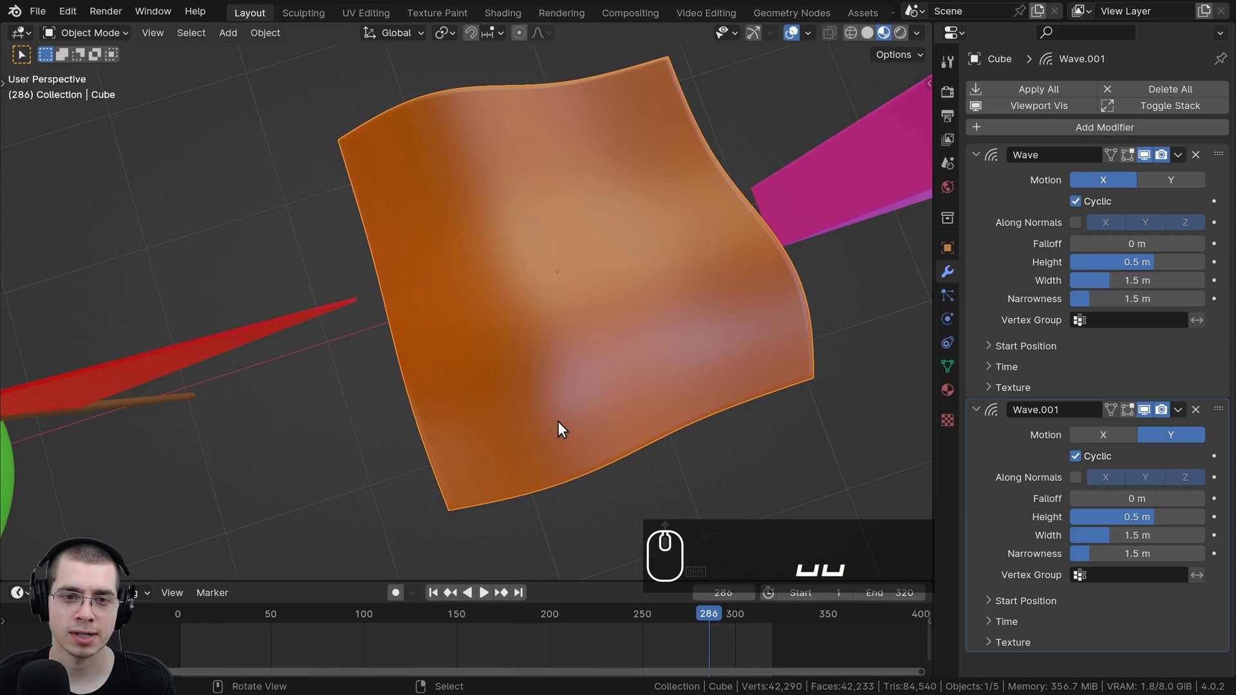
Step: Delete both Wave modifiers from the orange slab and pull back to view the whole scene
drag(727, 634, 620, 506)
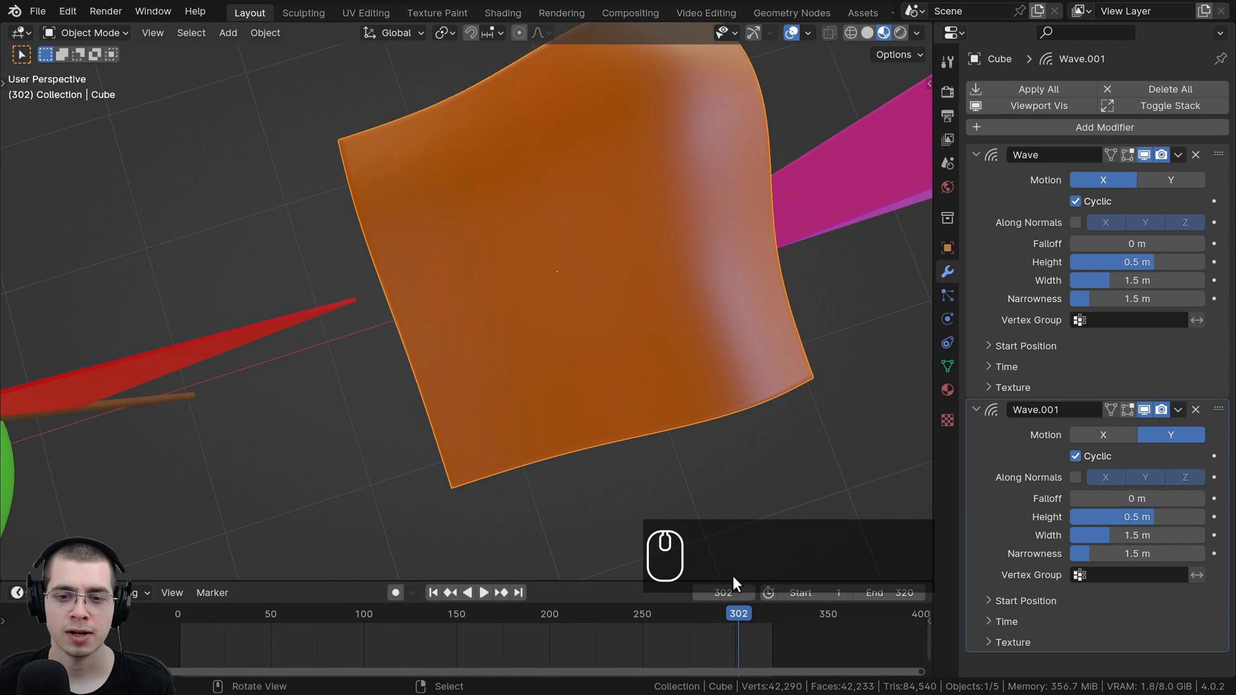
drag(745, 637, 647, 377)
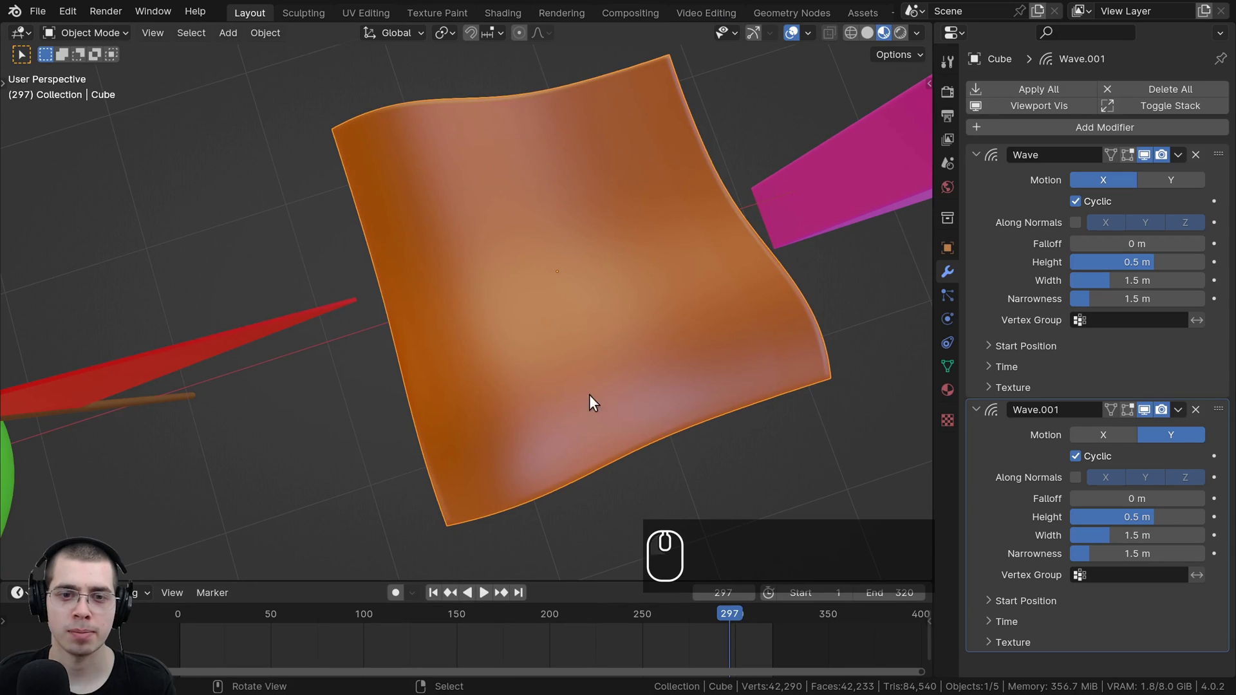
click(735, 648)
key(space)
key(ctrl+b)
scroll(down, 3)
middle_click(726, 328)
click(1201, 157)
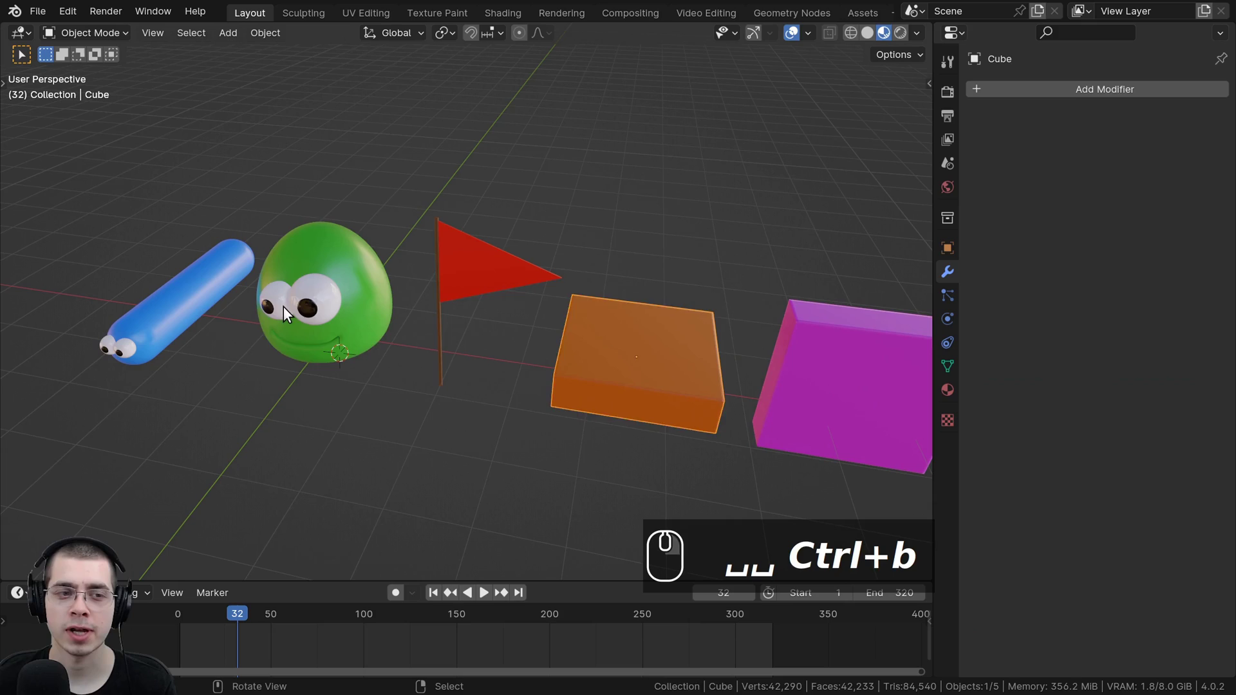
Step: Deselect everything, navigate to the blue worm and select it
right_click(168, 311)
middle_click(248, 298)
key(a)
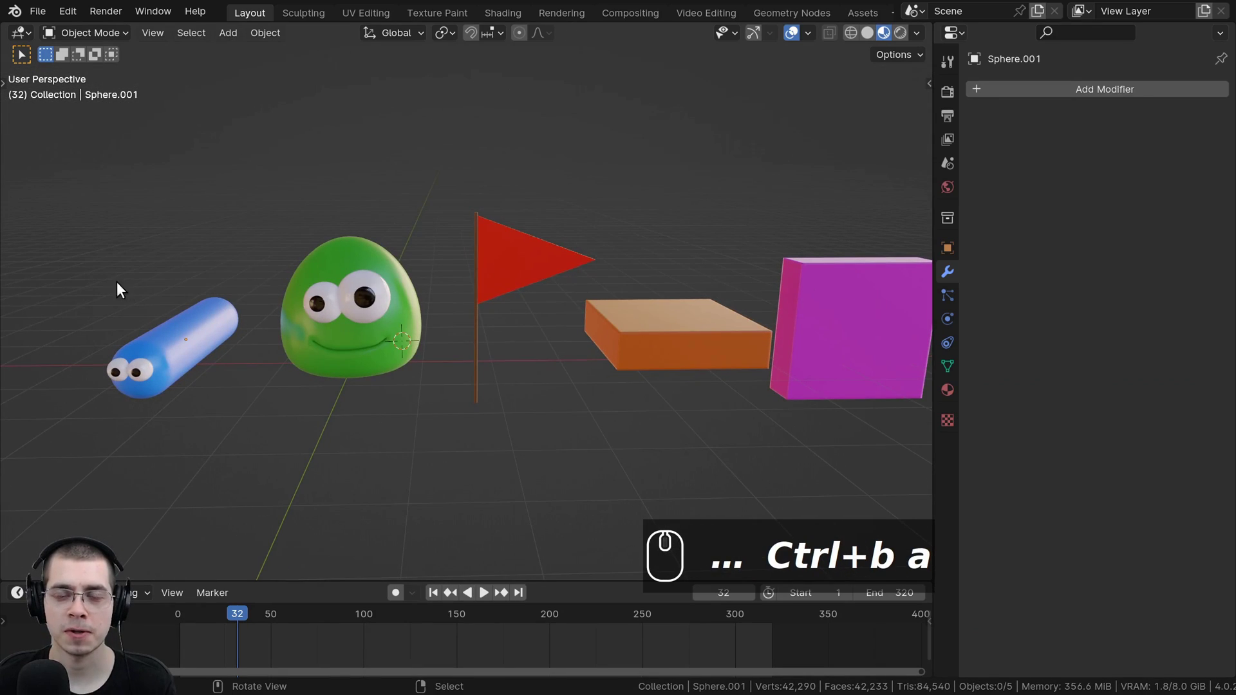
middle_click(595, 264)
drag(642, 270, 586, 306)
scroll(up, 3)
middle_click(515, 349)
drag(517, 258, 493, 263)
drag(493, 253, 515, 253)
key(ctrl+w)
middle_click(485, 335)
scroll(up, 3)
drag(589, 294, 545, 282)
scroll(up, 3)
middle_click(567, 277)
middle_click(635, 391)
drag(507, 368, 456, 381)
drag(541, 351, 1080, 98)
click(1080, 98)
Step: Add a Wave modifier to the worm via the 'wa' search and restrict its motion to Y only
key(w)
text(l+w ␣␣wa)
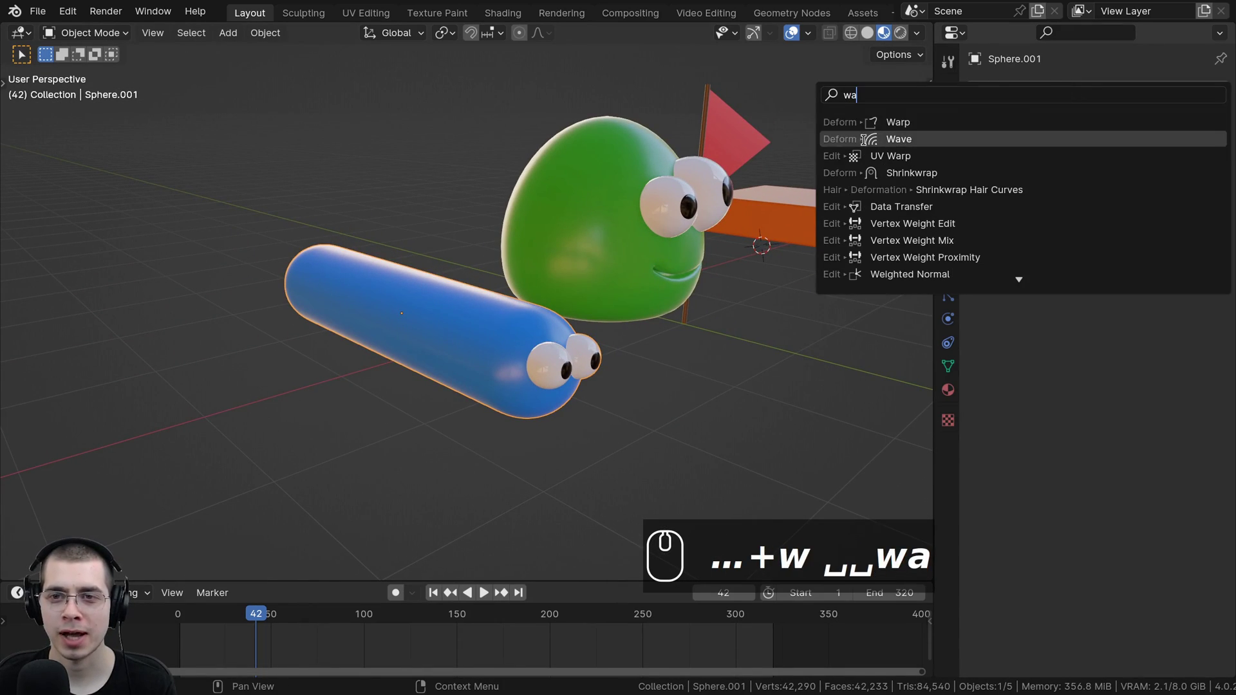
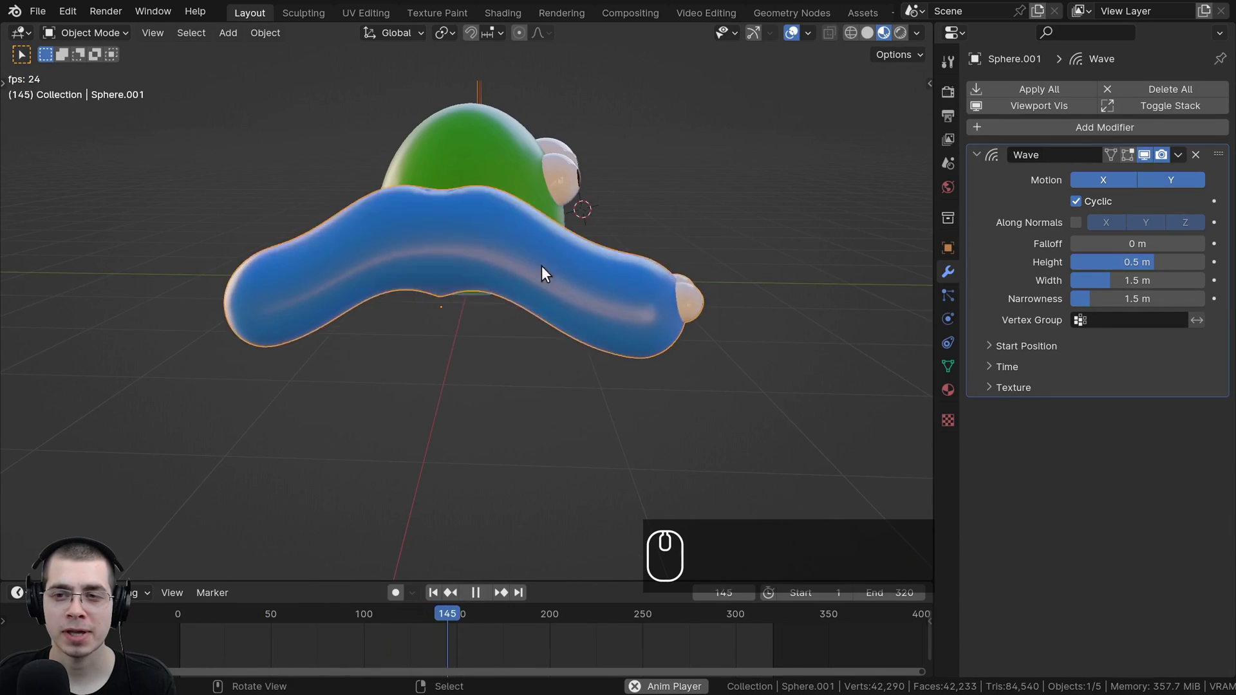
scroll(up, 3)
scroll(down, 3)
scroll(up, 3)
drag(613, 271, 1080, 188)
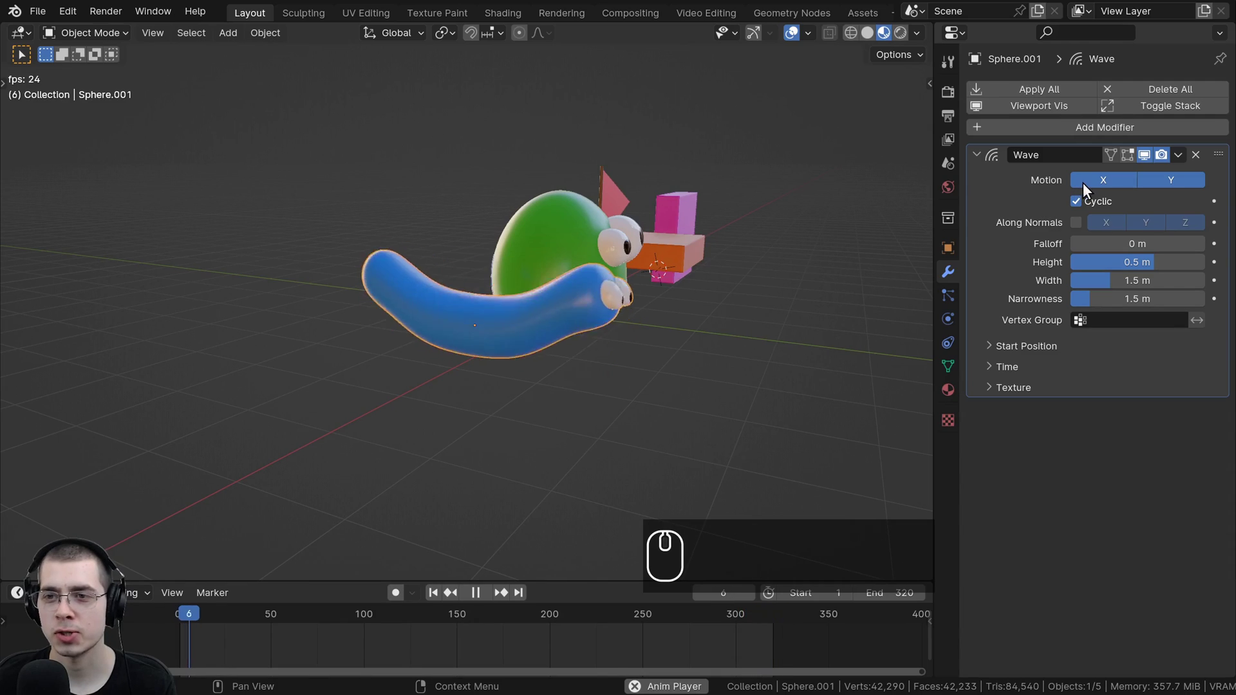
click(1088, 188)
scroll(up, 3)
scroll(down, 3)
key(shift+g)
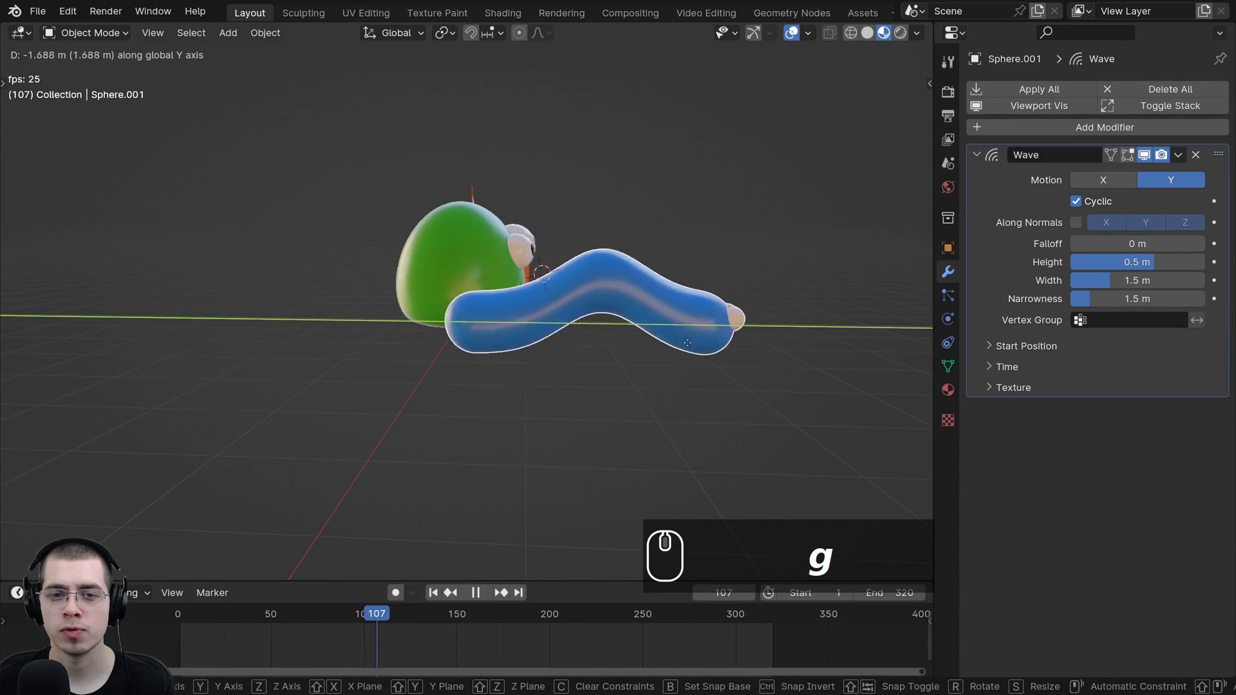
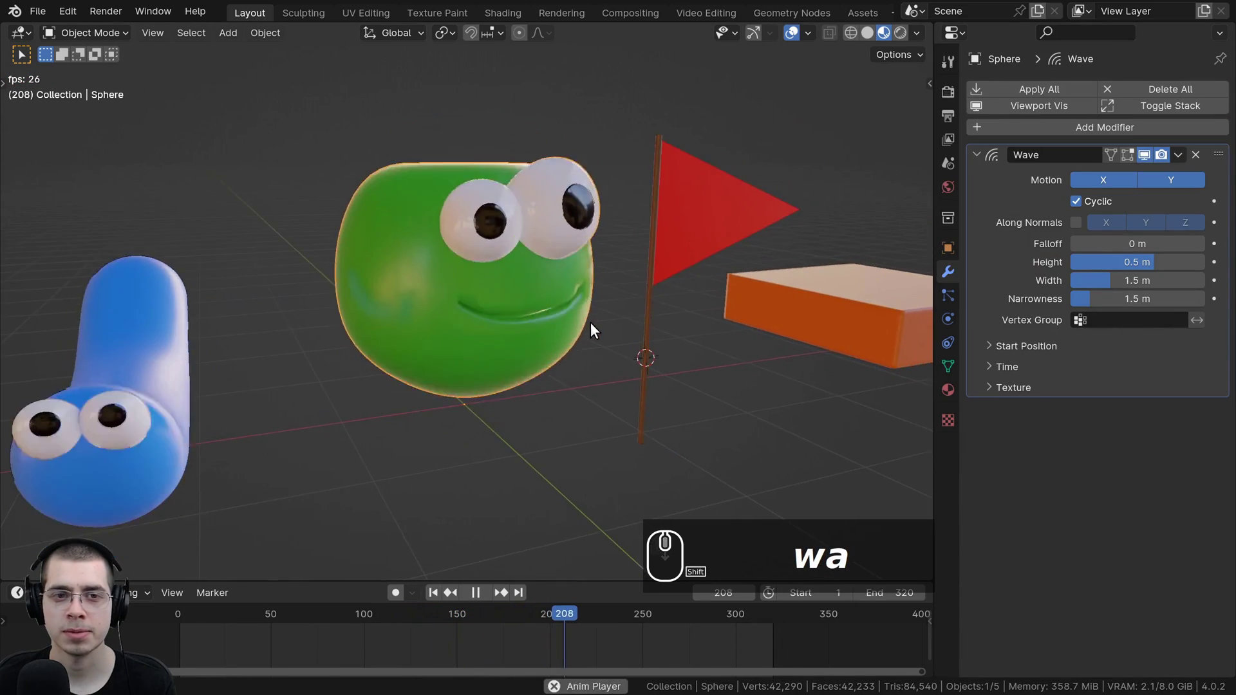
Step: Orbit and zoom across the scene to the red flag and select it for a new modifier
middle_click(613, 328)
drag(495, 224, 515, 342)
middle_click(490, 340)
scroll(up, 3)
drag(502, 335, 1107, 285)
drag(1107, 285, 626, 347)
drag(711, 341, 607, 382)
scroll(up, 3)
drag(580, 370, 463, 420)
scroll(down, 3)
middle_click(451, 417)
key(a)
drag(593, 348, 559, 360)
scroll(up, 3)
middle_click(542, 363)
middle_click(518, 312)
drag(500, 318, 590, 258)
middle_click(495, 318)
scroll(up, 3)
drag(590, 258, 568, 313)
scroll(down, 3)
drag(551, 424, 541, 430)
middle_click(558, 423)
scroll(down, 3)
drag(555, 389, 518, 340)
scroll(up, 3)
middle_click(519, 343)
middle_click(710, 190)
click(991, 92)
Step: Add a Wave modifier to the flag with Speed 0.11 and motion along X only
text(w)
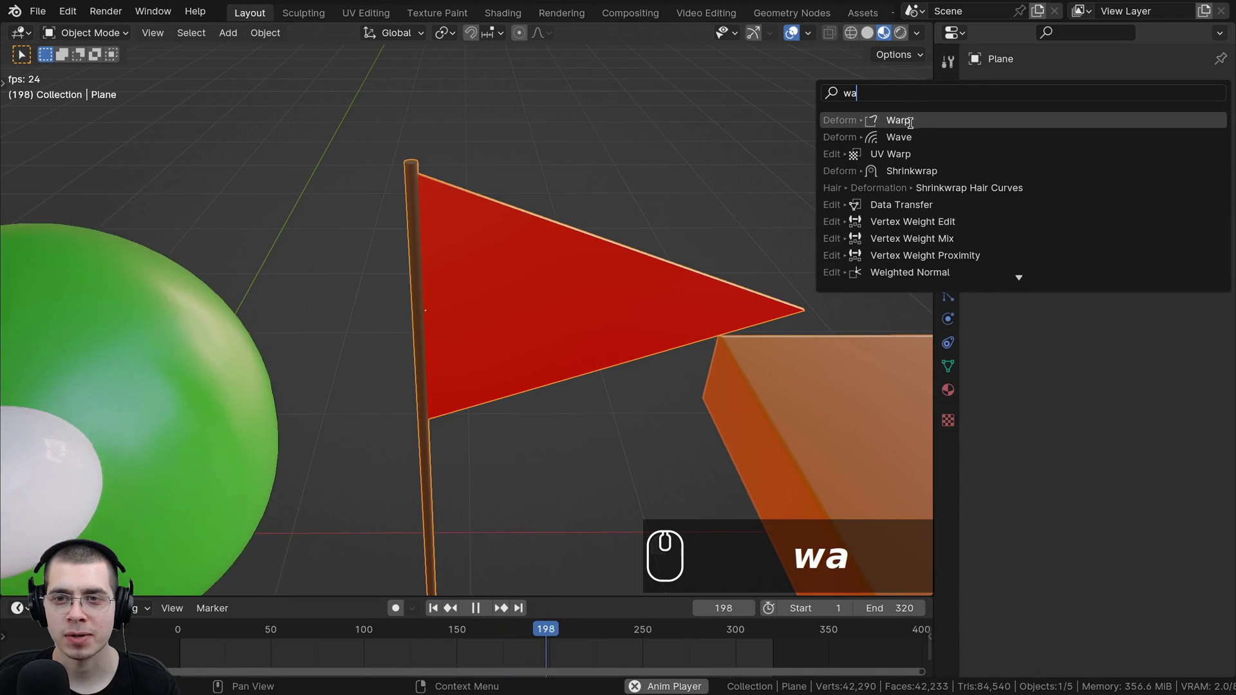
click(908, 130)
scroll(down, 3)
scroll(up, 3)
drag(715, 213, 942, 337)
drag(989, 363, 1035, 442)
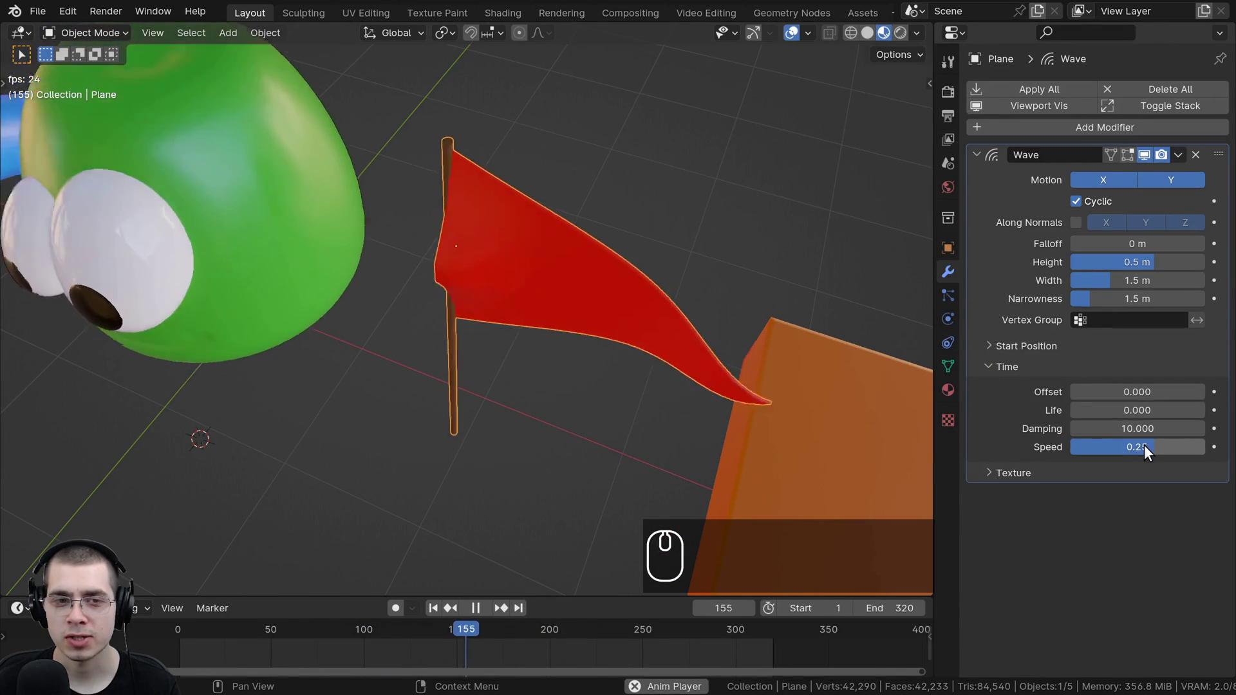
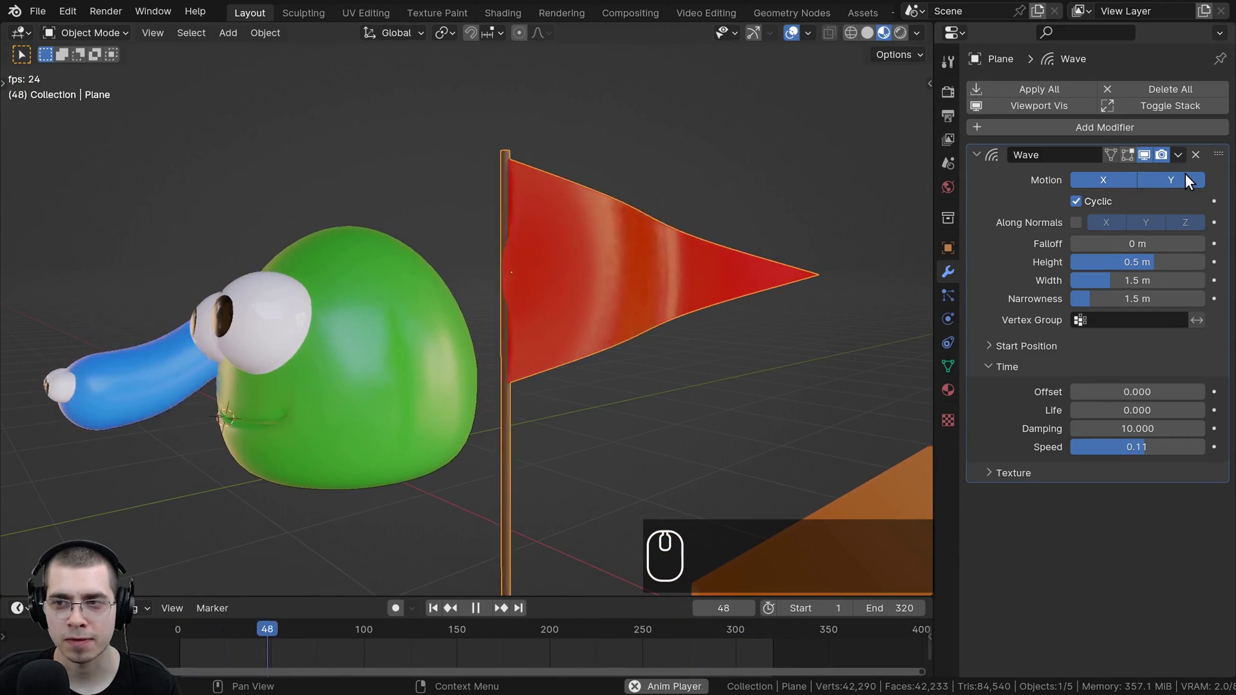
click(1185, 184)
Step: View the flag from above, then navigate to the orange slab and select it
middle_click(666, 269)
drag(455, 415, 448, 292)
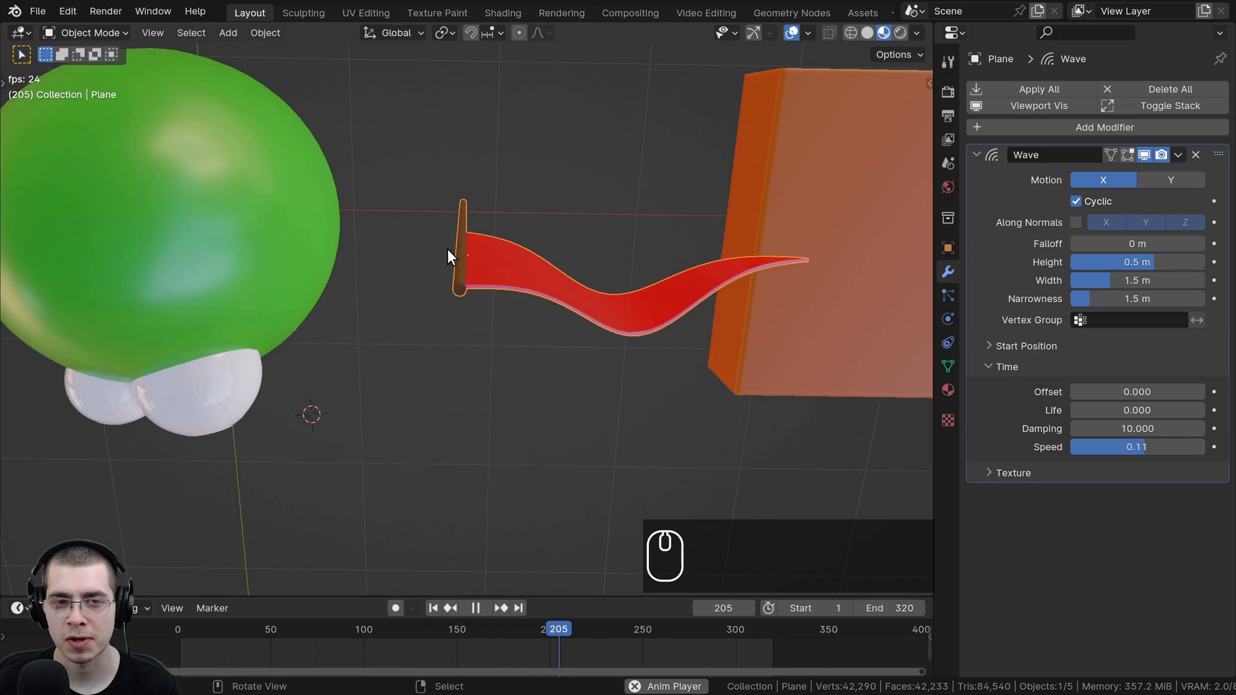
drag(451, 255, 559, 302)
drag(486, 209, 477, 248)
scroll(up, 3)
middle_click(649, 336)
drag(662, 334, 610, 335)
scroll(up, 3)
click(1012, 92)
Step: Add a Wave modifier to the orange slab with narrowness 4.8 m and its Time settings expanded
text(w)
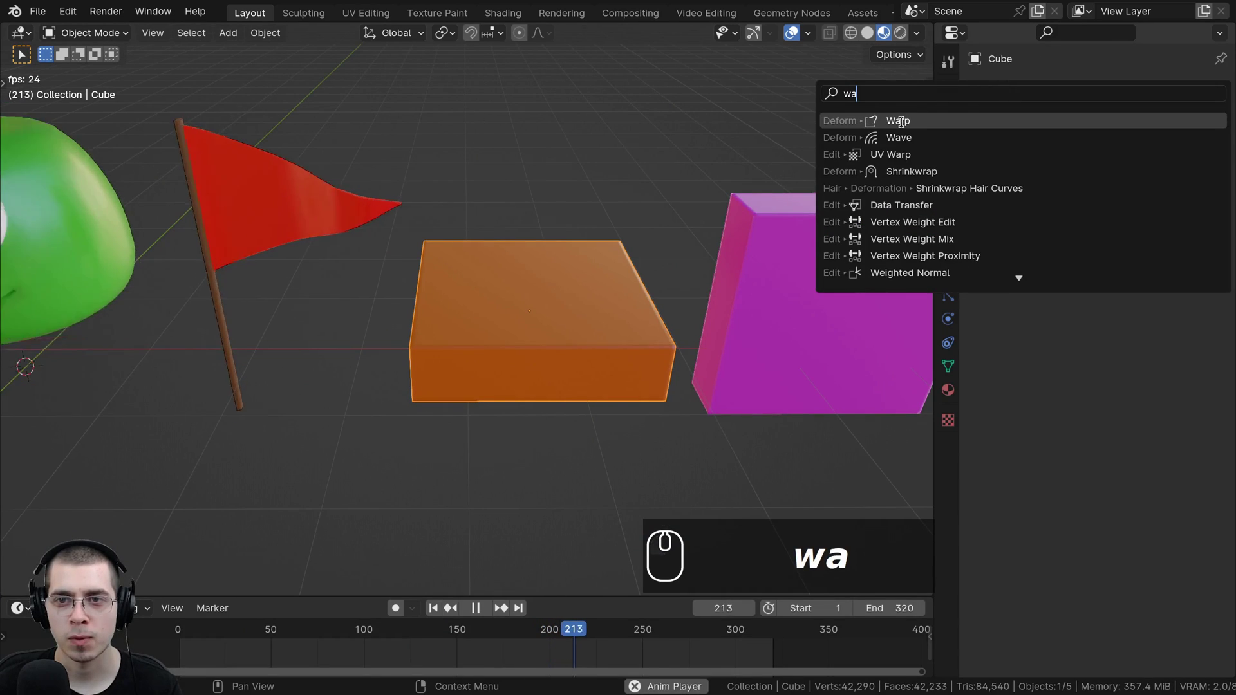
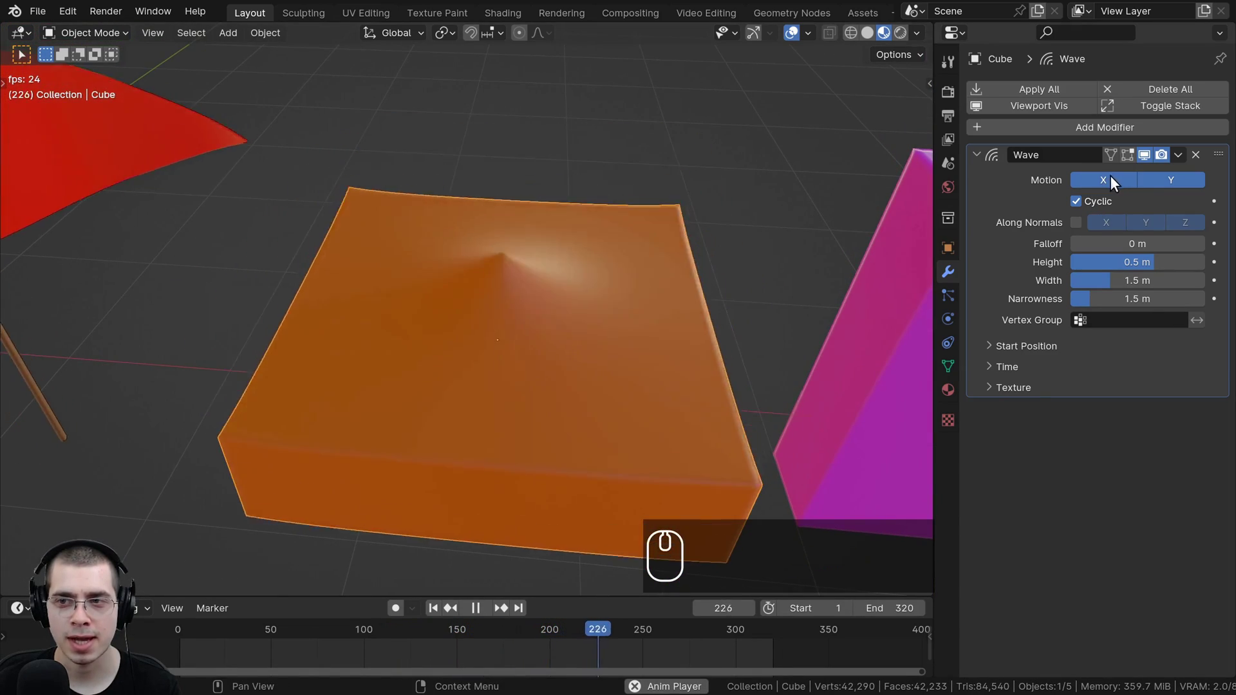
drag(1141, 179, 507, 281)
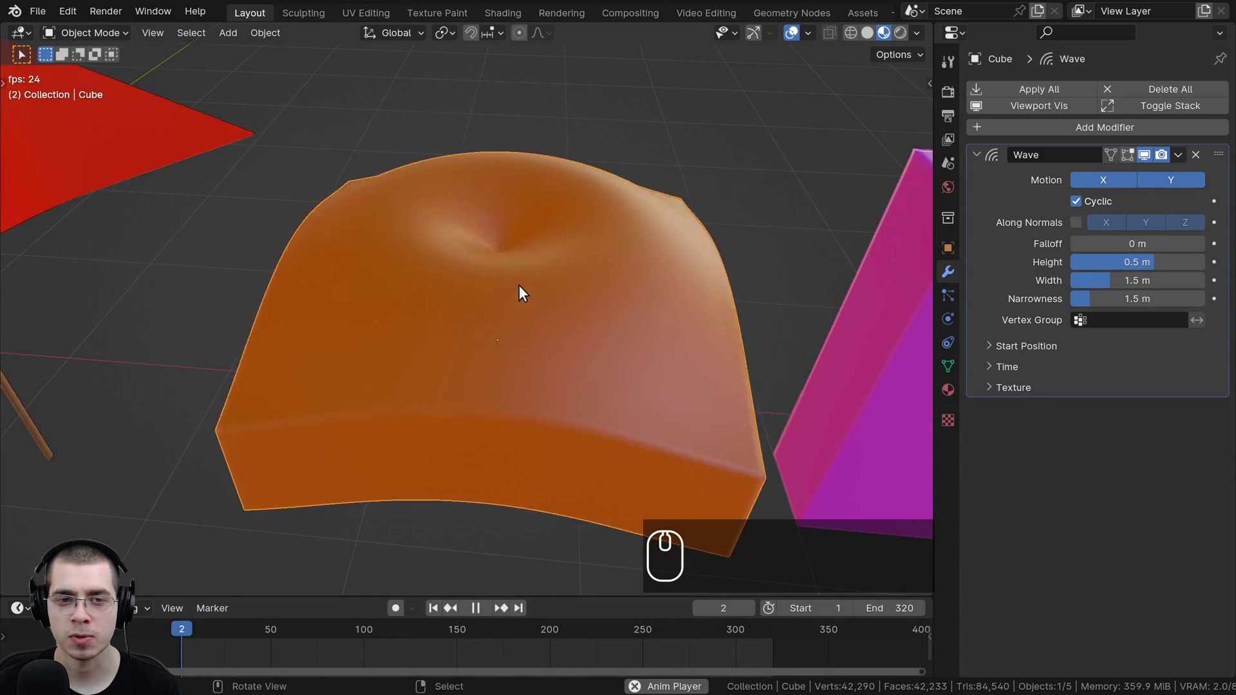
scroll(down, 3)
middle_click(587, 373)
key(space)
key(space)
drag(574, 249, 557, 295)
scroll(up, 3)
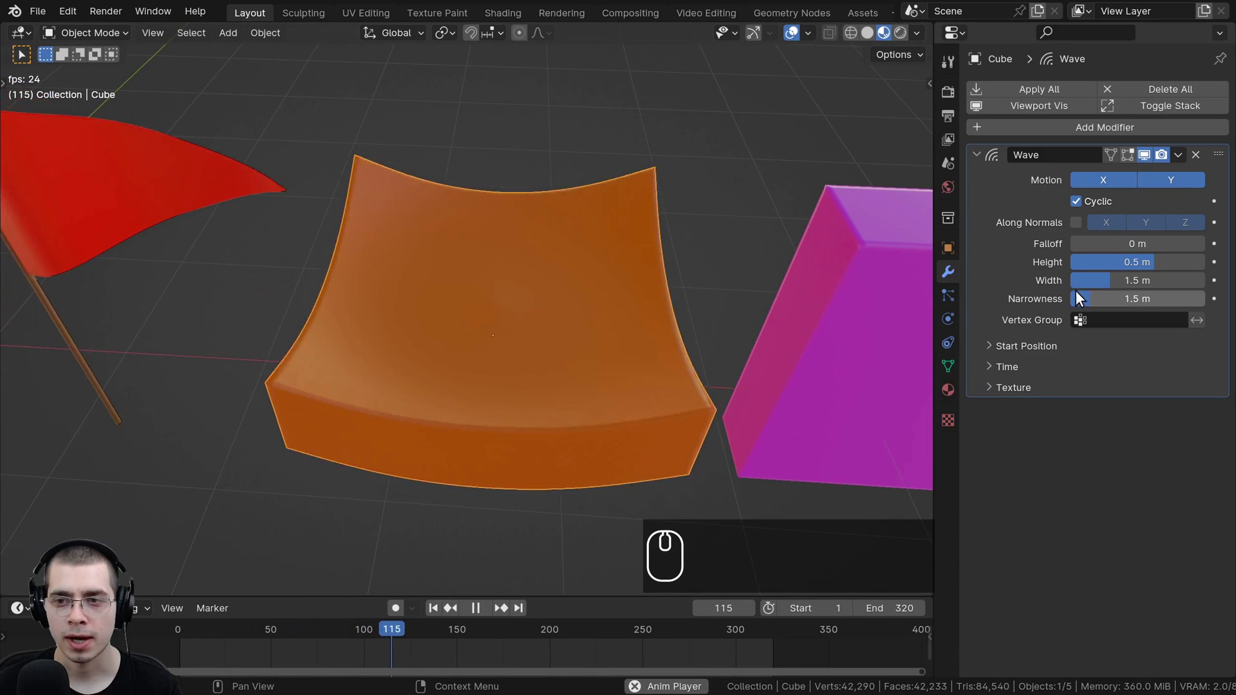
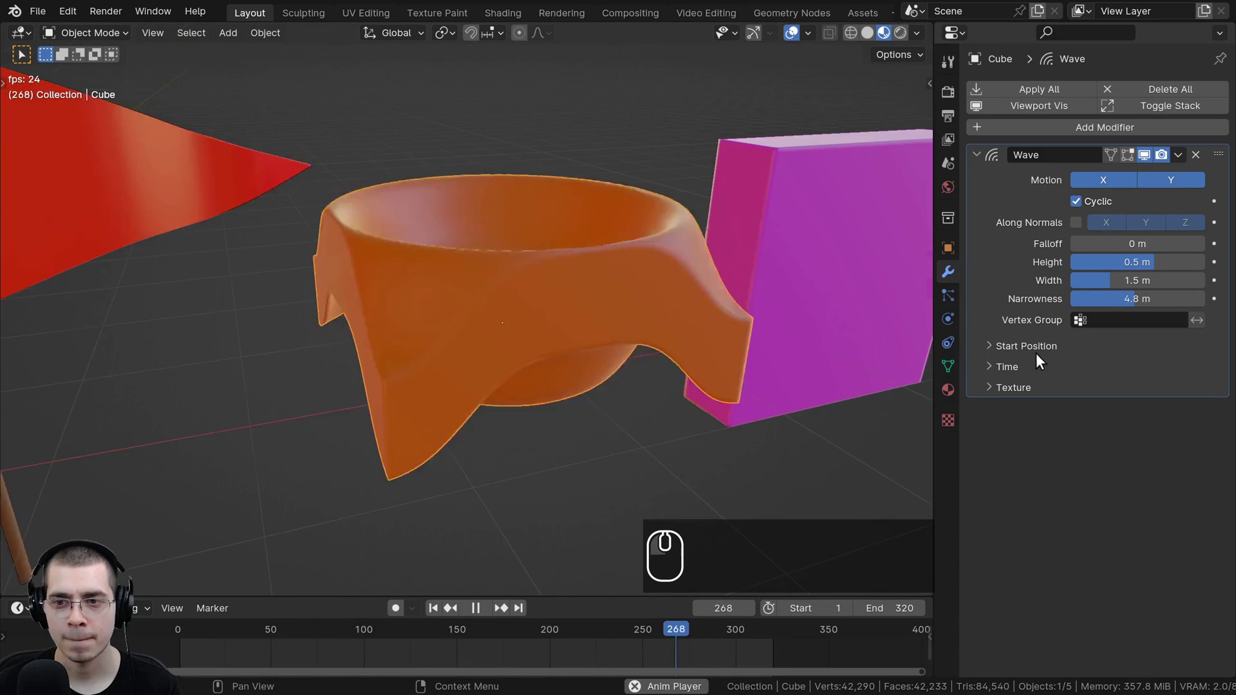
click(999, 362)
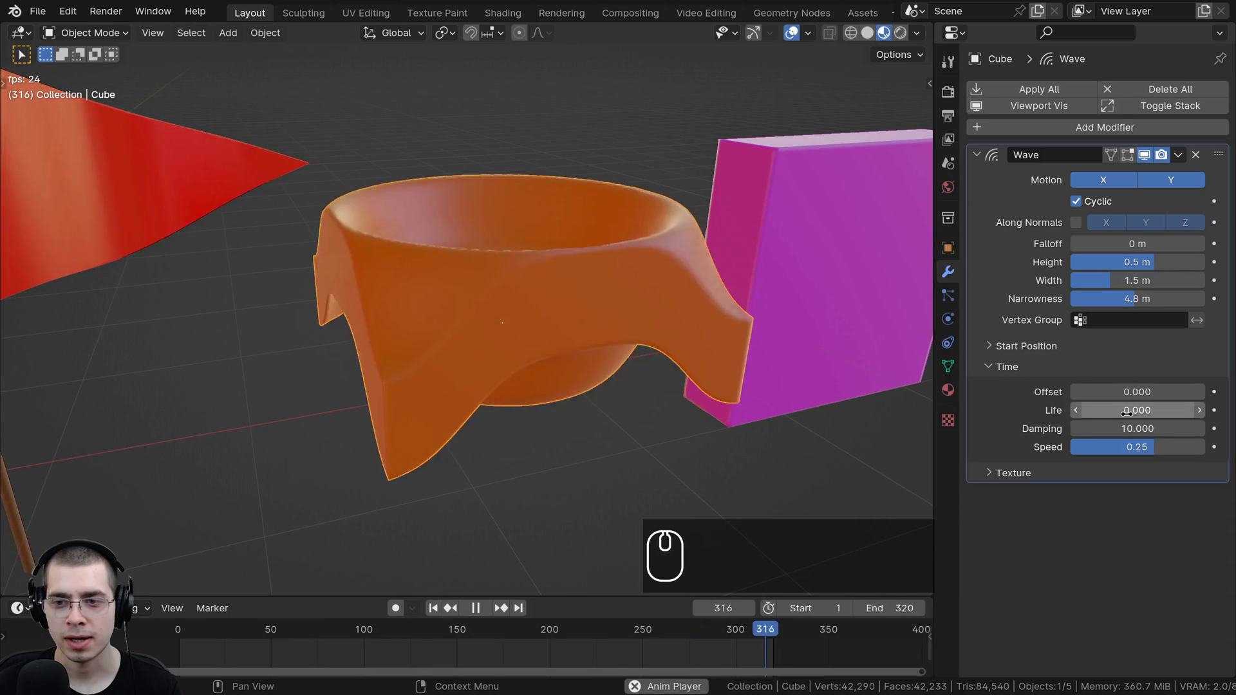
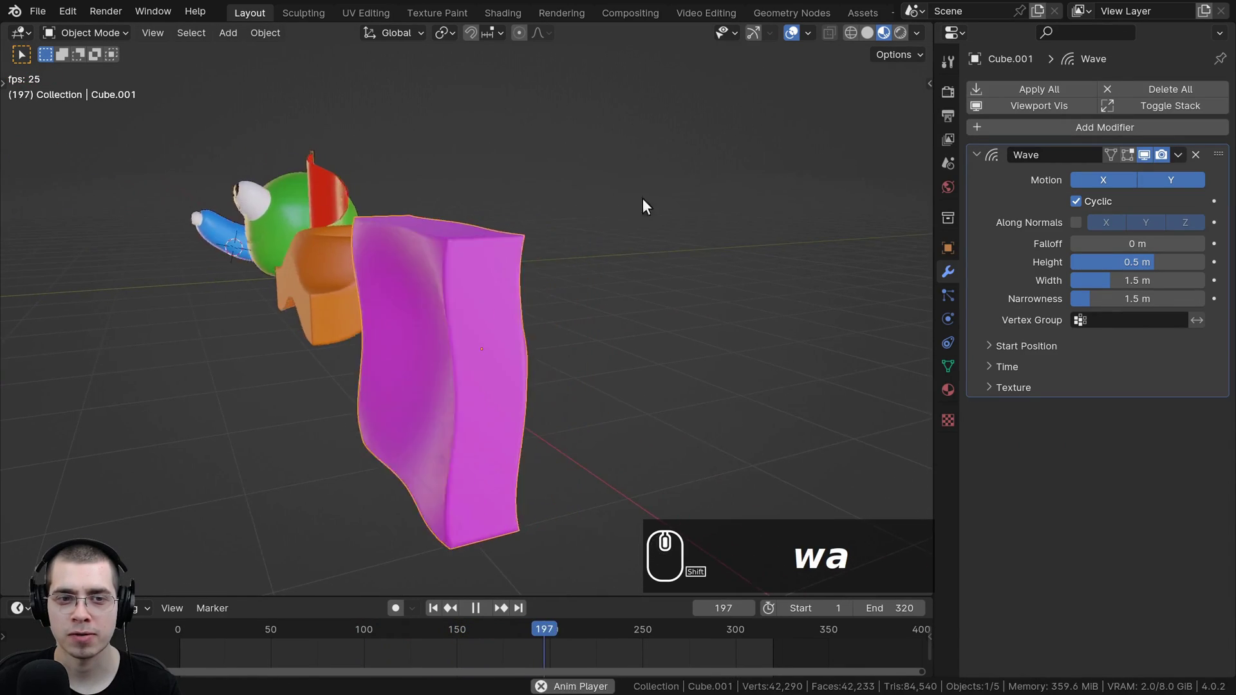
Step: Turn off the magenta block's wave motion along X so it ripples along Y only
middle_click(656, 193)
drag(643, 193, 649, 127)
scroll(up, 3)
drag(645, 123, 605, 37)
scroll(down, 3)
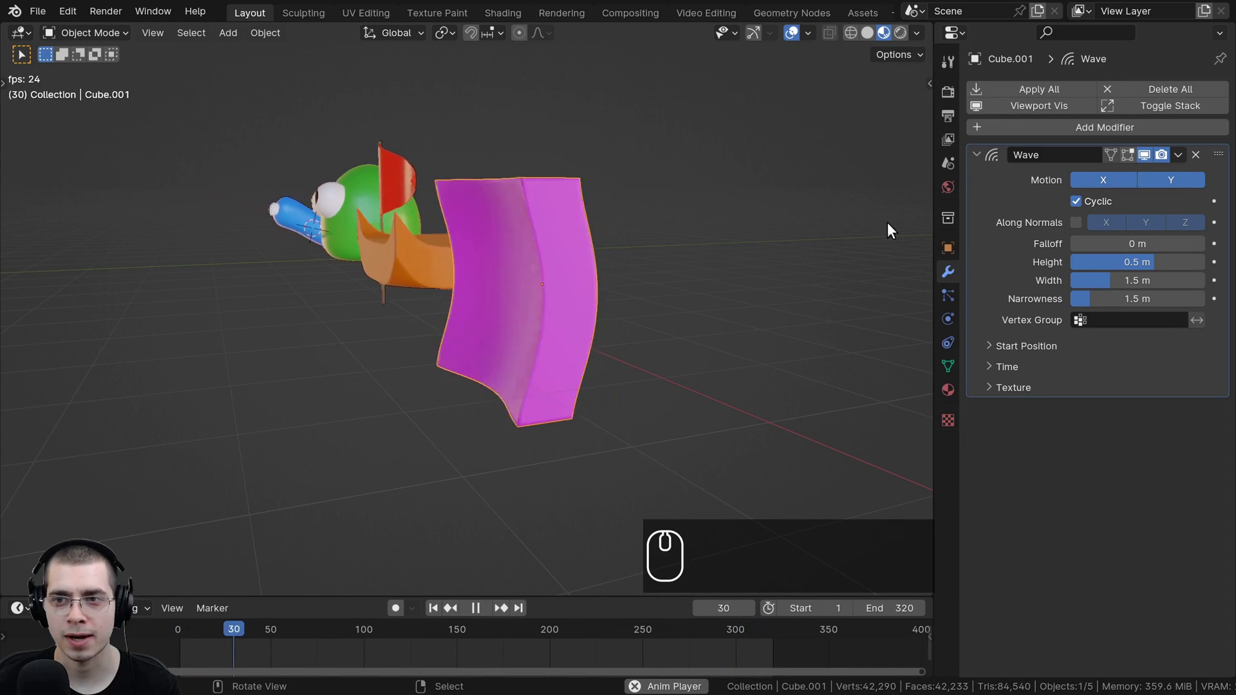
scroll(up, 3)
scroll(down, 3)
scroll(down, 3)
drag(1049, 216, 1102, 177)
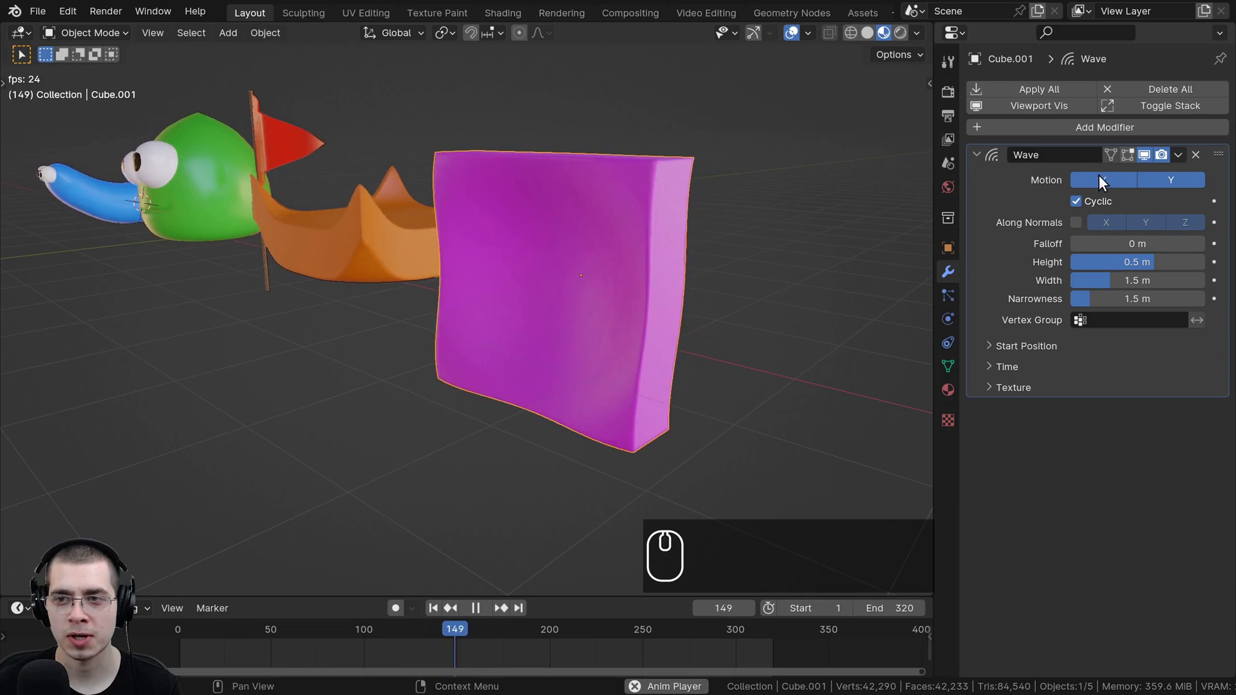
click(1103, 181)
Step: Set the block's wave height to 0.19 m and narrowness to 2.1 m, with Time settings shown
scroll(down, 3)
drag(539, 195, 521, 175)
scroll(up, 3)
drag(530, 72, 1048, 277)
scroll(up, 3)
scroll(down, 3)
click(1186, 264)
Step: Pull the view back to show all five waving objects in the scene
scroll(up, 3)
middle_click(569, 401)
middle_click(664, 362)
drag(597, 357, 556, 357)
drag(476, 355, 441, 356)
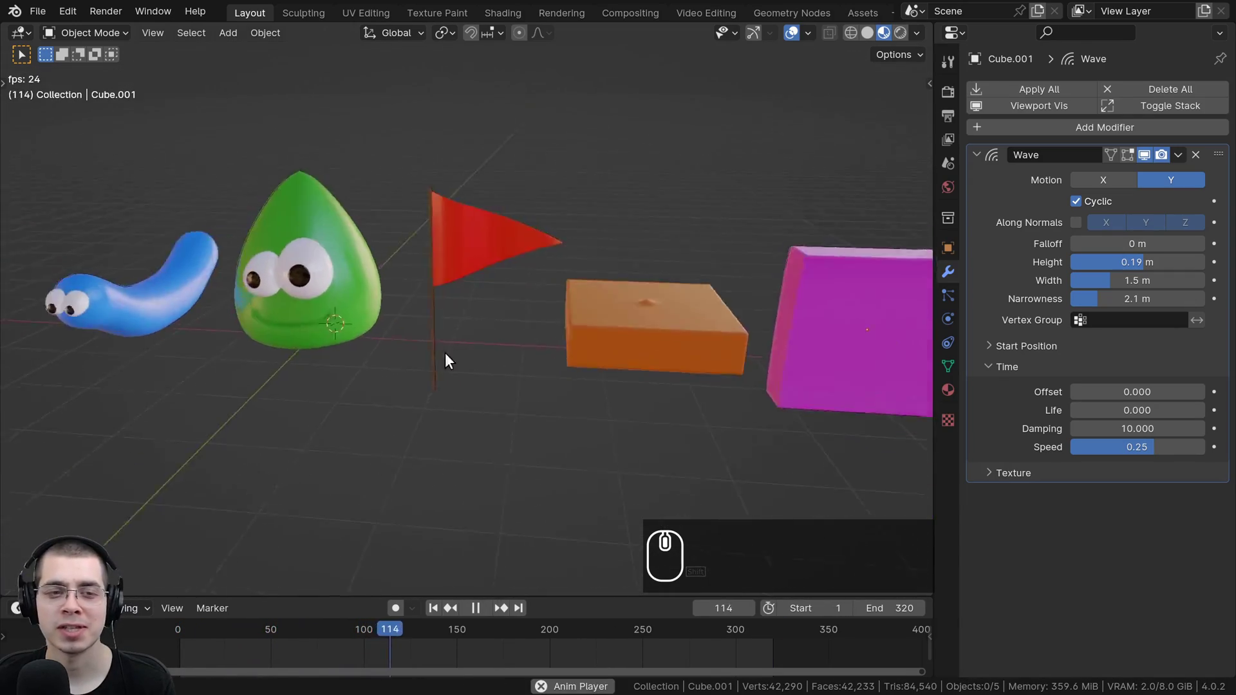
middle_click(511, 354)
middle_click(617, 345)
middle_click(645, 345)
middle_click(642, 344)
drag(585, 354, 556, 360)
scroll(down, 3)
drag(687, 385, 424, 339)
text(aa)
scroll(down, 3)
drag(608, 448, 576, 411)
middle_click(568, 406)
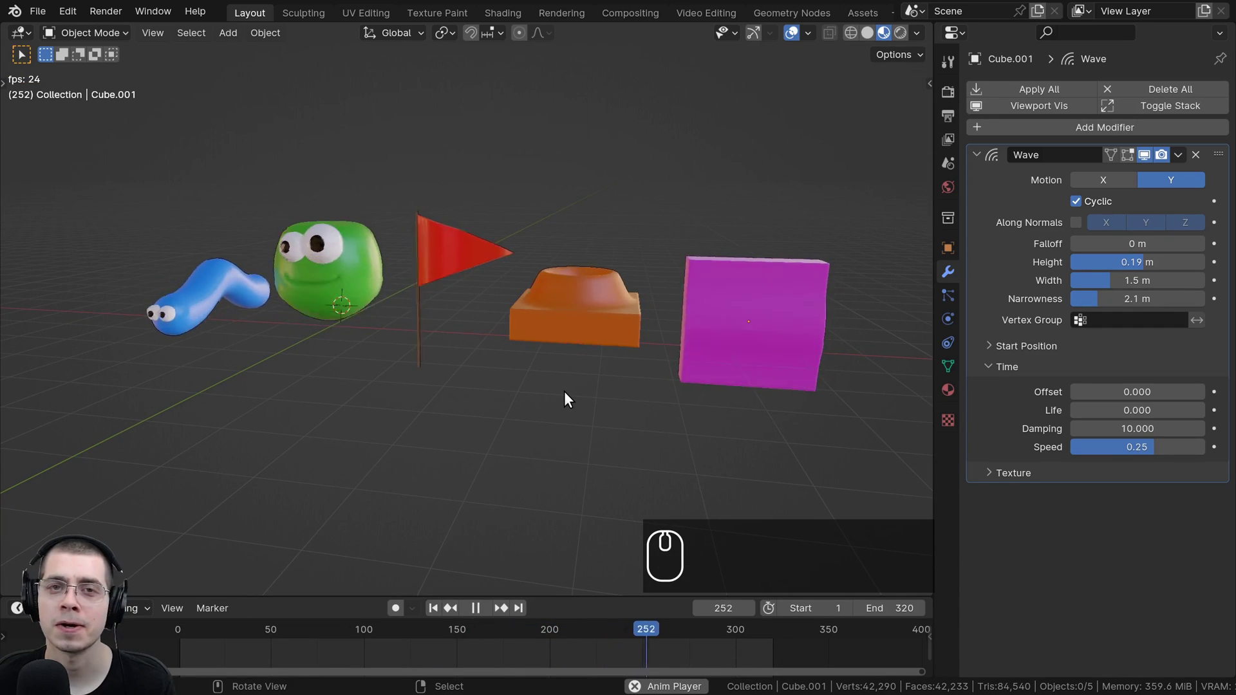